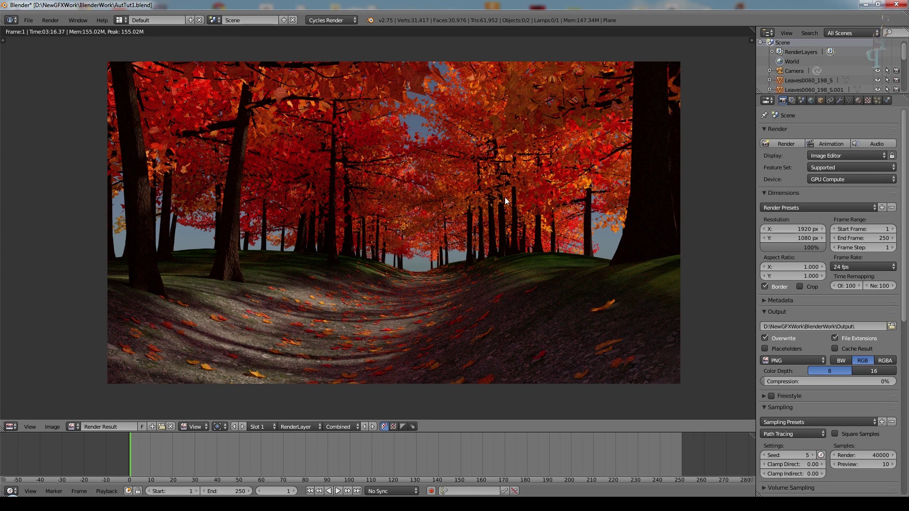
# - Leave the render result and bring up the ground plane's particle systems
pyautogui.scroll(3)
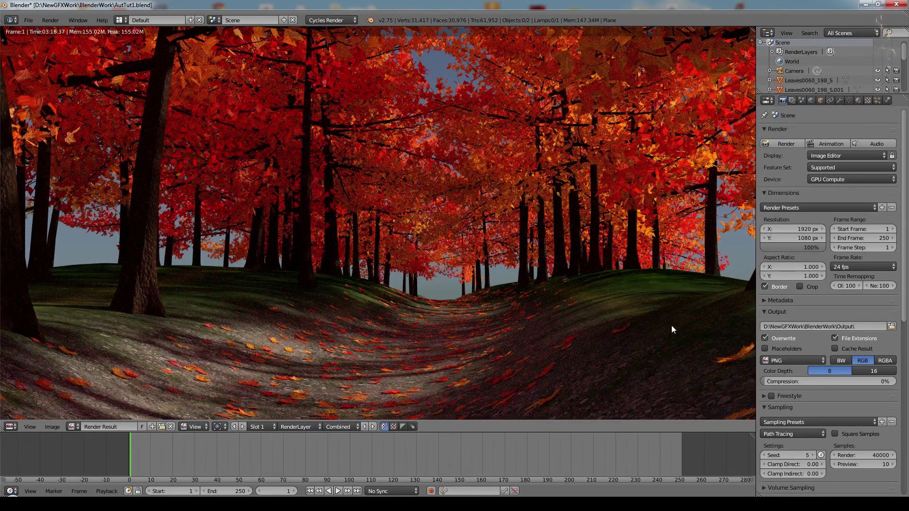
pyautogui.scroll(-3)
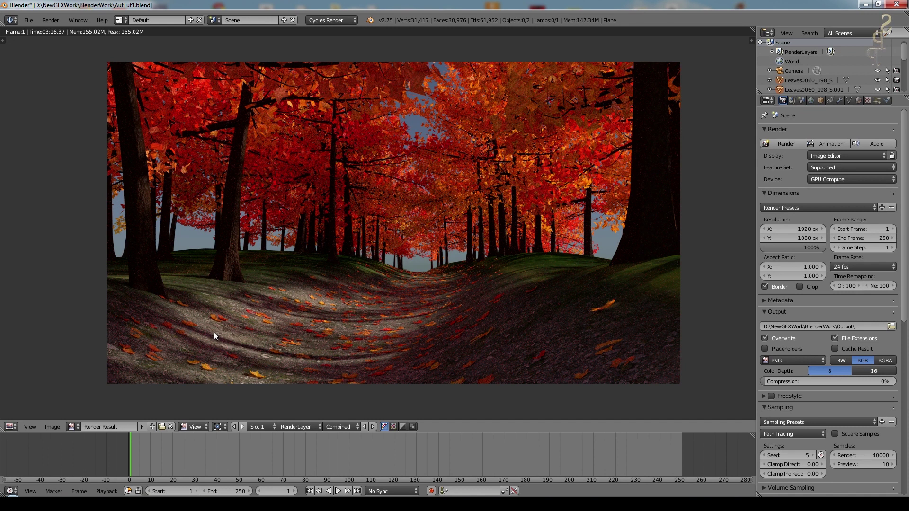
pyautogui.press('Escape')
pyautogui.click(690, 309)
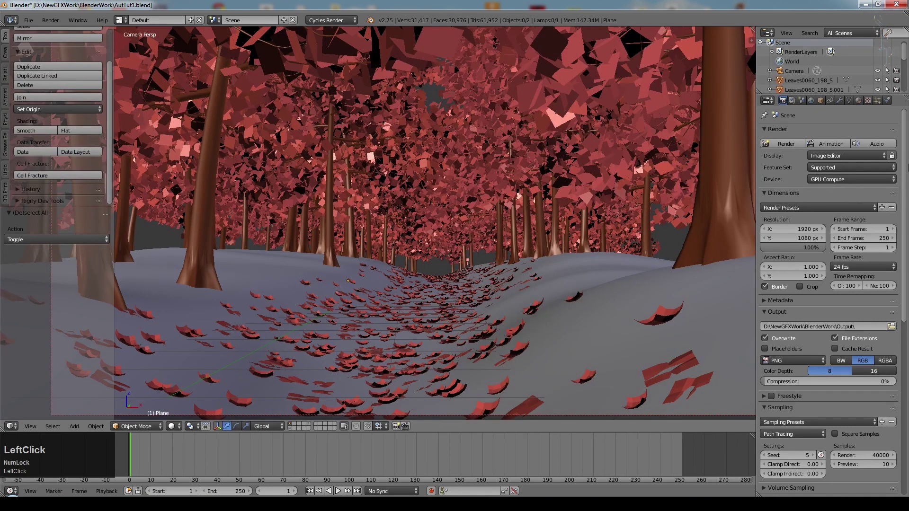
pyautogui.click(882, 102)
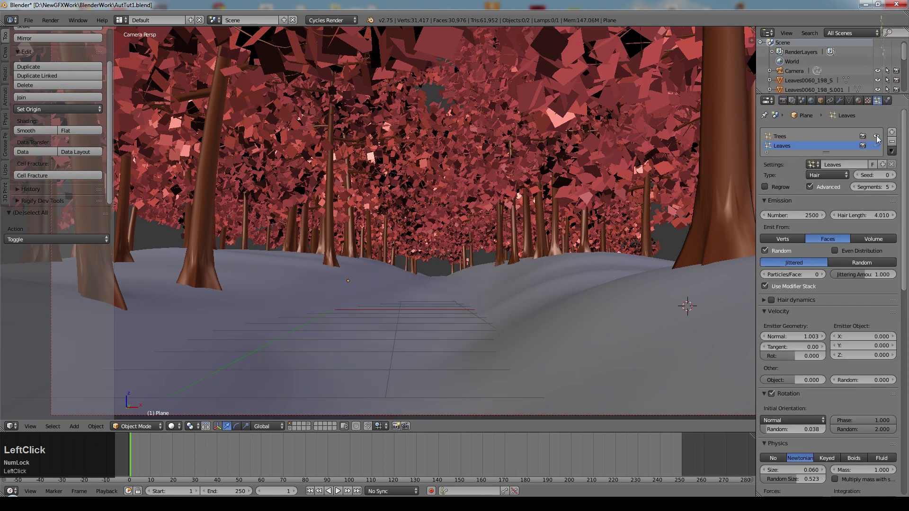
pyautogui.scroll(-3)
pyautogui.middleClick(555, 181)
pyautogui.scroll(-3)
pyautogui.rightClick(508, 138)
# - Hide the Leaves and Trees systems in the viewport and set the sun lamp size to 0.005 in orthographic view
pyautogui.click(842, 102)
pyautogui.click(806, 196)
pyautogui.press('KP_Decimal')
pyautogui.press('KP_0')
pyautogui.press('KP_5')
pyautogui.press('KP_Enter')
pyautogui.scroll(3)
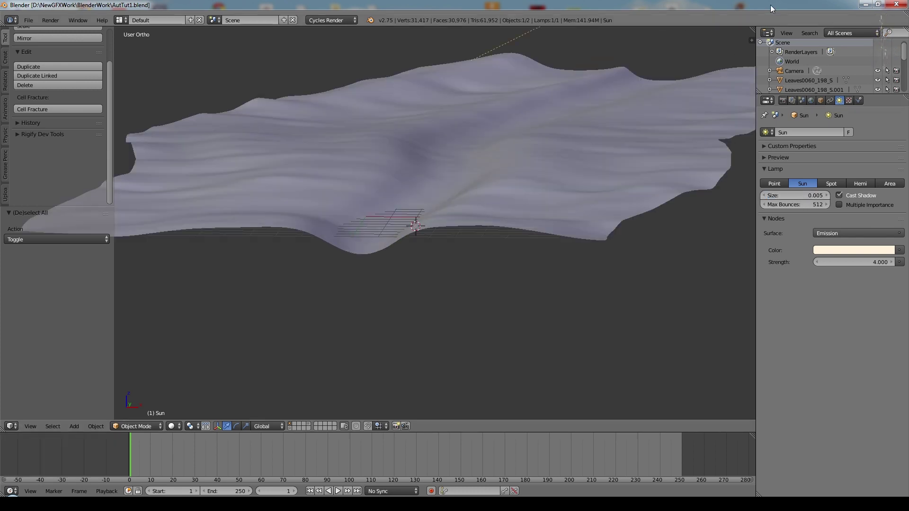
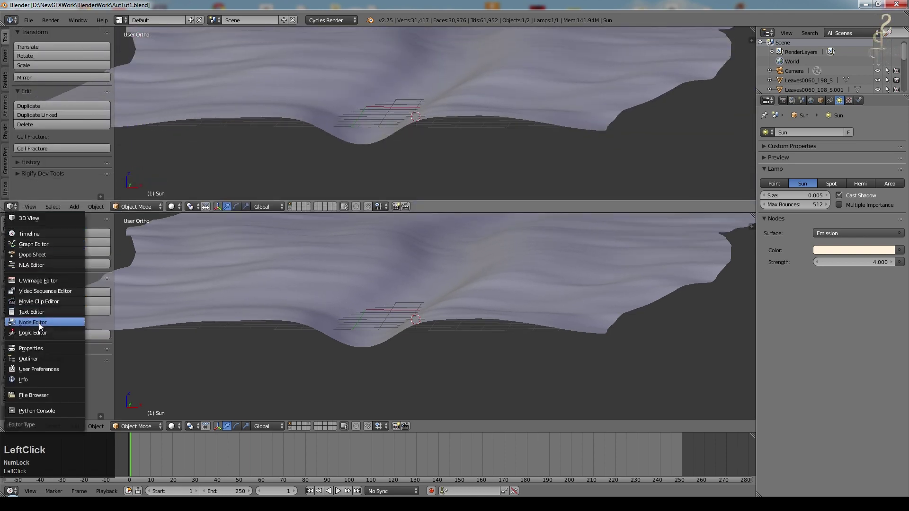
# - Select the ground plane and switch the lower view to a Rendered preview of the terrain
pyautogui.rightClick(523, 290)
pyautogui.scroll(-3)
pyautogui.middleClick(578, 127)
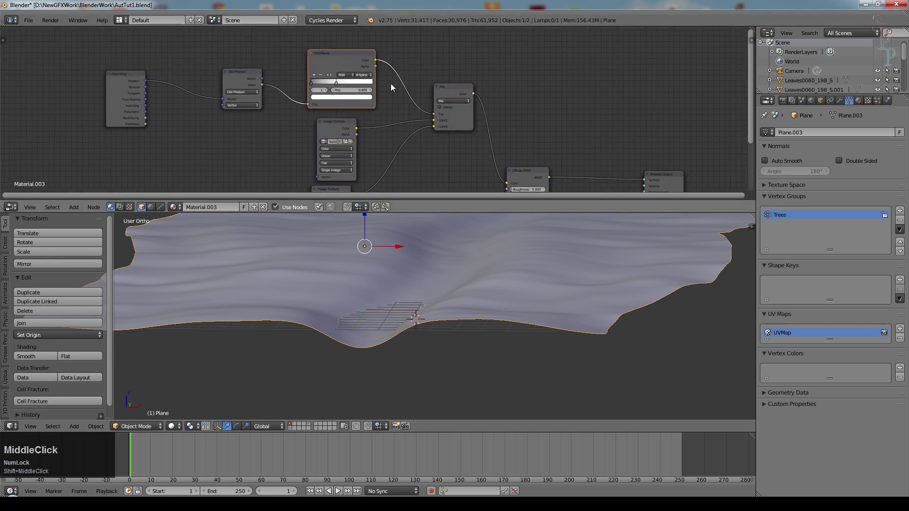
pyautogui.click(173, 429)
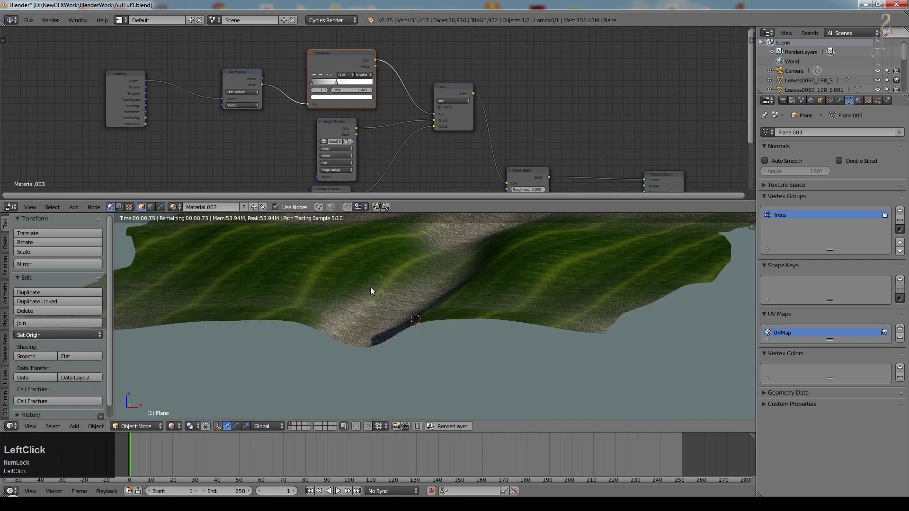
pyautogui.middleClick(462, 277)
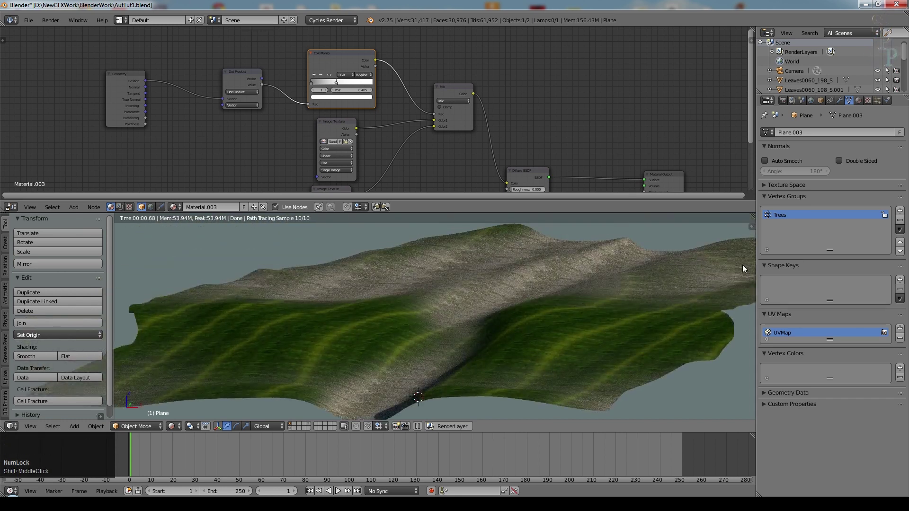
pyautogui.scroll(3)
pyautogui.scroll(-3)
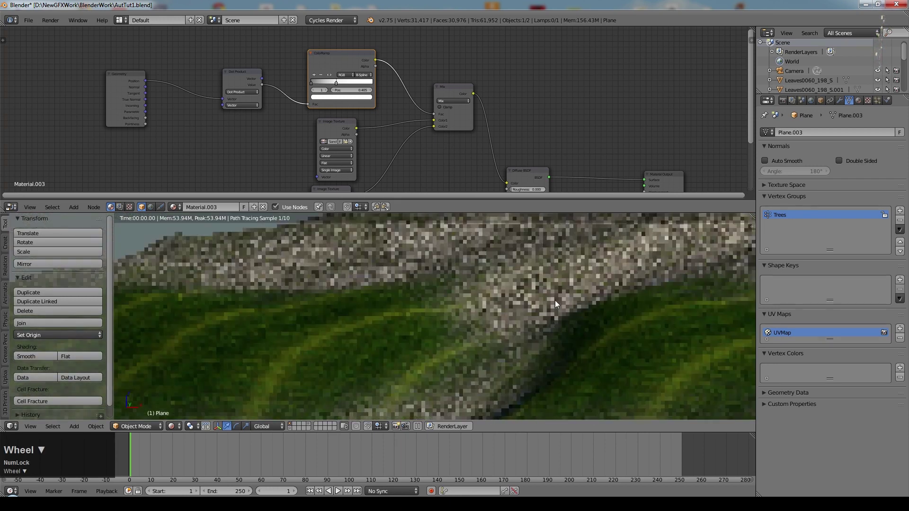
# - Look through the scene camera and frame the ground material's texture nodes in the node editor
pyautogui.press('KP_0')
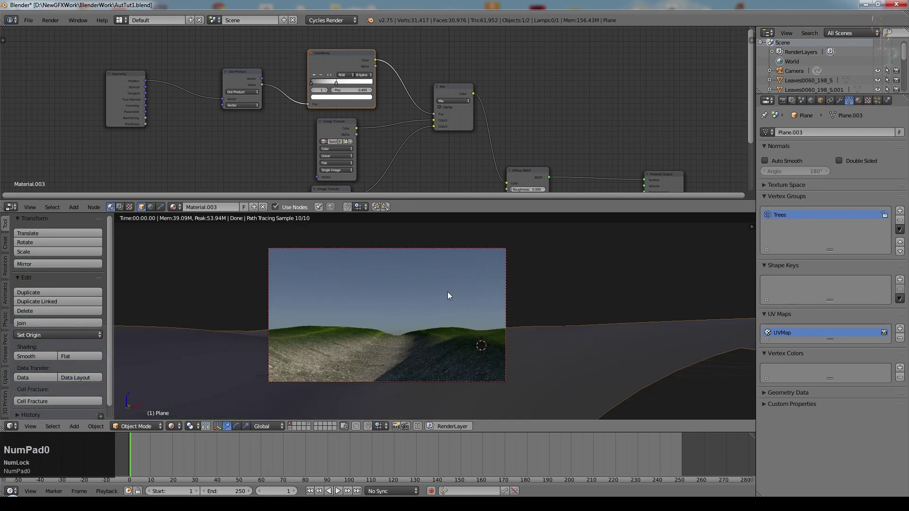
pyautogui.scroll(3)
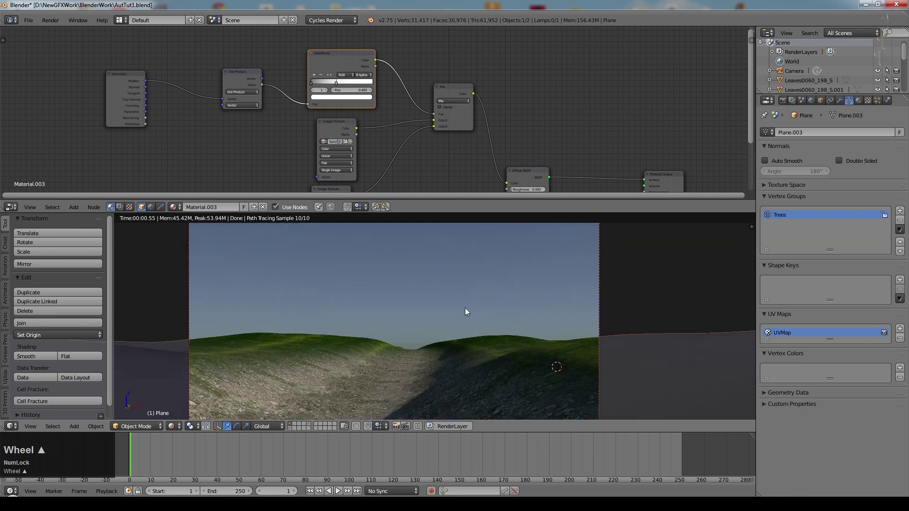
pyautogui.middleClick(387, 332)
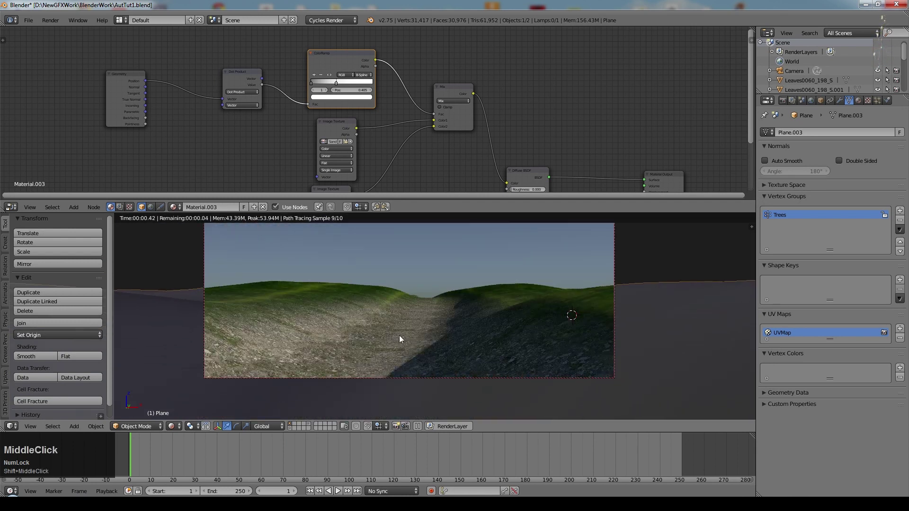
pyautogui.scroll(3)
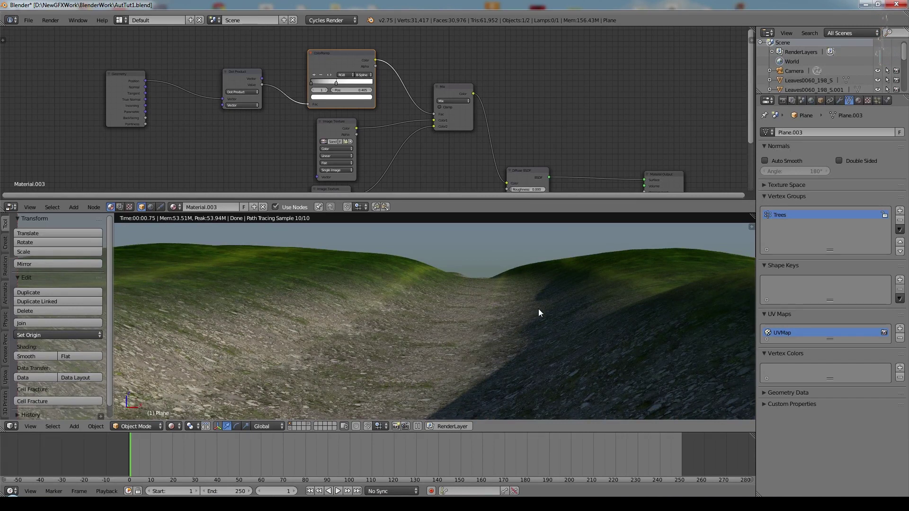
pyautogui.scroll(-3)
pyautogui.middleClick(532, 117)
pyautogui.scroll(3)
pyautogui.middleClick(348, 88)
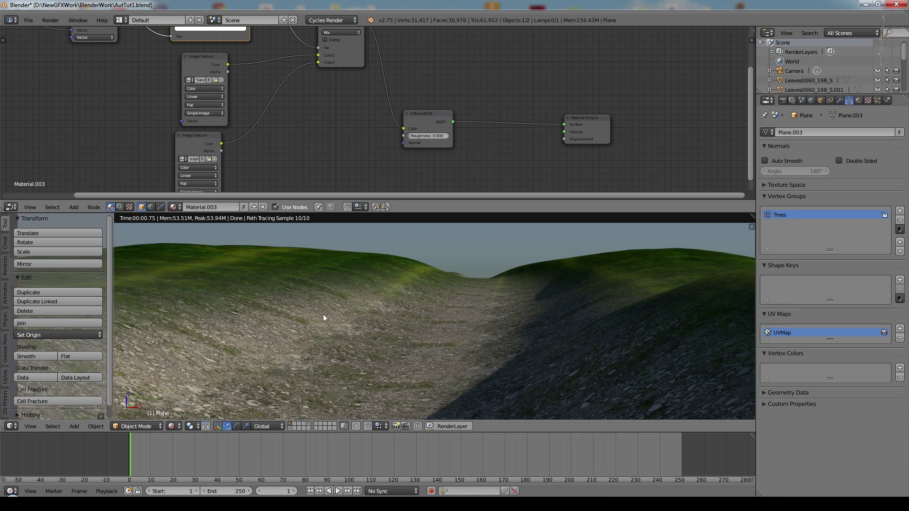
pyautogui.scroll(3)
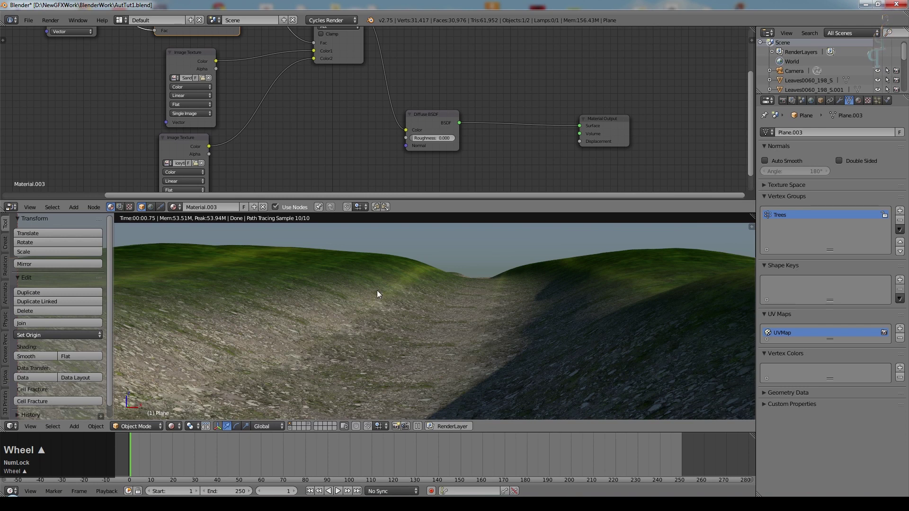
# - Add a Bump node fed by the sand pebbles texture Color and wire its Normal into the Diffuse BSDF
pyautogui.click(386, 192)
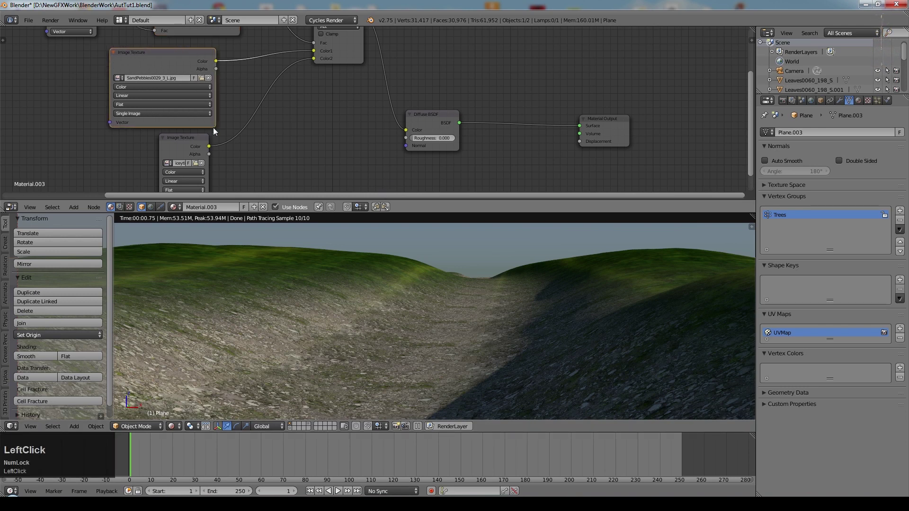
pyautogui.click(77, 209)
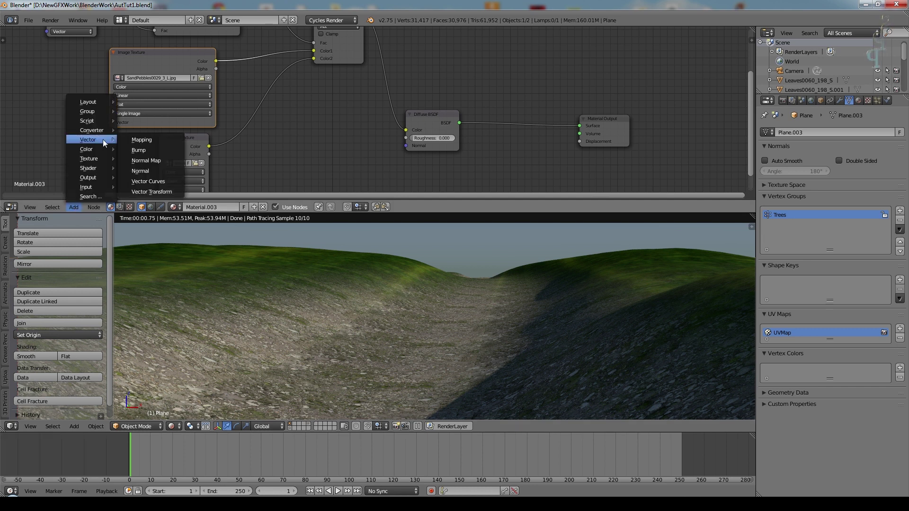
pyautogui.click(147, 152)
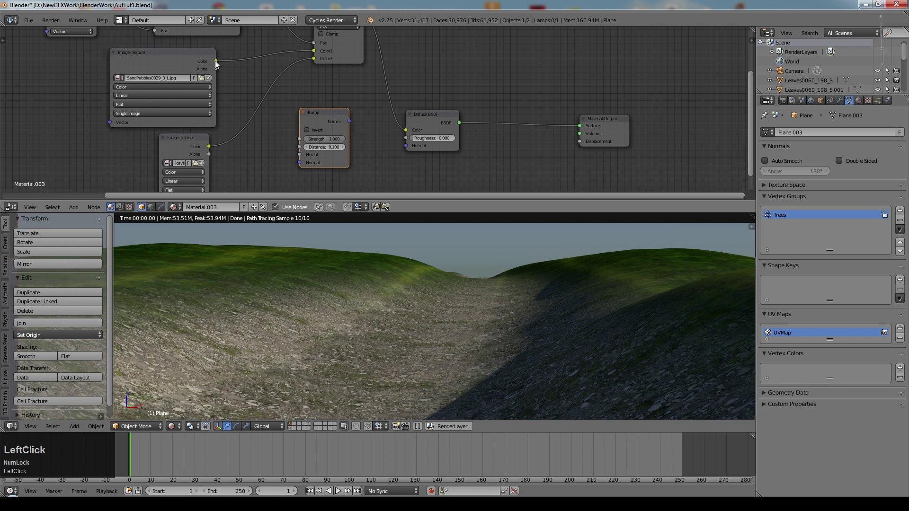
pyautogui.click(218, 63)
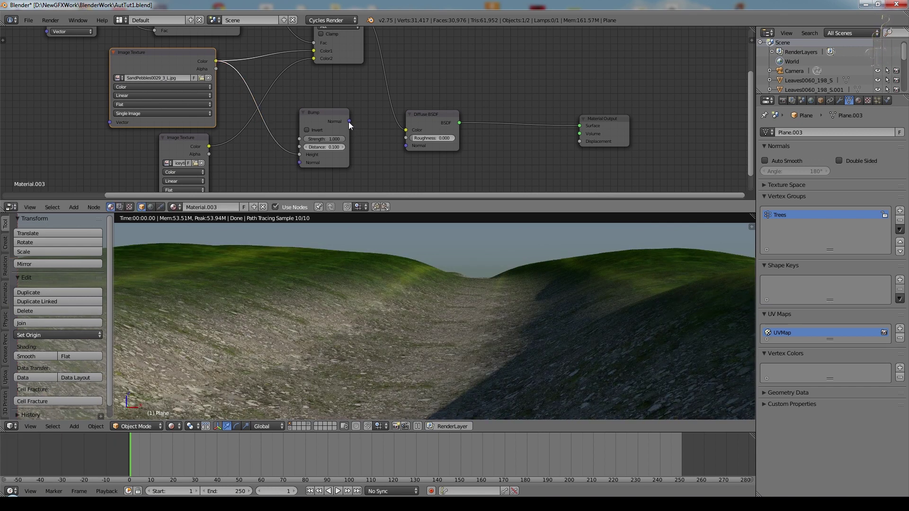
pyautogui.click(350, 124)
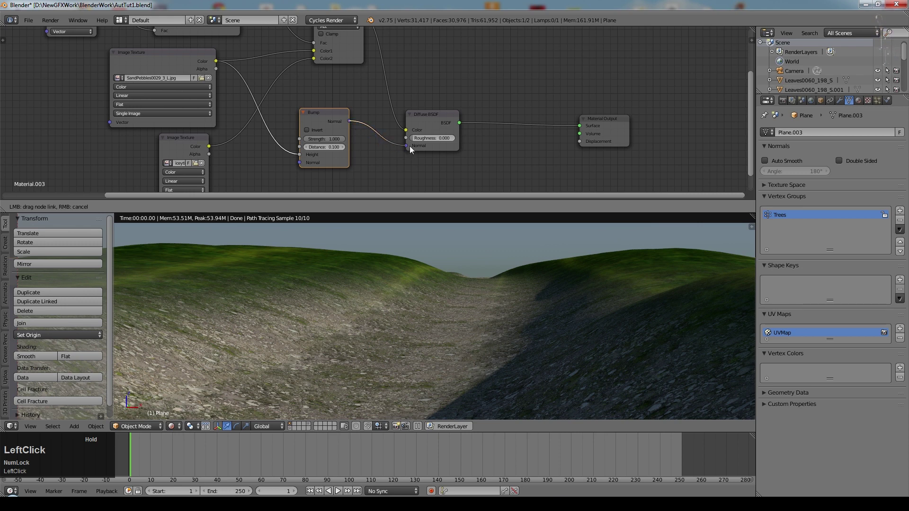
pyautogui.scroll(3)
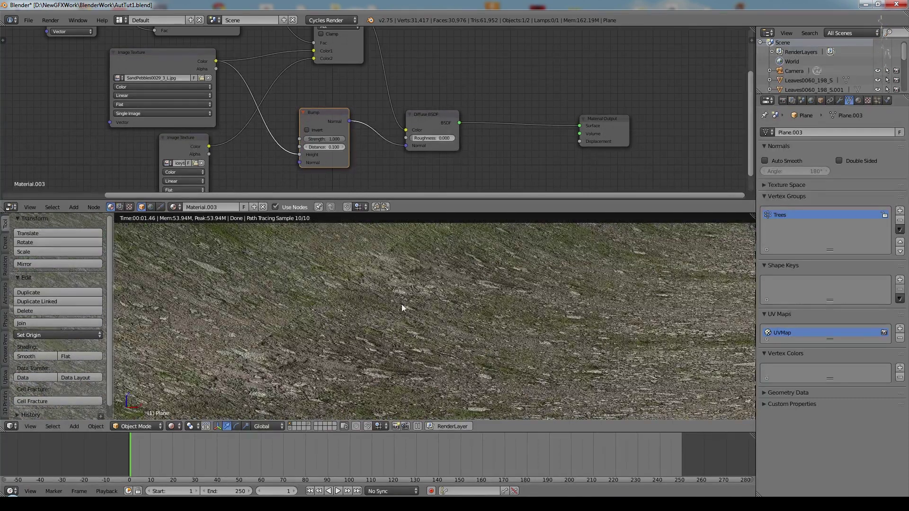
pyautogui.scroll(3)
pyautogui.middleClick(432, 167)
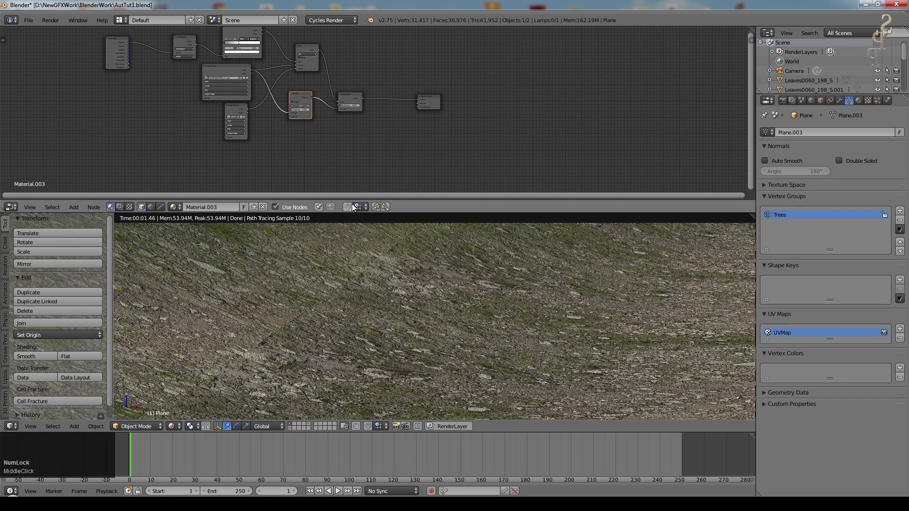
# - Add a Glossy BSDF mixed with the diffuse and set its distribution to Ashikhmin-Shirley
pyautogui.scroll(-3)
pyautogui.scroll(3)
pyautogui.click(73, 209)
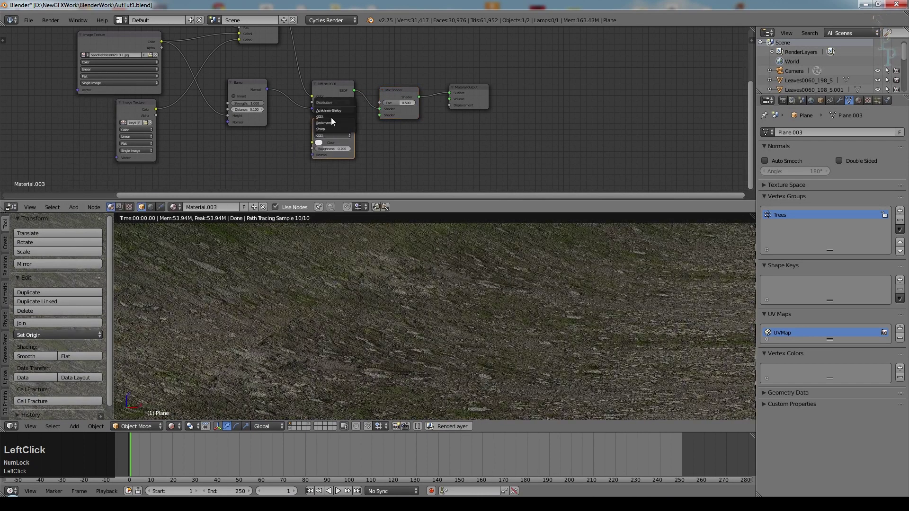
pyautogui.scroll(3)
pyautogui.click(299, 163)
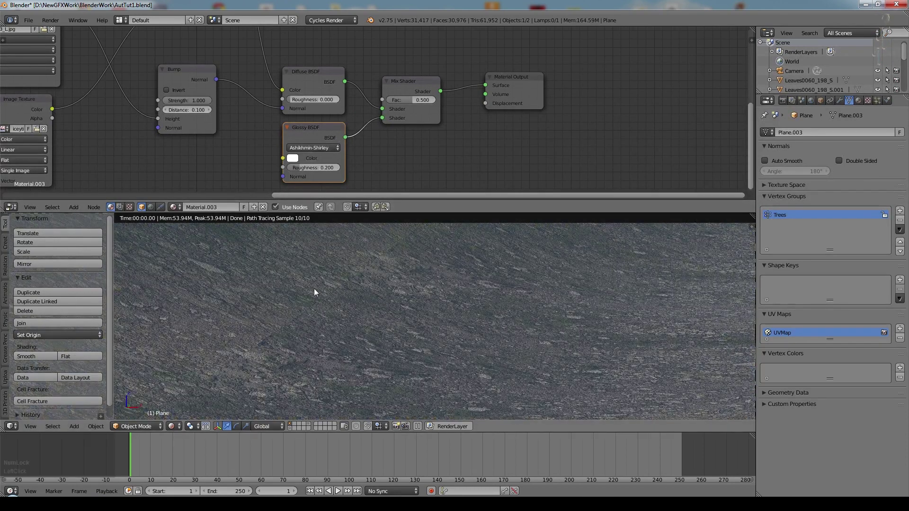
# - Connect the Bump normal to the Glossy BSDF normal as well
pyautogui.scroll(-3)
pyautogui.scroll(3)
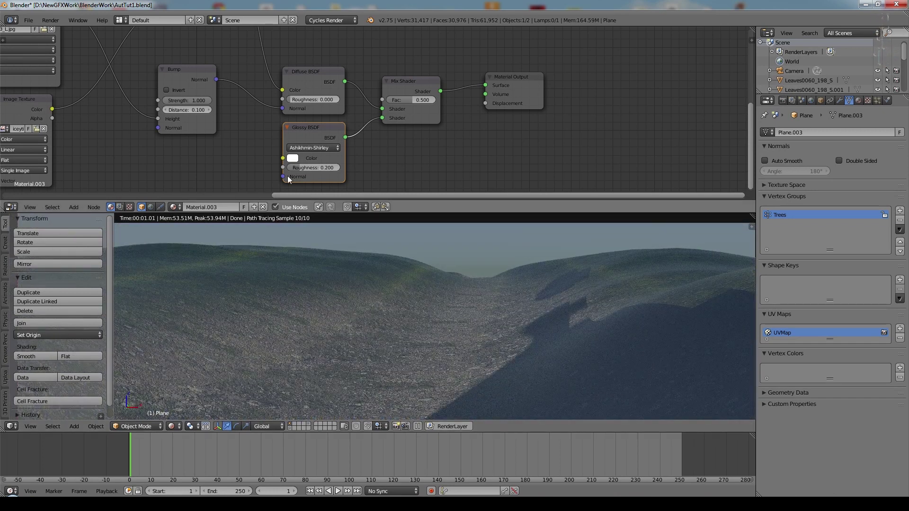
pyautogui.click(221, 85)
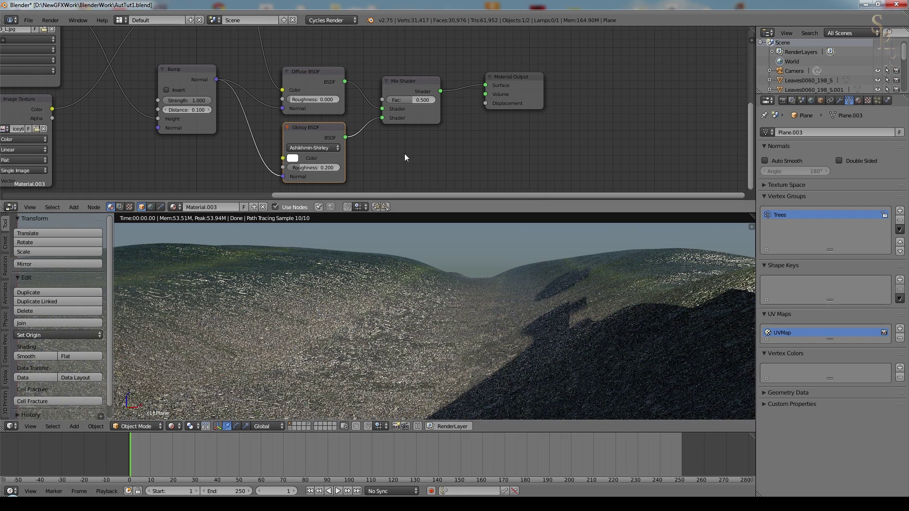
# - Set the Mix Shader factor to 0.015
pyautogui.click(419, 104)
pyautogui.press('KP_Decimal')
pyautogui.press('KP_0')
pyautogui.press('KP_1')
pyautogui.press('KP_5')
pyautogui.press('KP_Enter')
pyautogui.scroll(3)
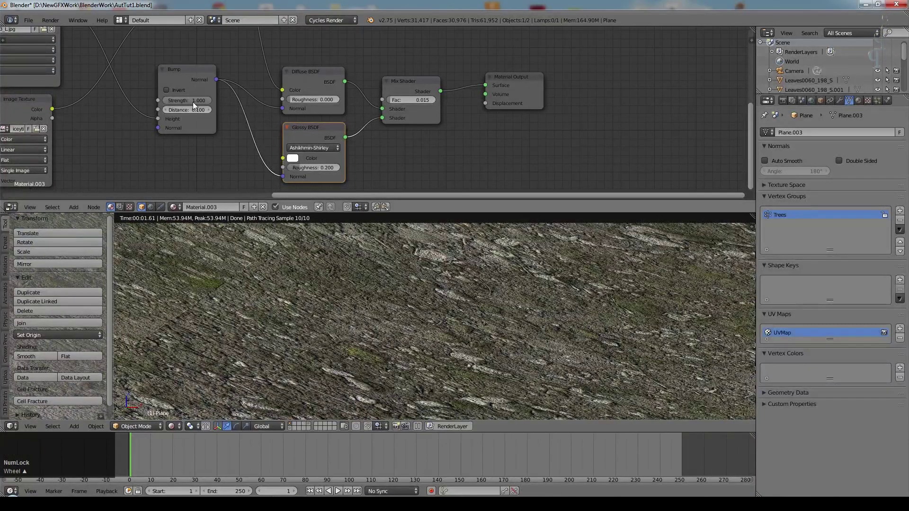
# - Invert the Bump node, lower its strength to 0.227 and check the valley through the camera
pyautogui.click(210, 103)
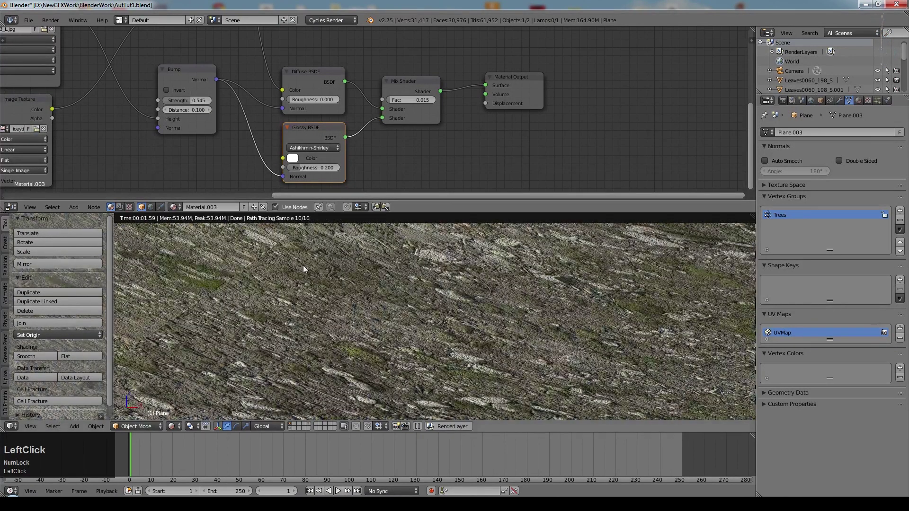
pyautogui.click(169, 92)
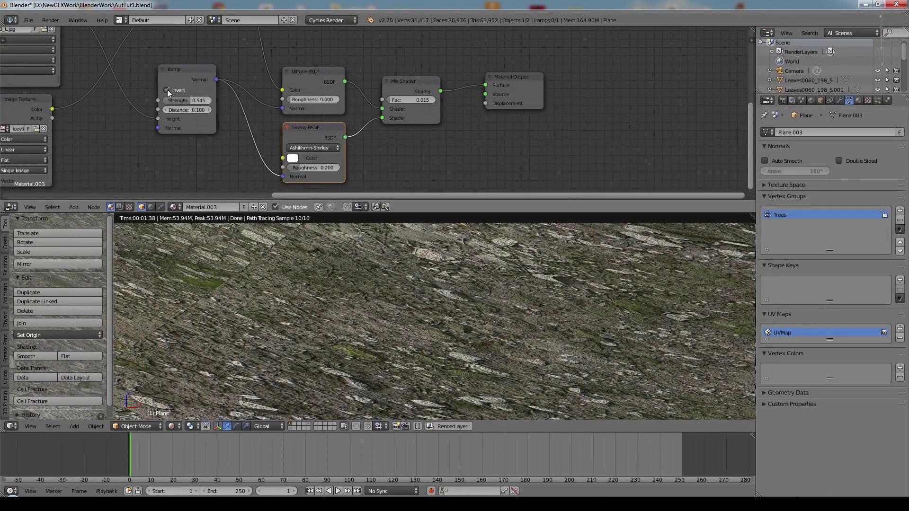
pyautogui.scroll(-3)
pyautogui.click(127, 50)
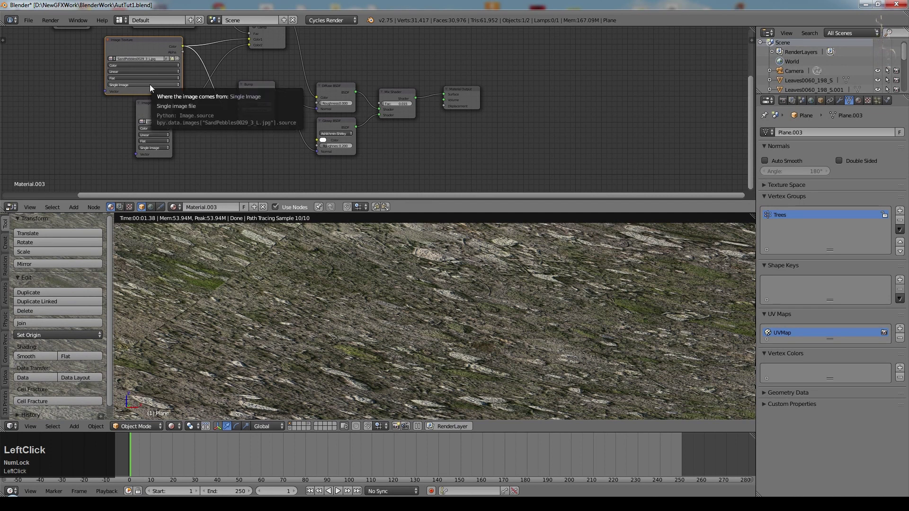
pyautogui.scroll(3)
pyautogui.click(97, 37)
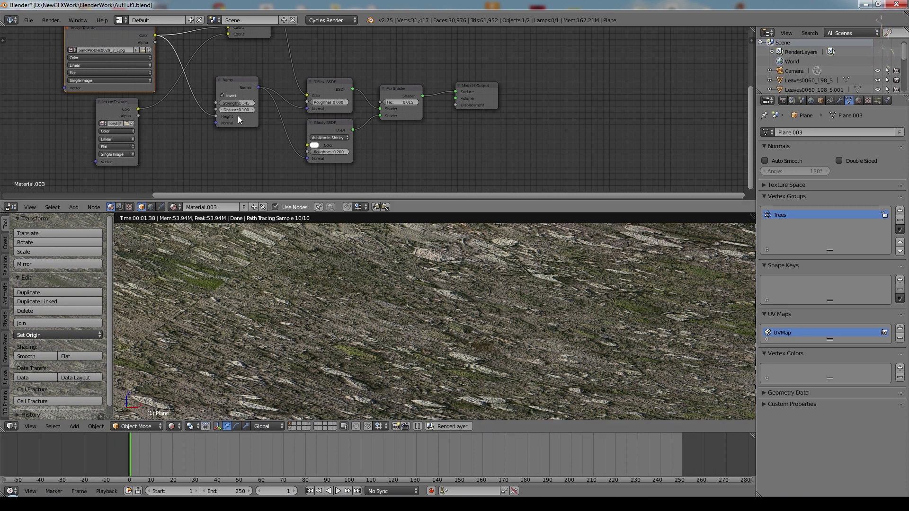
pyautogui.scroll(3)
pyautogui.click(201, 105)
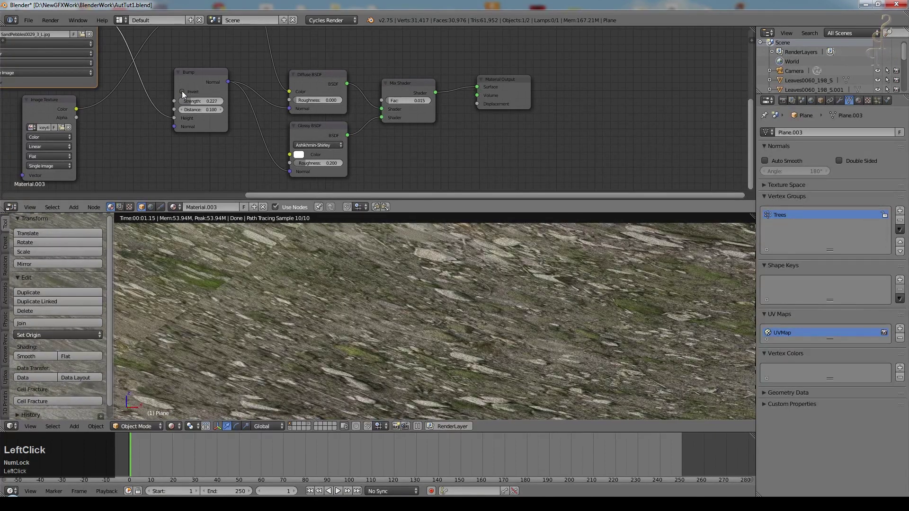
pyautogui.scroll(-3)
pyautogui.press('KP_0')
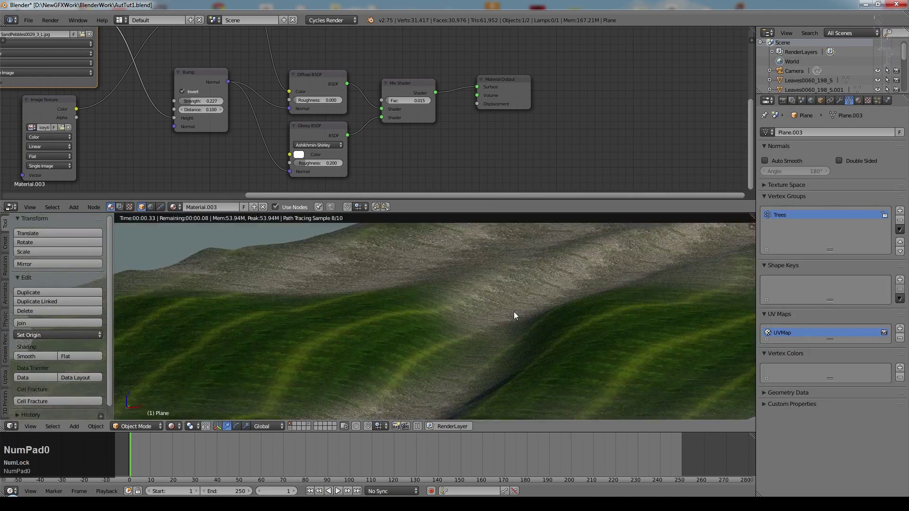
pyautogui.scroll(-3)
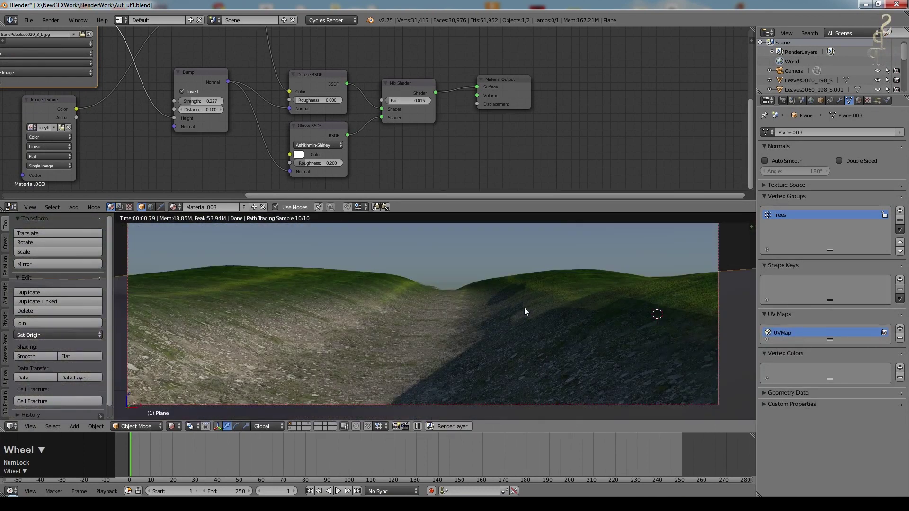
# - Show the hillside plane's modifiers and view it as a solid mesh from directly above
pyautogui.click(193, 105)
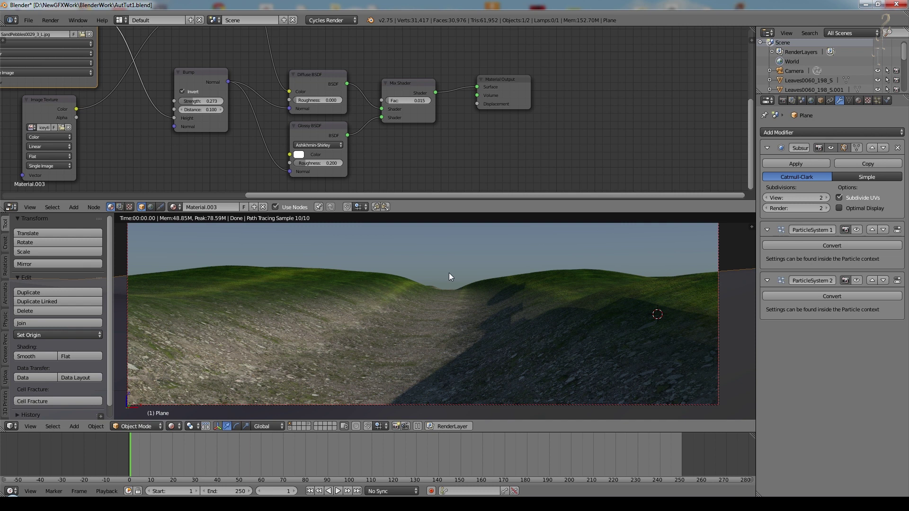
pyautogui.click(174, 428)
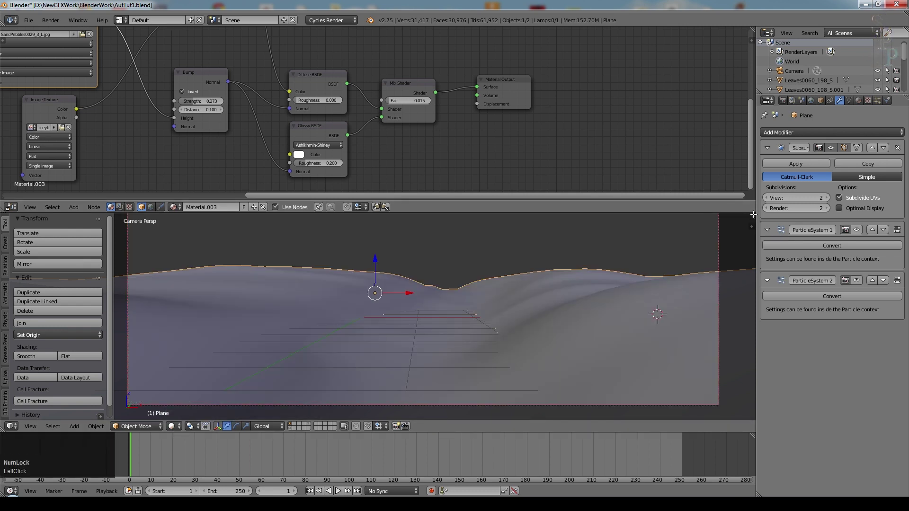
pyautogui.click(520, 247)
pyautogui.press('KP_7')
pyautogui.scroll(-3)
pyautogui.middleClick(450, 218)
# - Enter Edit Mode on the plane and select the vertices of the Trees vertex group
pyautogui.press('Tab')
pyautogui.press('a')
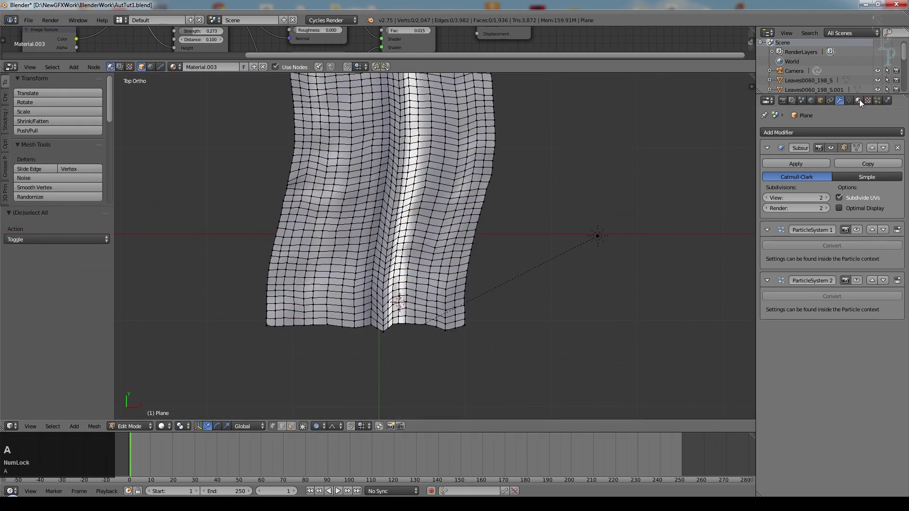
pyautogui.click(853, 102)
pyautogui.middleClick(612, 165)
pyautogui.click(857, 267)
pyautogui.scroll(-3)
pyautogui.middleClick(504, 352)
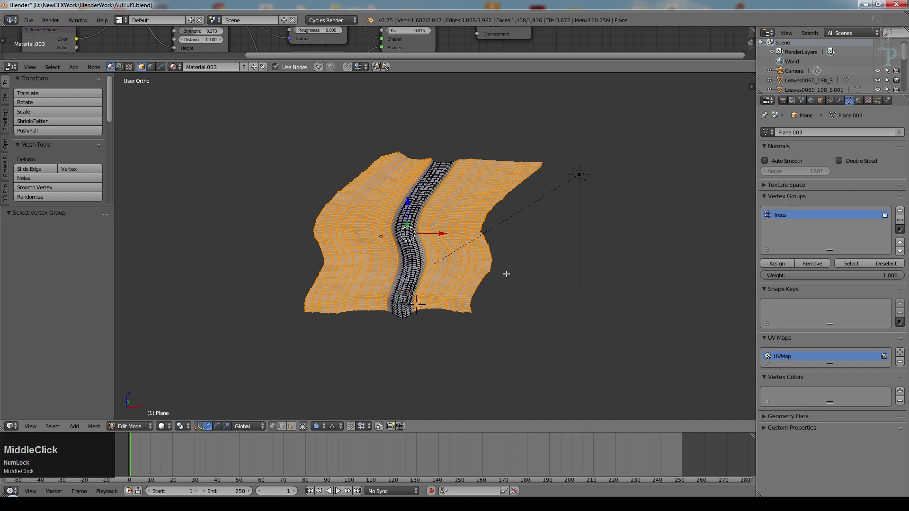
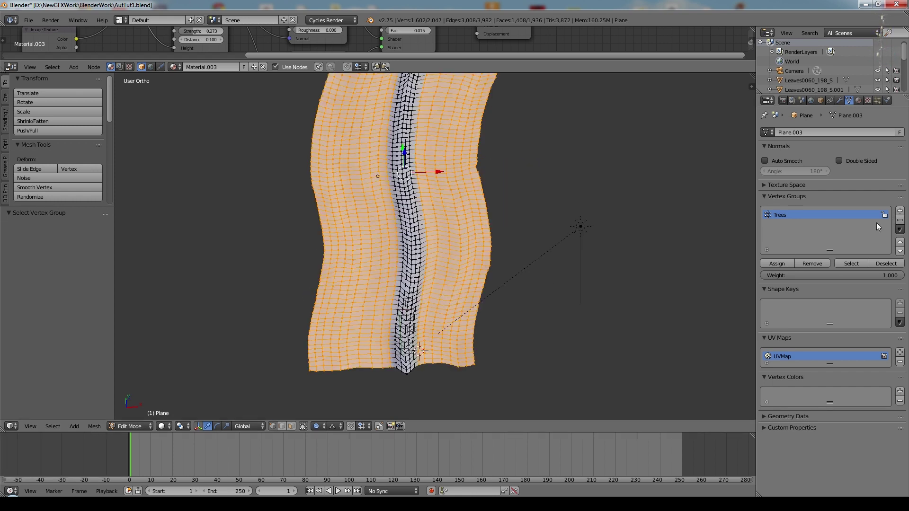
# - Add a new vertex group named Grass and assign the selected vertices to it
pyautogui.click(902, 210)
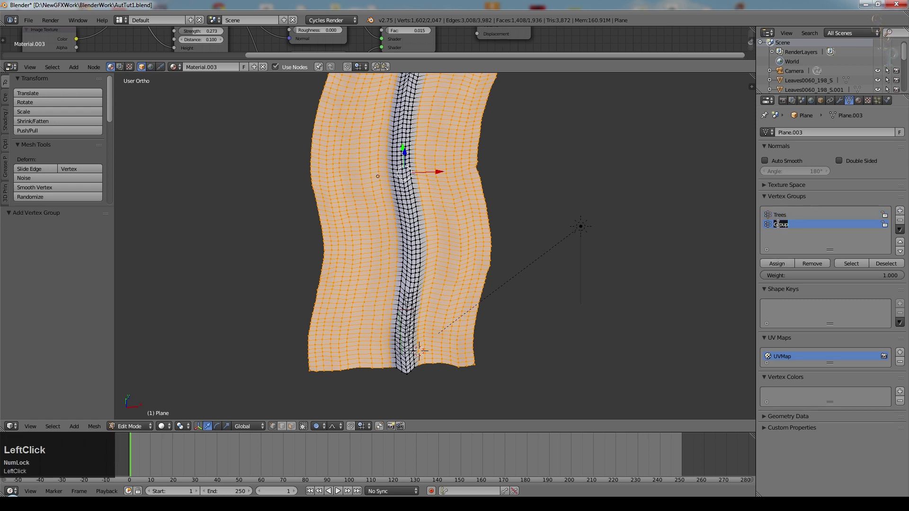
pyautogui.press('shift+g')
pyautogui.press('r')
pyautogui.write('rass')
pyautogui.press('Return')
pyautogui.click(784, 267)
# - Switch to Weight Paint mode from top view and choose the Blur brush
pyautogui.press('a')
pyautogui.click(787, 220)
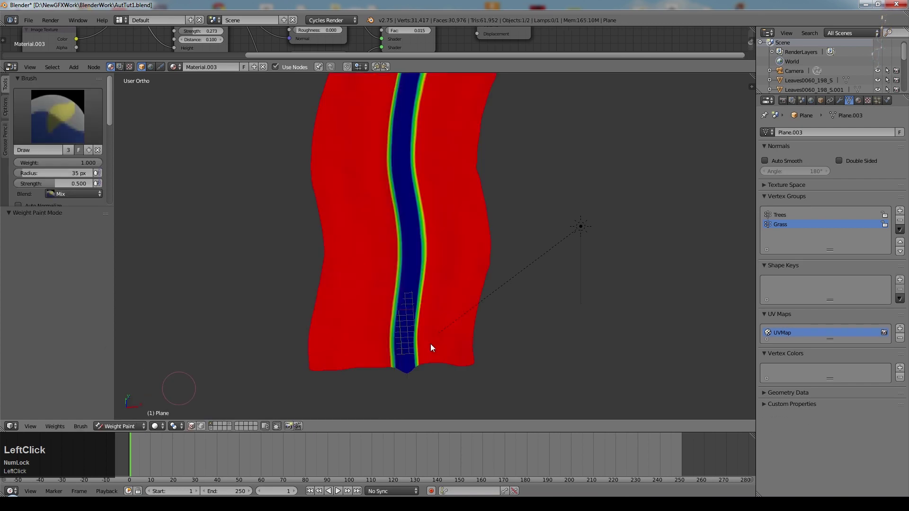
pyautogui.middleClick(571, 366)
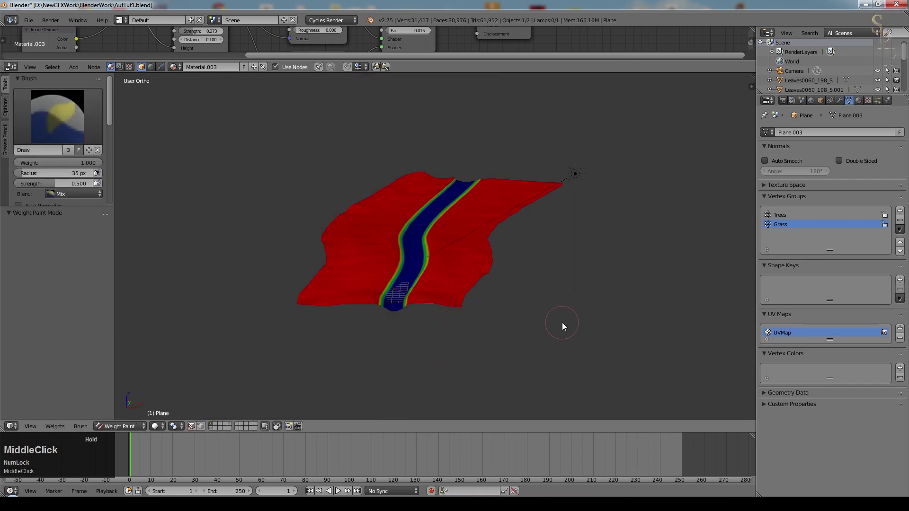
pyautogui.scroll(3)
pyautogui.press('KP_7')
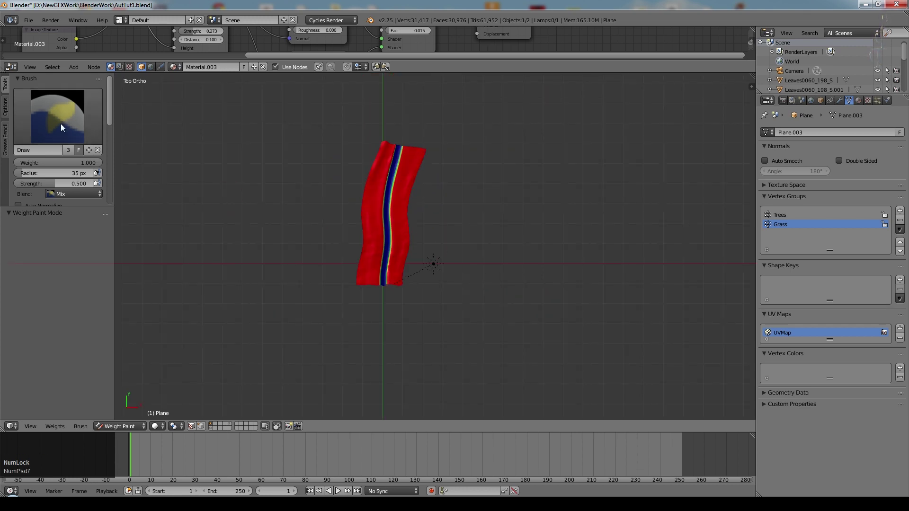
pyautogui.click(64, 128)
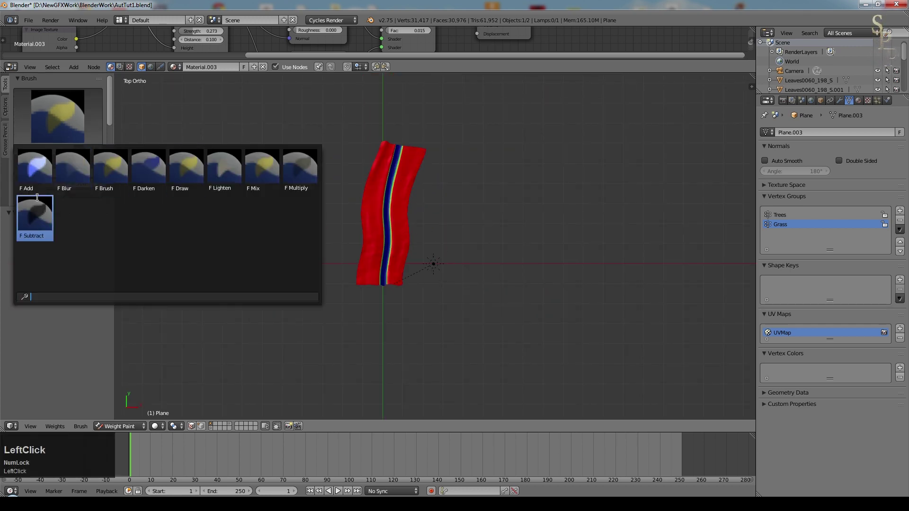
pyautogui.click(76, 180)
pyautogui.scroll(3)
# - Blur the Grass weights along both edges of the path from its lower to upper end
pyautogui.click(390, 392)
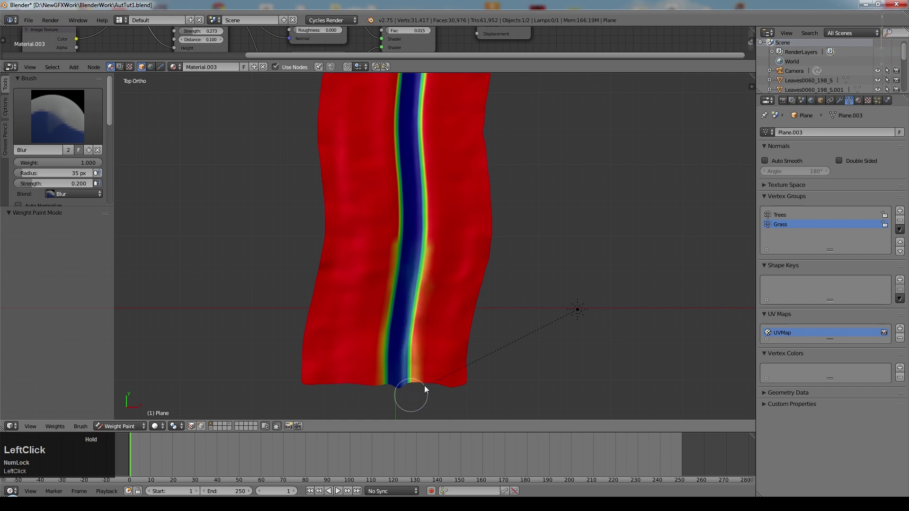
pyautogui.middleClick(565, 217)
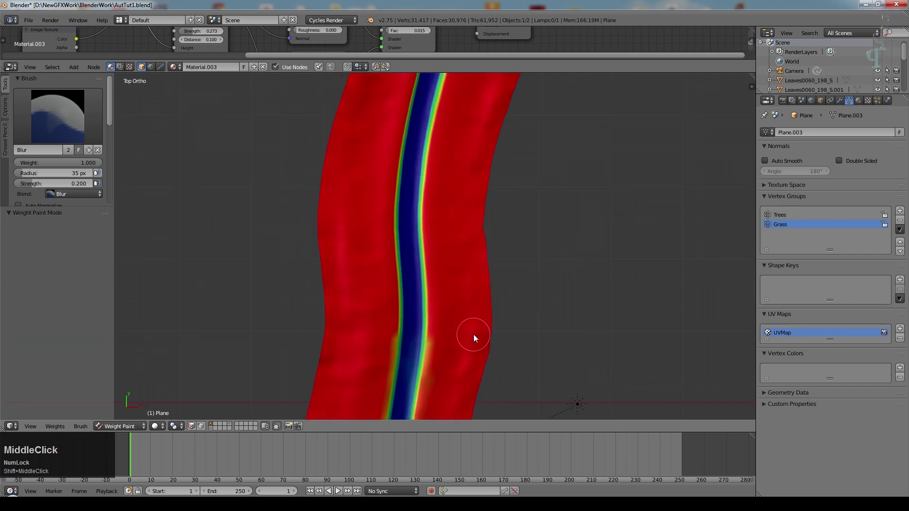
pyautogui.click(403, 338)
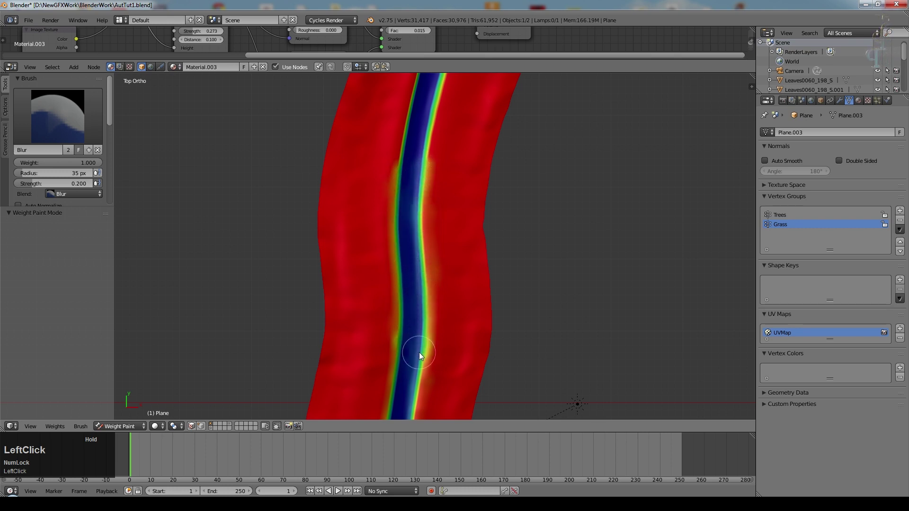
pyautogui.middleClick(611, 127)
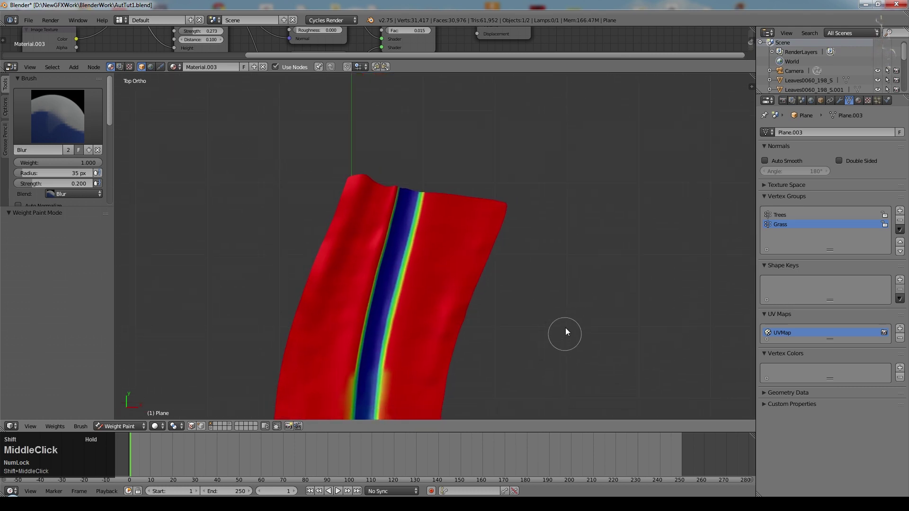
pyautogui.click(360, 372)
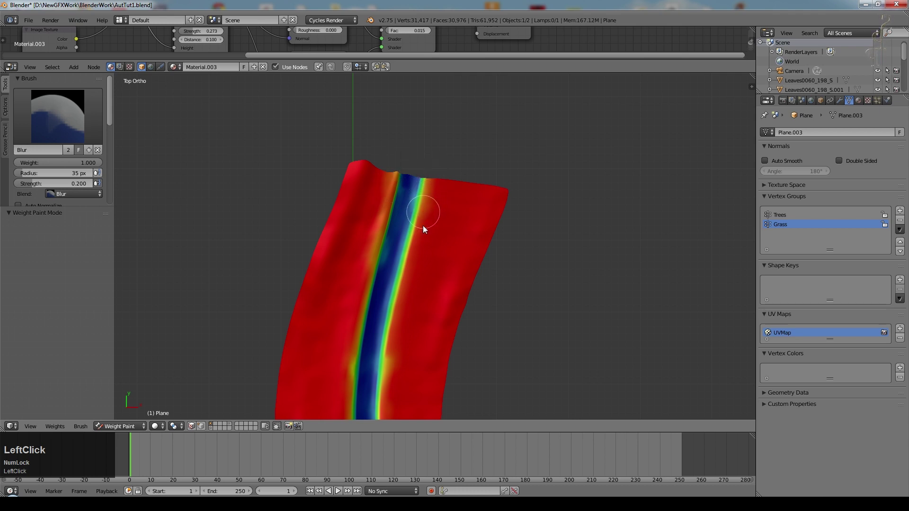
pyautogui.middleClick(514, 390)
pyautogui.click(424, 226)
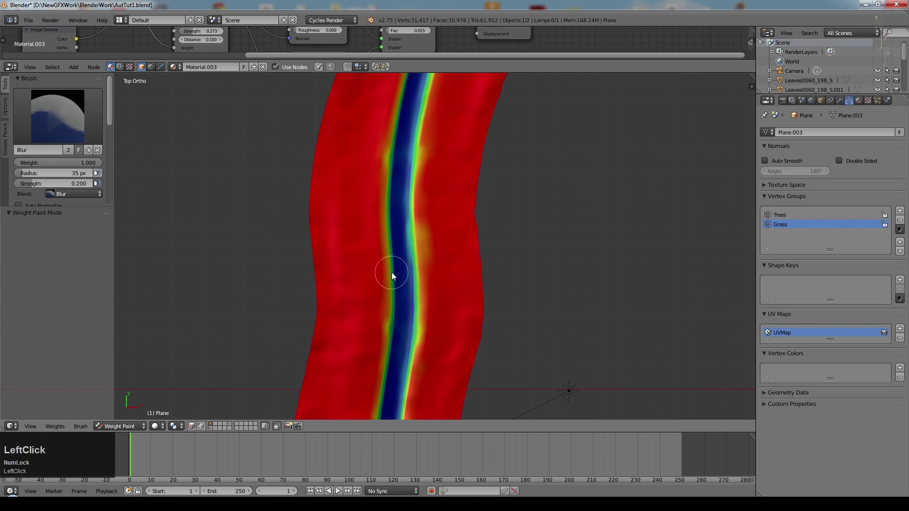
pyautogui.middleClick(561, 350)
pyautogui.click(411, 256)
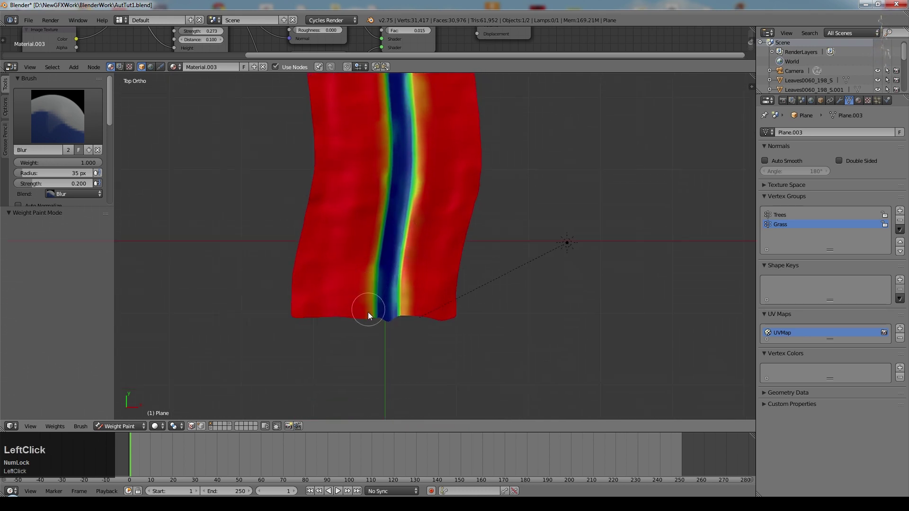
pyautogui.rightClick(532, 291)
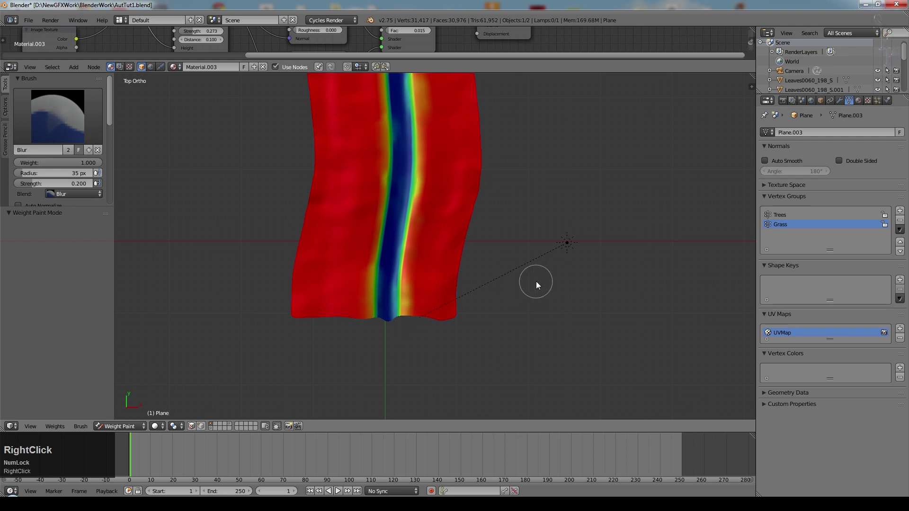
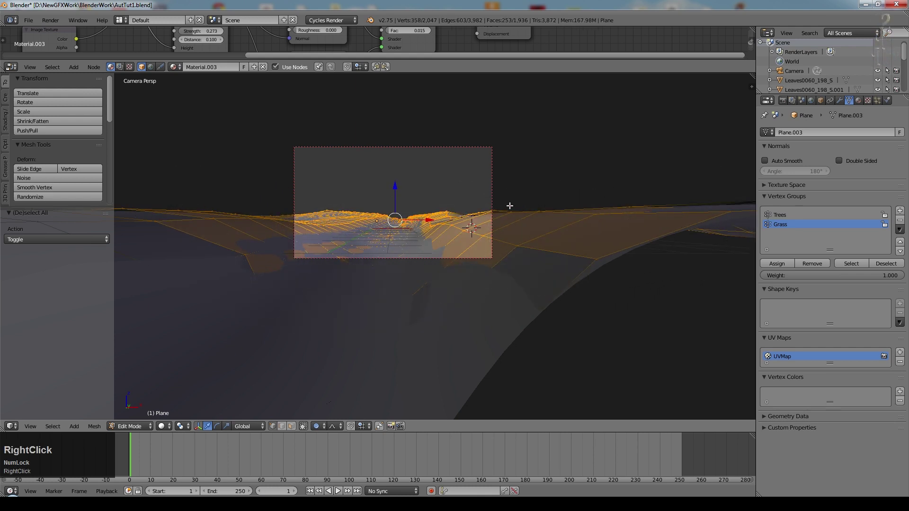
# - From top view, select the Grass group's patch of vertices around the lower path
pyautogui.press('KP_7')
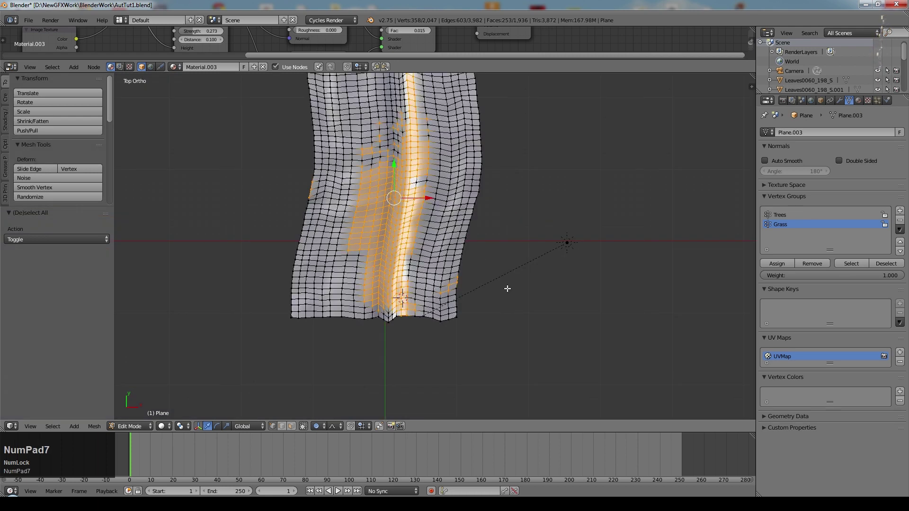
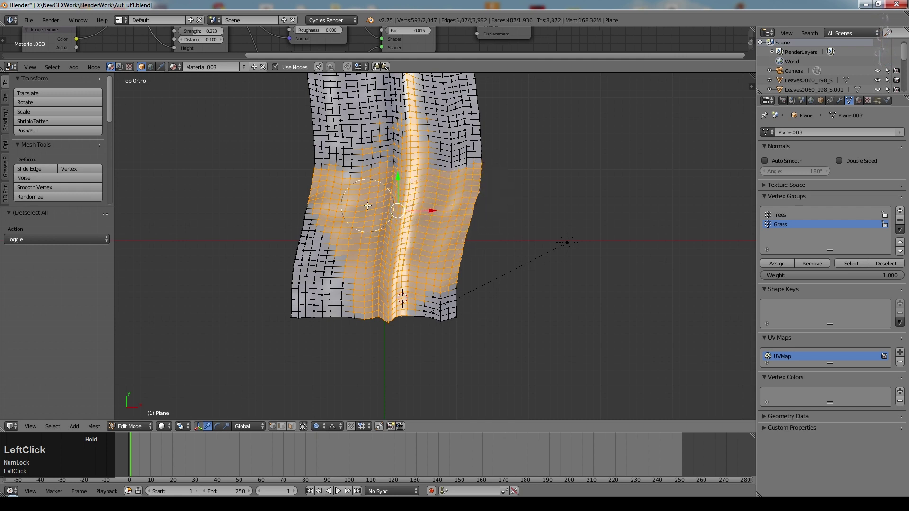
pyautogui.rightClick(519, 209)
pyautogui.scroll(-3)
pyautogui.middleClick(490, 182)
pyautogui.press('c')
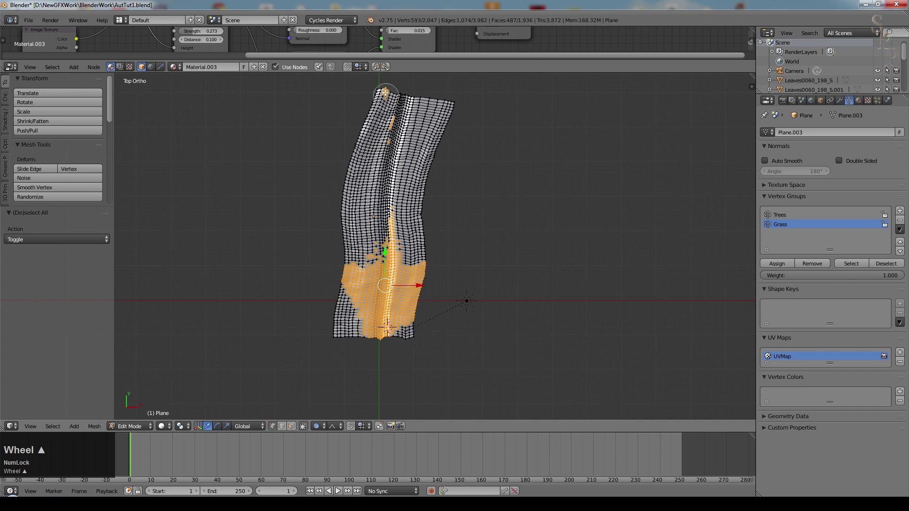
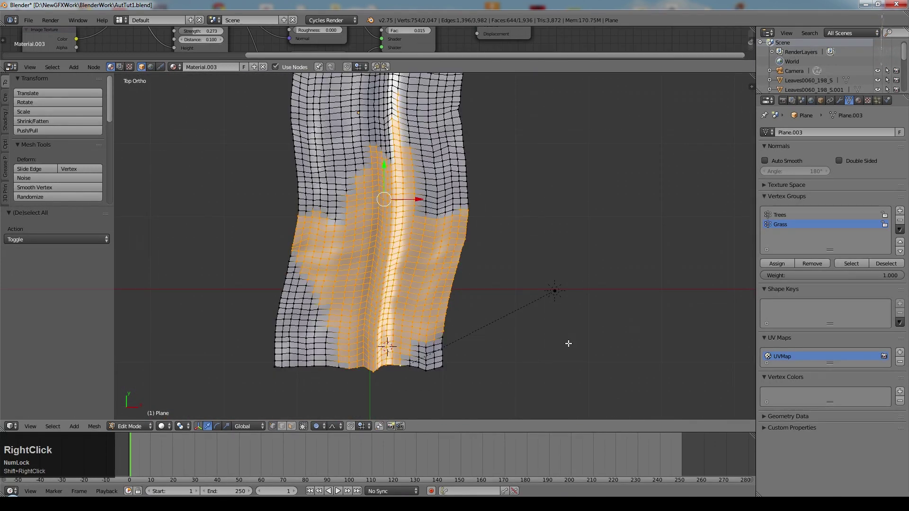
# - Invert the selection, remove those vertices from Grass and reselect the Grass group to check
pyautogui.click(54, 431)
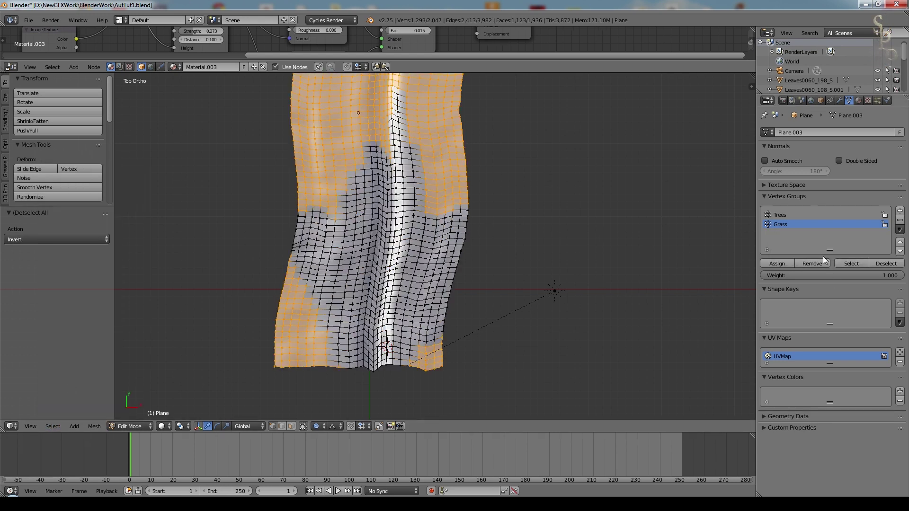
pyautogui.click(823, 264)
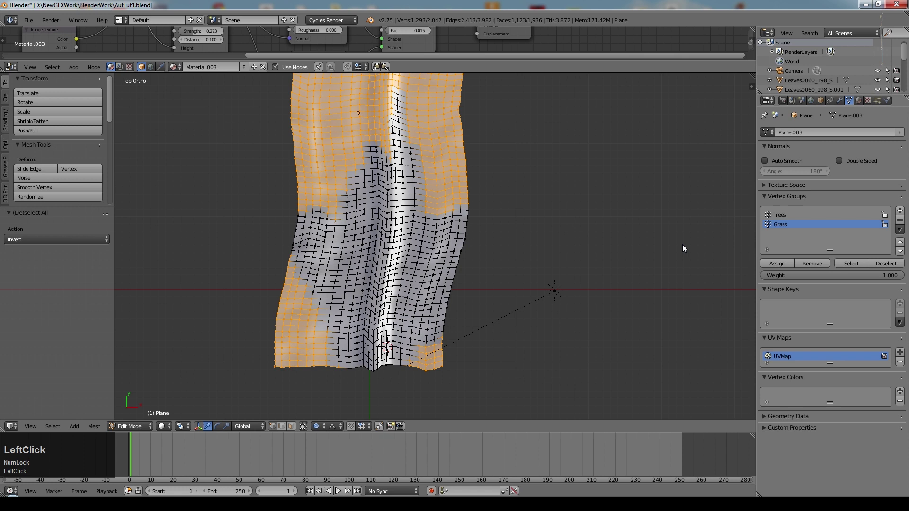
pyautogui.press('a')
pyautogui.click(852, 266)
pyautogui.scroll(-3)
pyautogui.scroll(3)
pyautogui.scroll(-3)
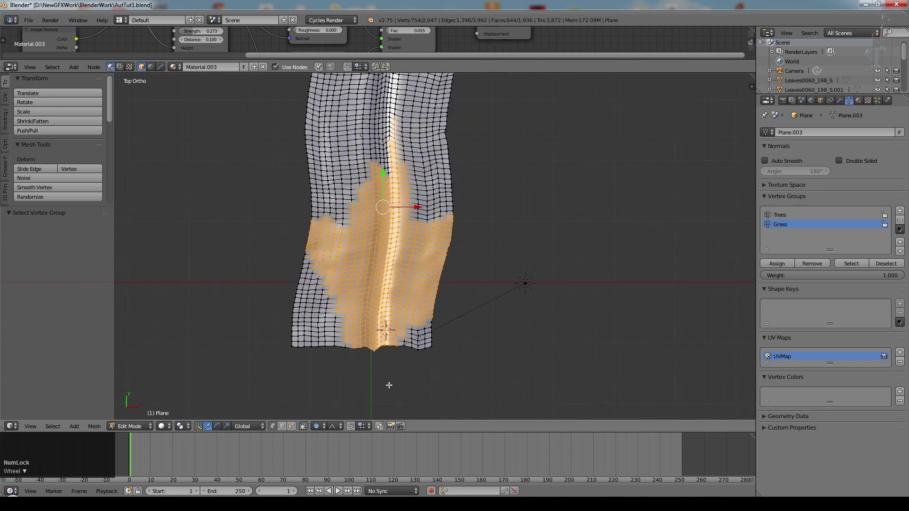
# - Using the Trees group selection, remove the dirt path strip from Grass and return to camera view
pyautogui.click(789, 219)
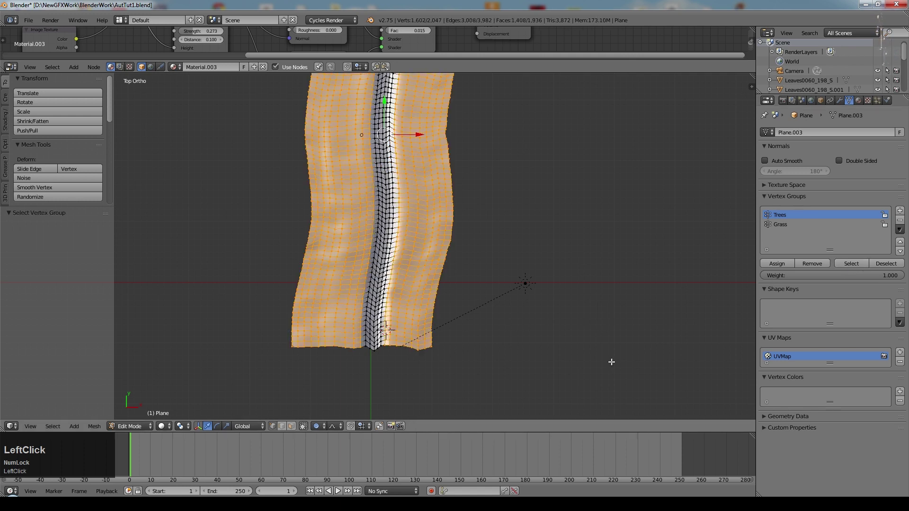
pyautogui.click(772, 236)
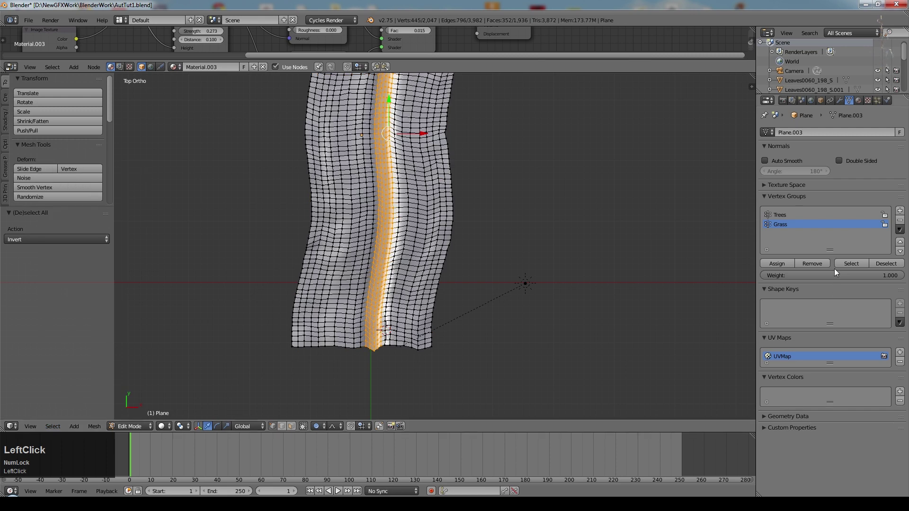
pyautogui.click(814, 267)
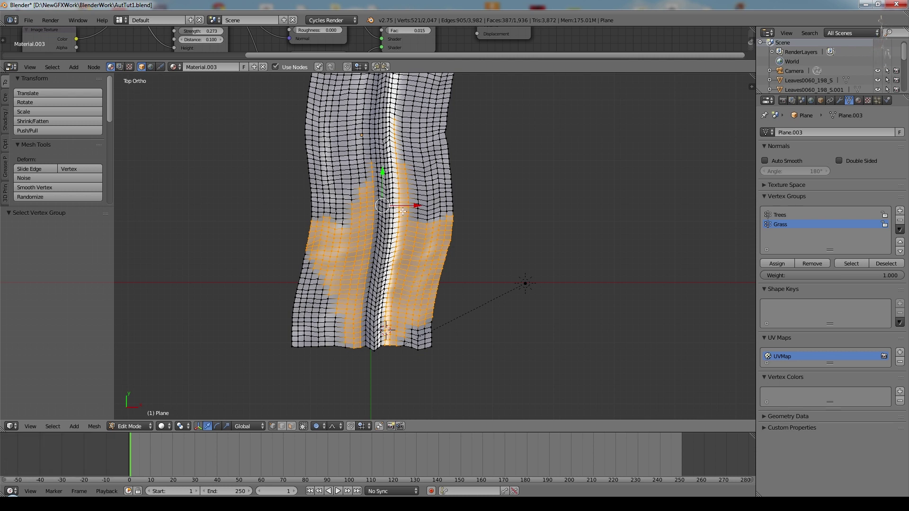
pyautogui.press('KP_0')
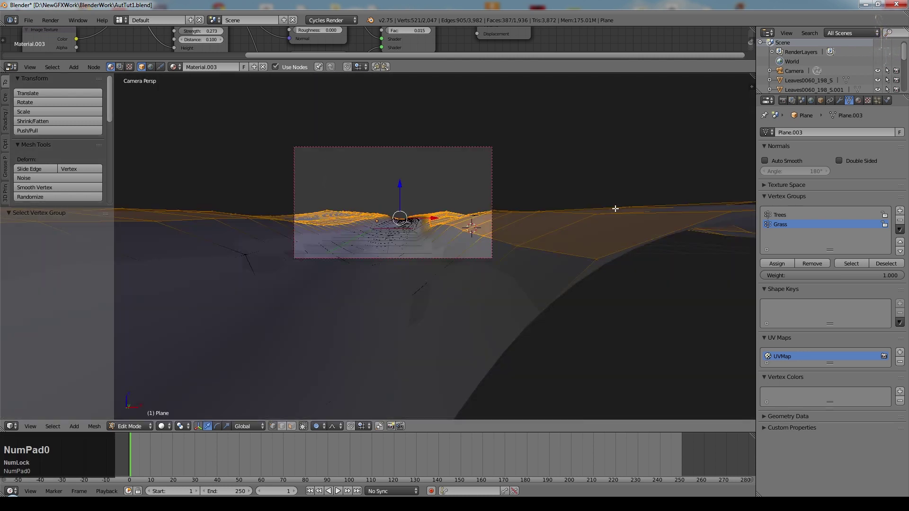
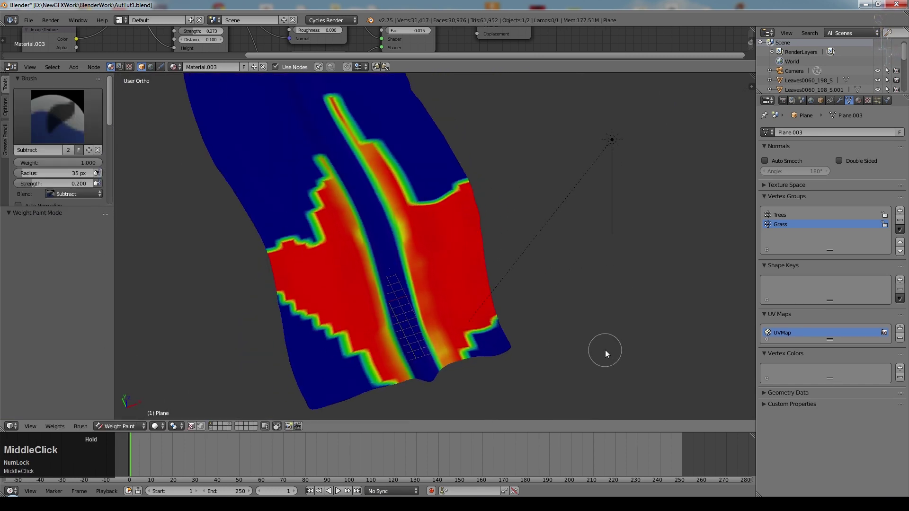
# - Paint Grass group weight along the dirt path edge with the Mix brush at strength 0.7
pyautogui.click(407, 247)
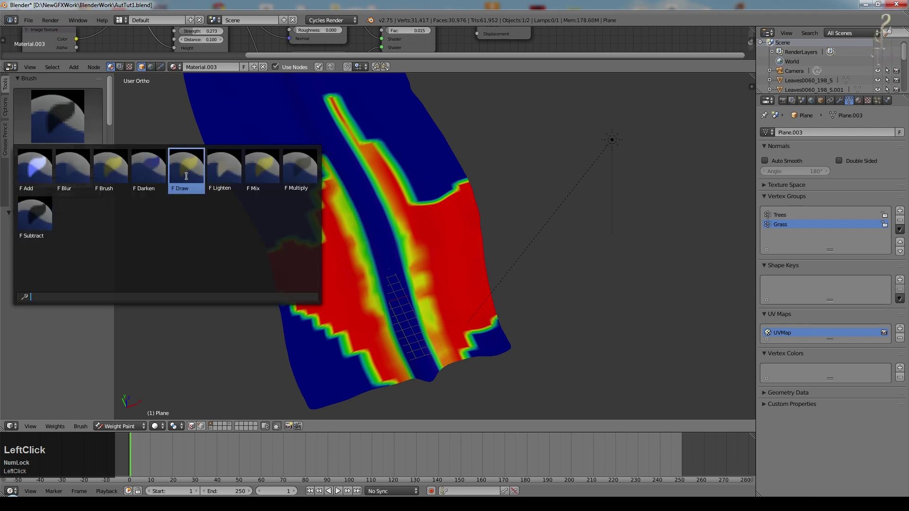
pyautogui.scroll(-3)
pyautogui.scroll(3)
pyautogui.click(308, 231)
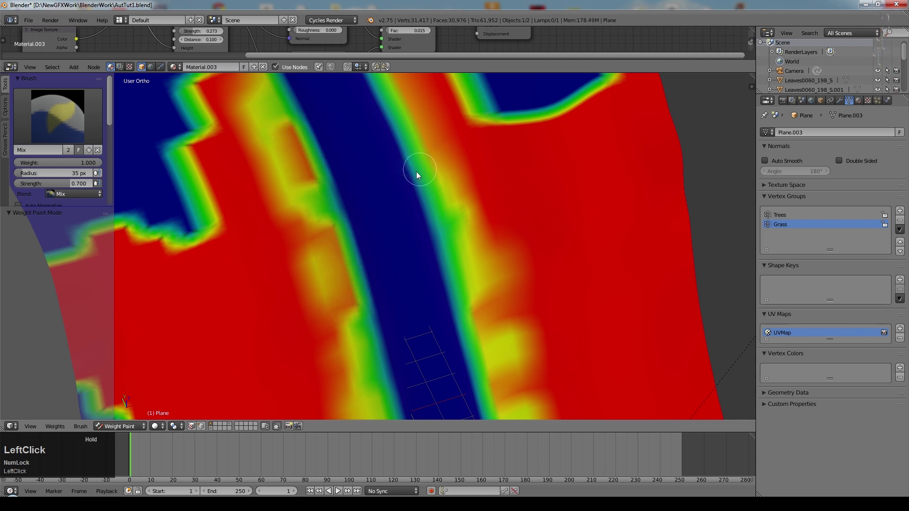
pyautogui.scroll(-3)
pyautogui.click(433, 320)
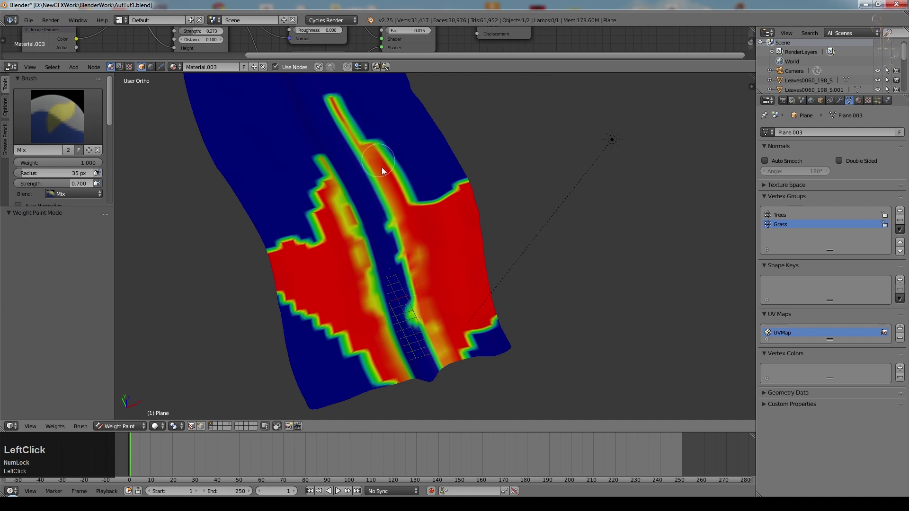
pyautogui.rightClick(393, 350)
# - Switch to the Blur brush to soften the painted weights near the path
pyautogui.click(60, 117)
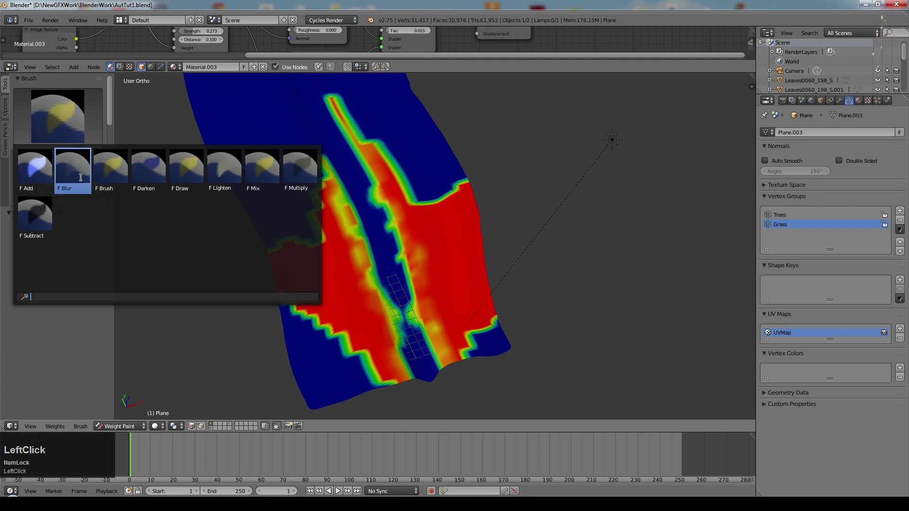
pyautogui.scroll(3)
pyautogui.click(411, 251)
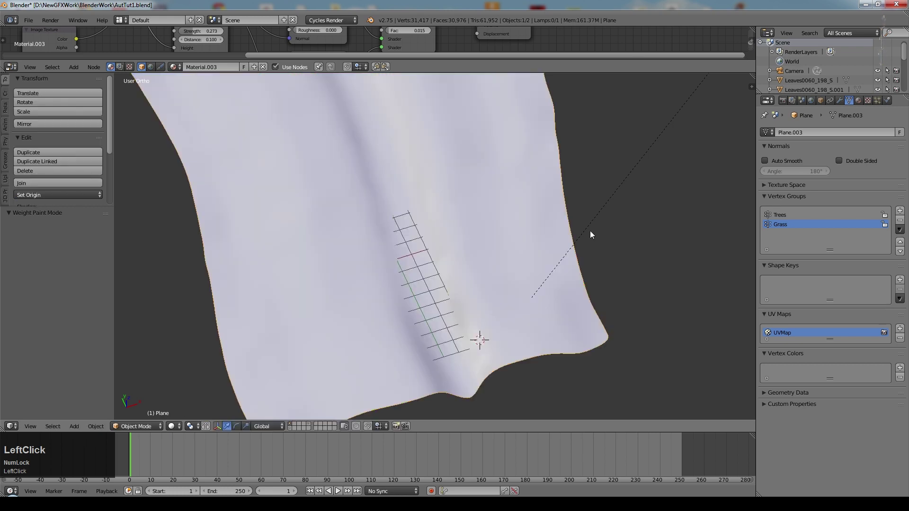
# - Look through the scene camera and pan to an empty area away from the landscape
pyautogui.press('KP_0')
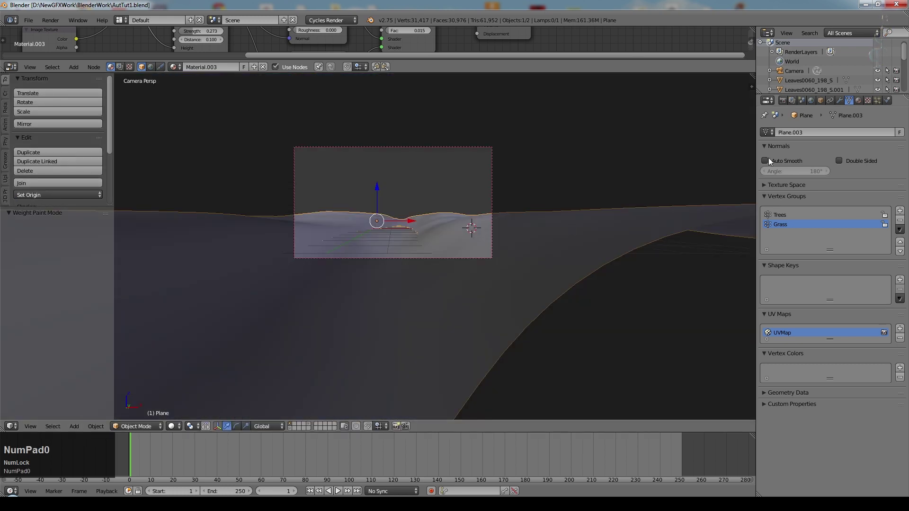
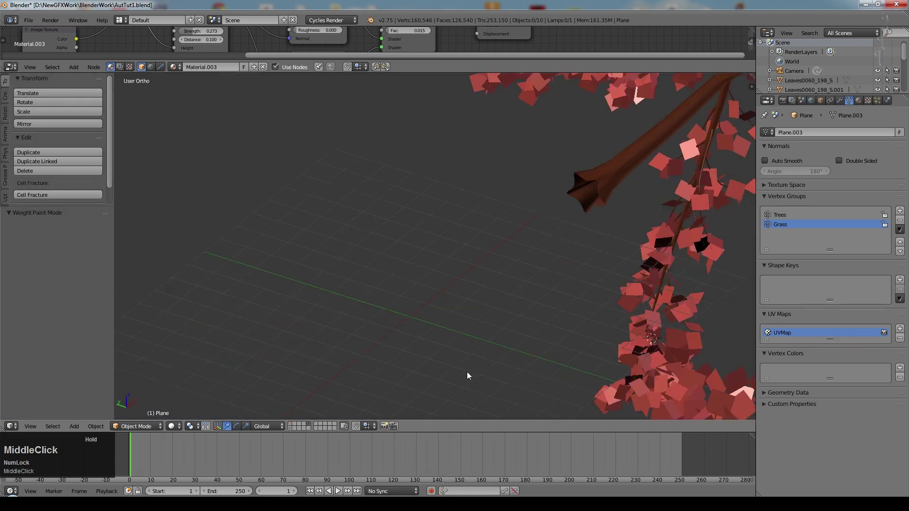
pyautogui.scroll(-3)
pyautogui.middleClick(480, 263)
pyautogui.scroll(3)
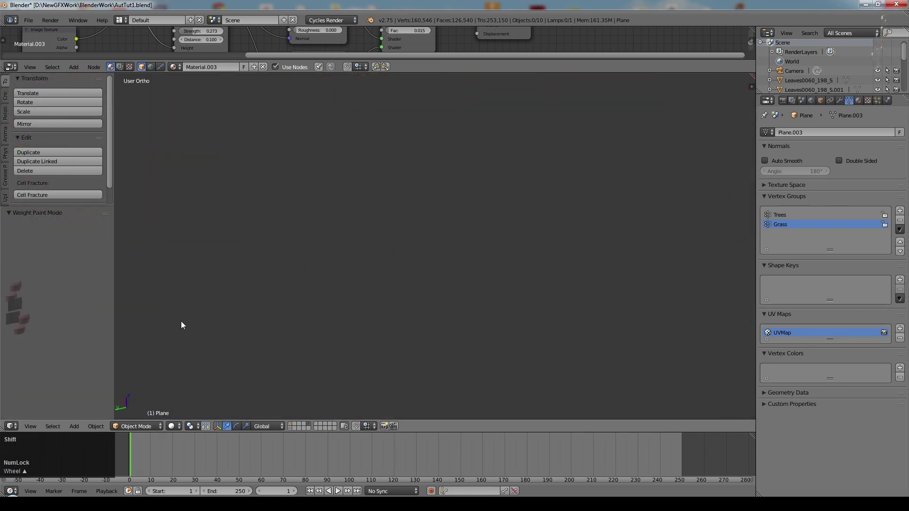
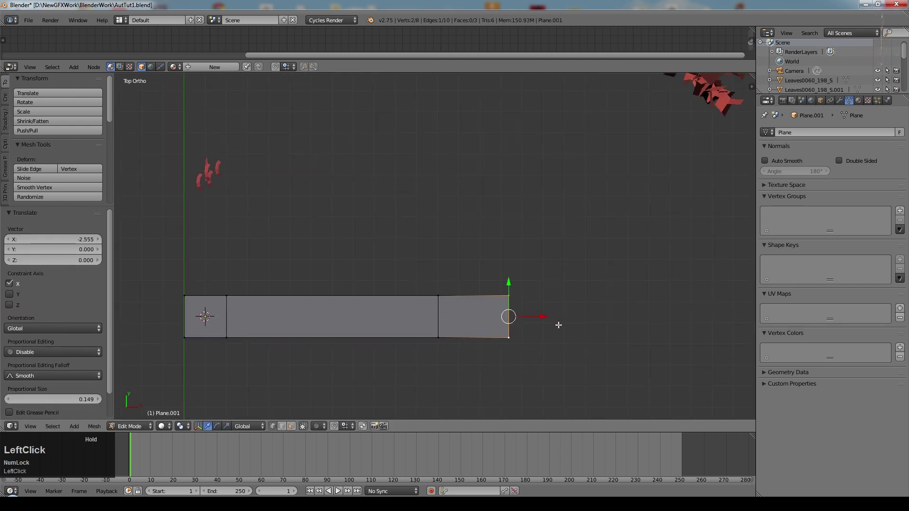
# - Cut the strip lengthwise and pull its right end into a narrow pointed tip
pyautogui.press('alt+m')
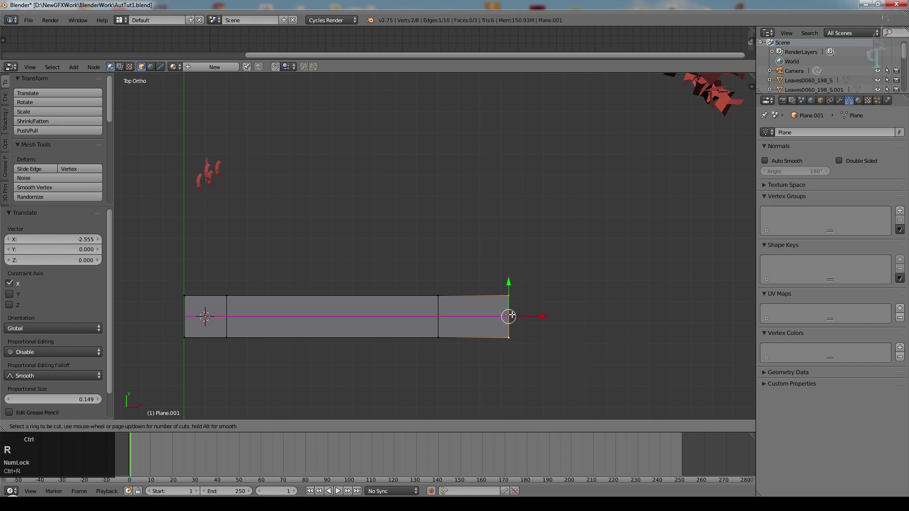
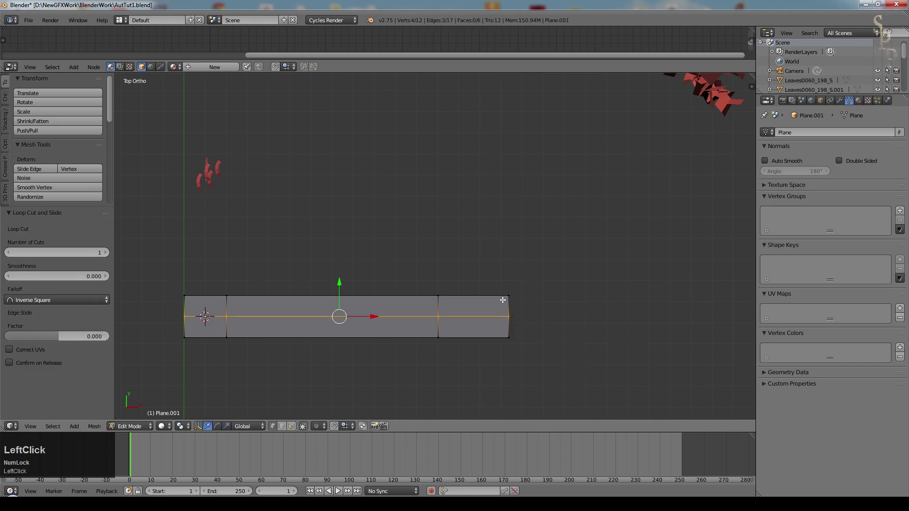
pyautogui.rightClick(510, 295)
pyautogui.rightClick(514, 323)
pyautogui.click(545, 314)
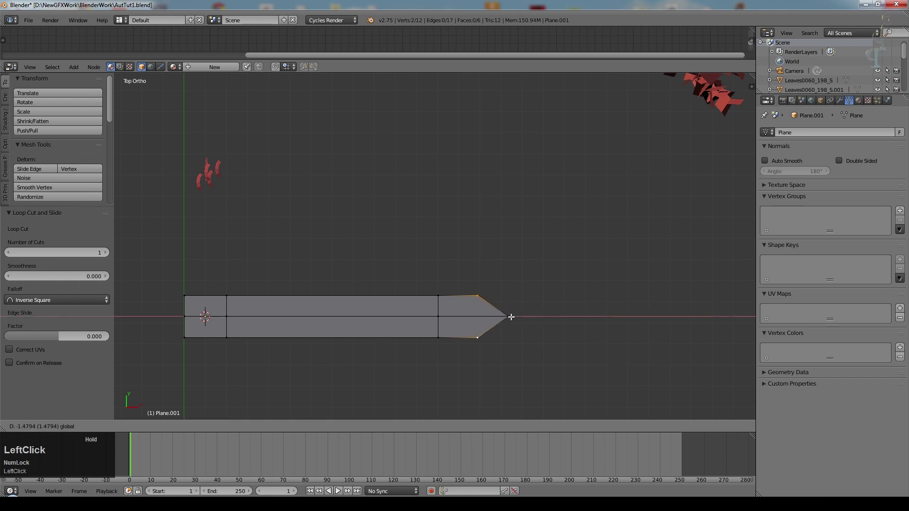
pyautogui.press('s')
pyautogui.click(540, 326)
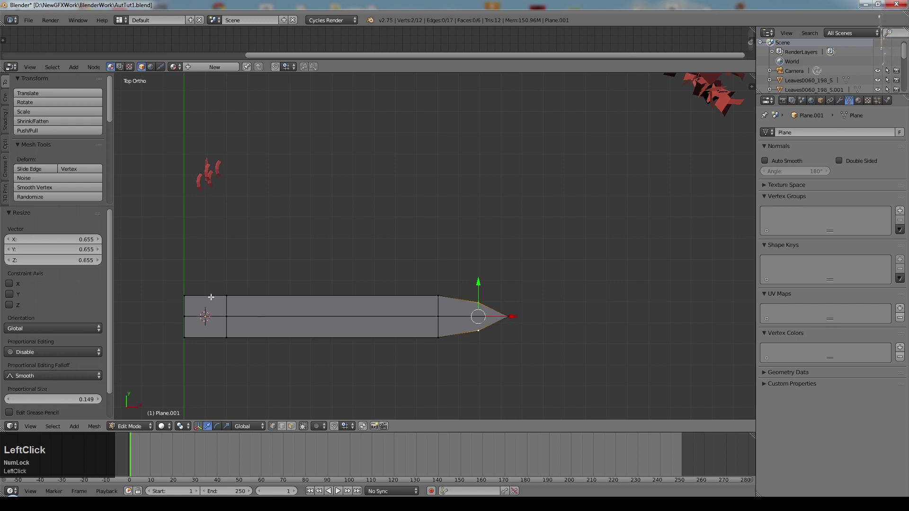
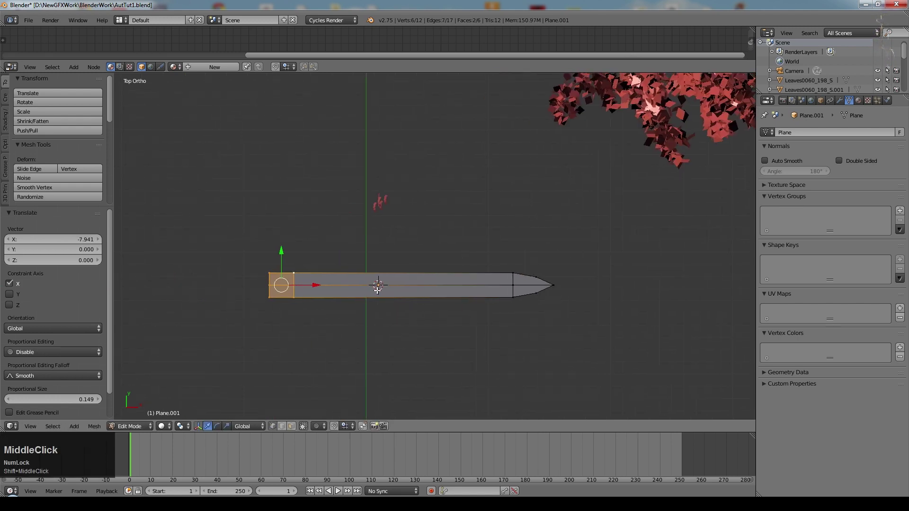
# - Add a centred loop cut near the strip's base and scale that end
pyautogui.scroll(3)
pyautogui.press('ctrl+r')
pyautogui.click(243, 288)
pyautogui.rightClick(222, 291)
pyautogui.scroll(3)
pyautogui.press('s')
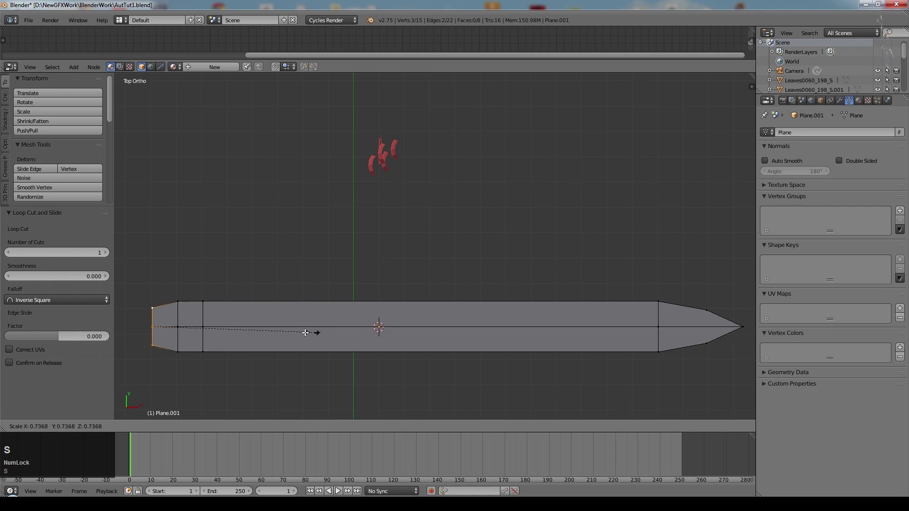
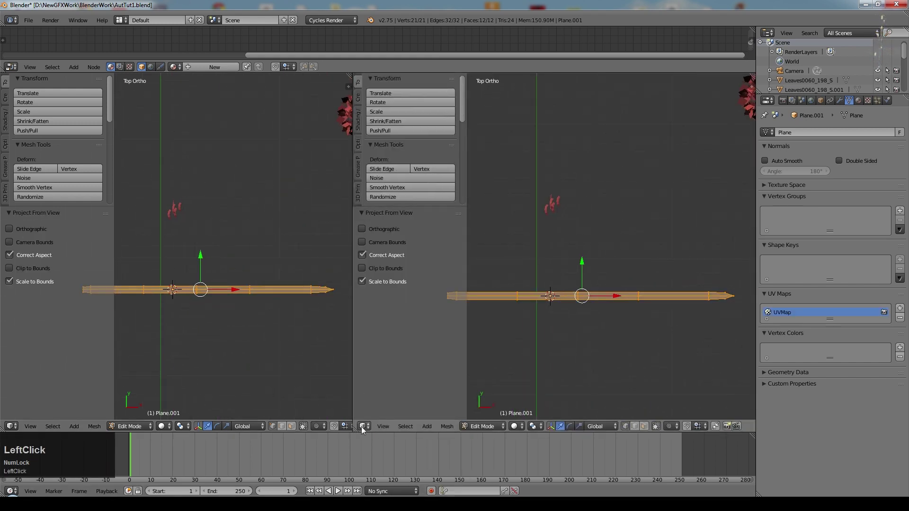
# - Make the right view a UV/Image Editor and choose GrassTexture1.png from the Nature textures folder
pyautogui.scroll(-3)
pyautogui.click(530, 432)
pyautogui.scroll(3)
pyautogui.click(523, 431)
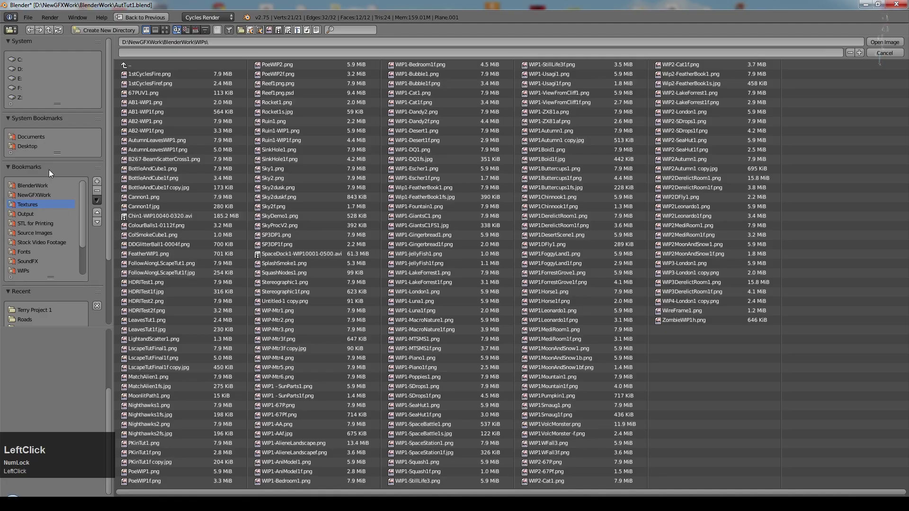
pyautogui.click(165, 34)
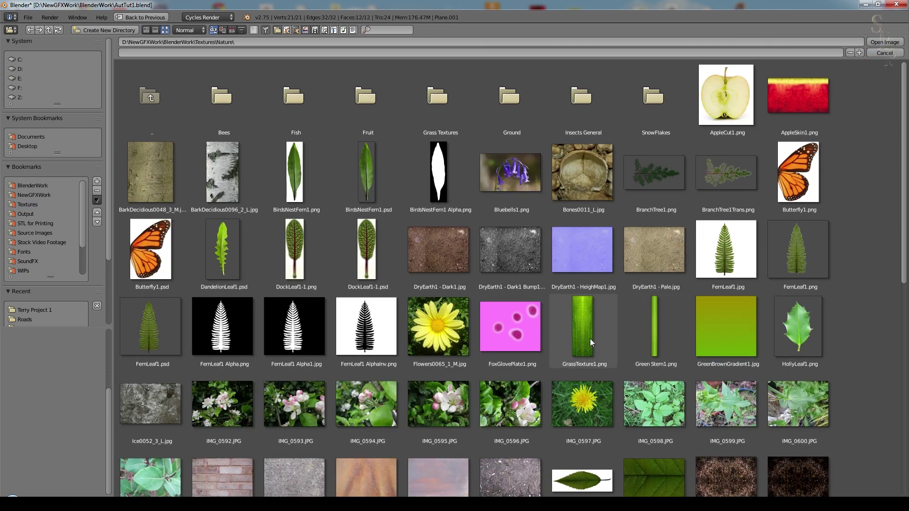
pyautogui.click(592, 341)
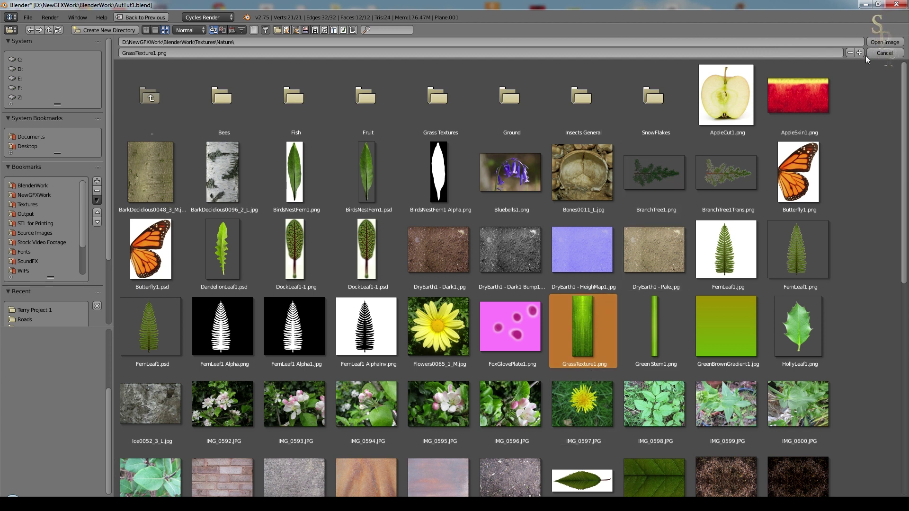
# - Load the grass image, rotate the blade UVs upright, narrow them along X and stretch along Y
pyautogui.click(881, 46)
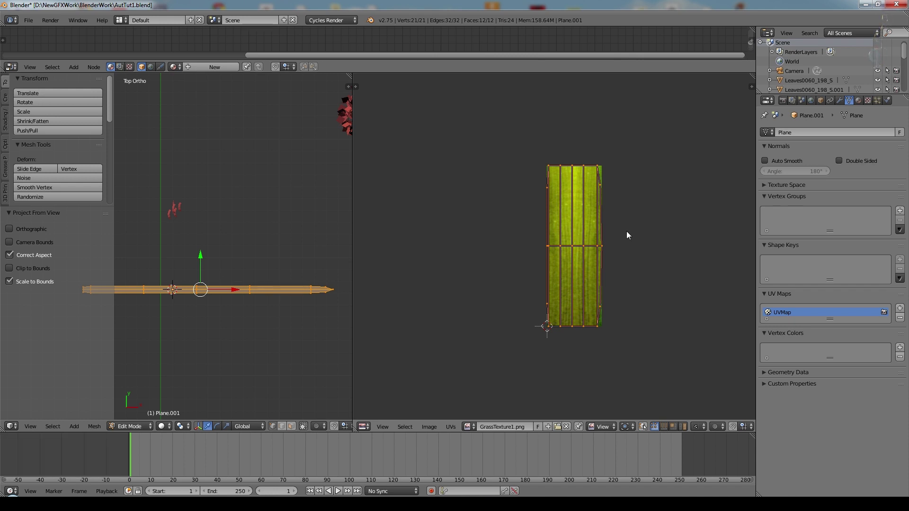
pyautogui.press('r')
pyautogui.press('KP_9')
pyautogui.press('KP_Enter')
pyautogui.press('s')
pyautogui.press('x')
pyautogui.click(619, 264)
pyautogui.press('s')
pyautogui.press('y')
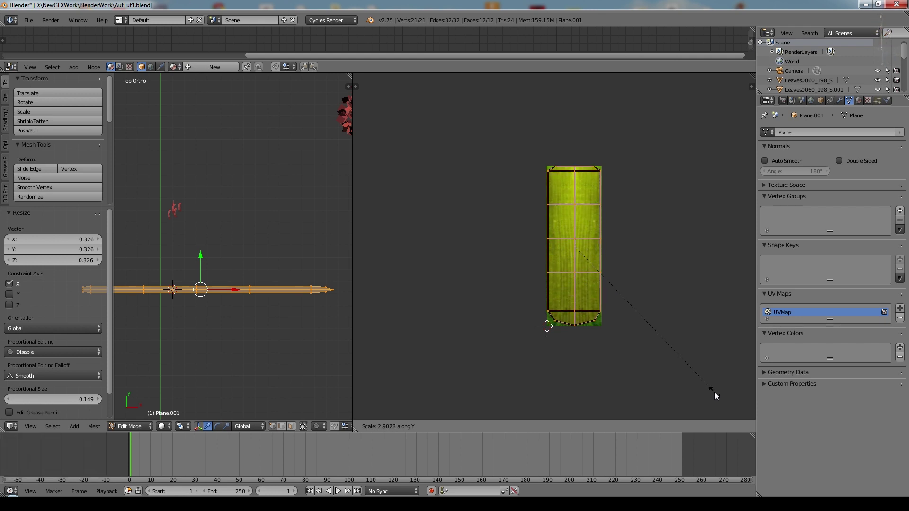
# - Confirm the stretch and add a new material named Grass to the blade
pyautogui.click(717, 395)
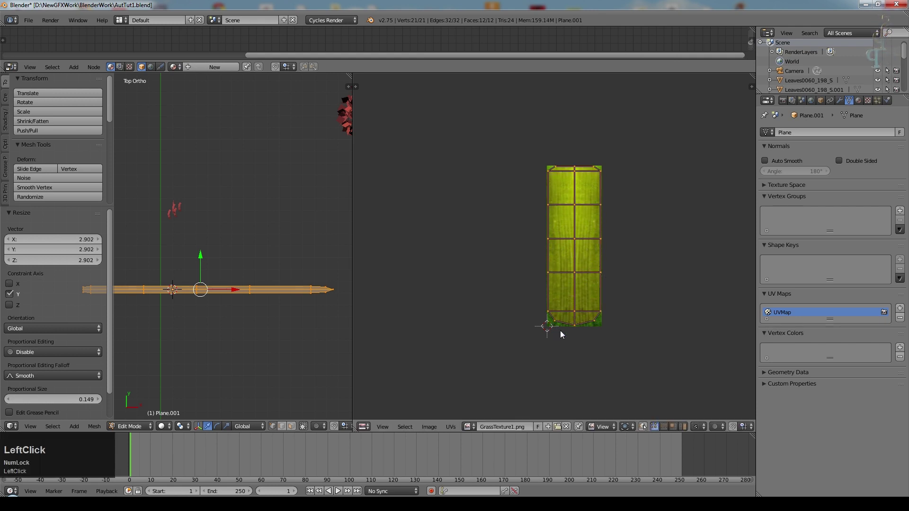
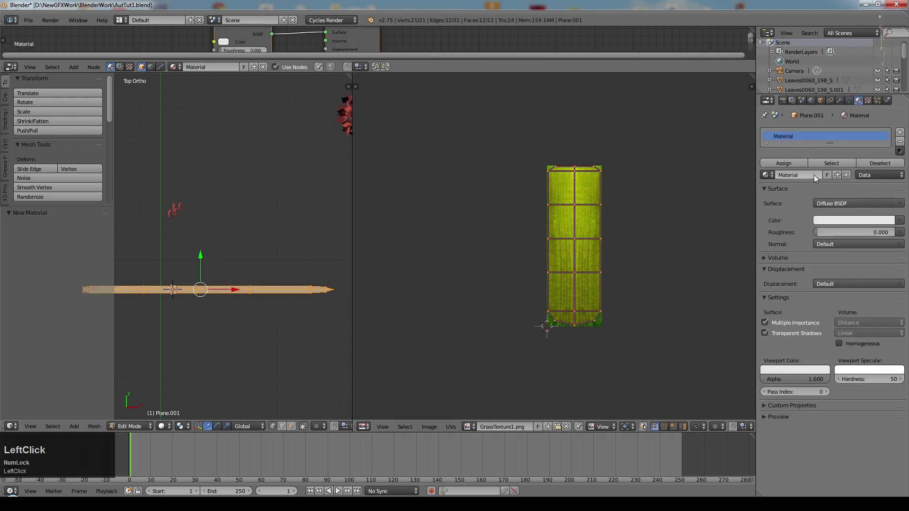
pyautogui.press('shift+g')
pyautogui.write('rass')
pyautogui.press('Return')
# - Drive the Grass colour with the GrassTexture1.png image and show textures in the viewport
pyautogui.click(906, 219)
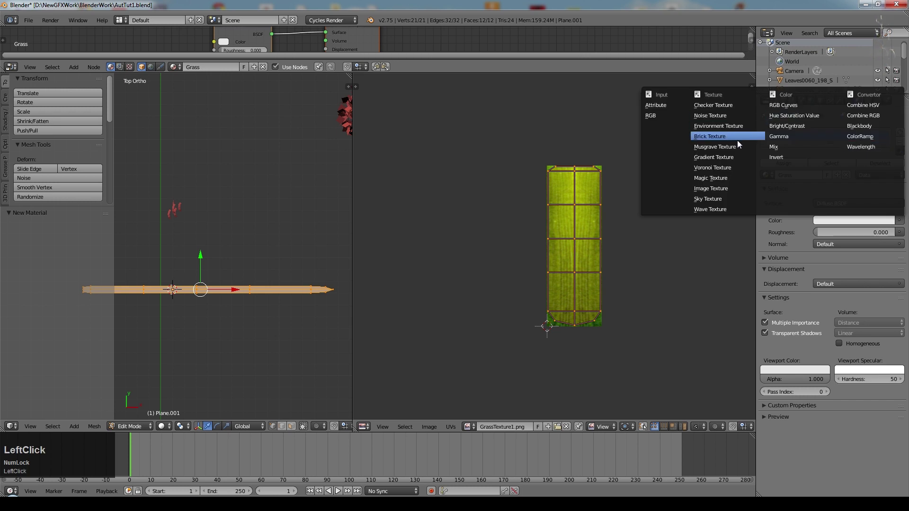
pyautogui.click(736, 187)
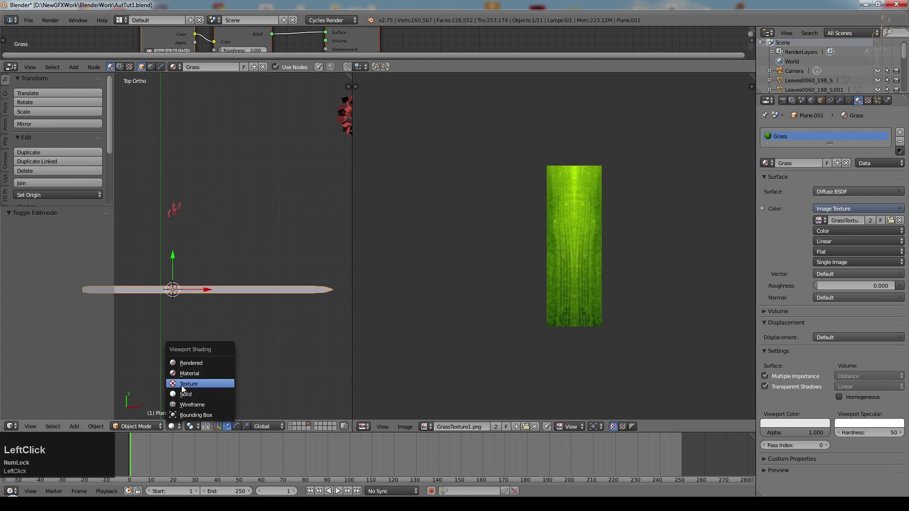
pyautogui.middleClick(245, 323)
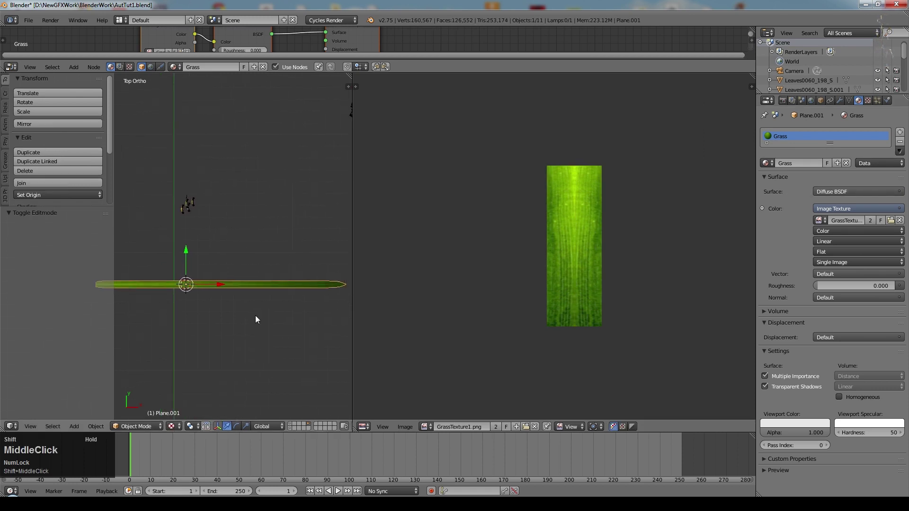
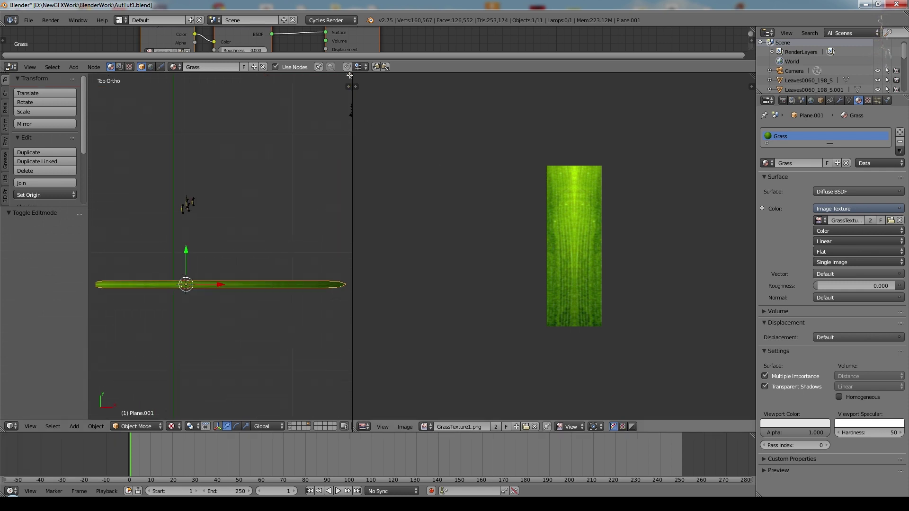
pyautogui.click(349, 74)
# - Lower the blade's tip vertices by about 0.054 along Z and view it from the front
pyautogui.press('Tab')
pyautogui.middleClick(511, 344)
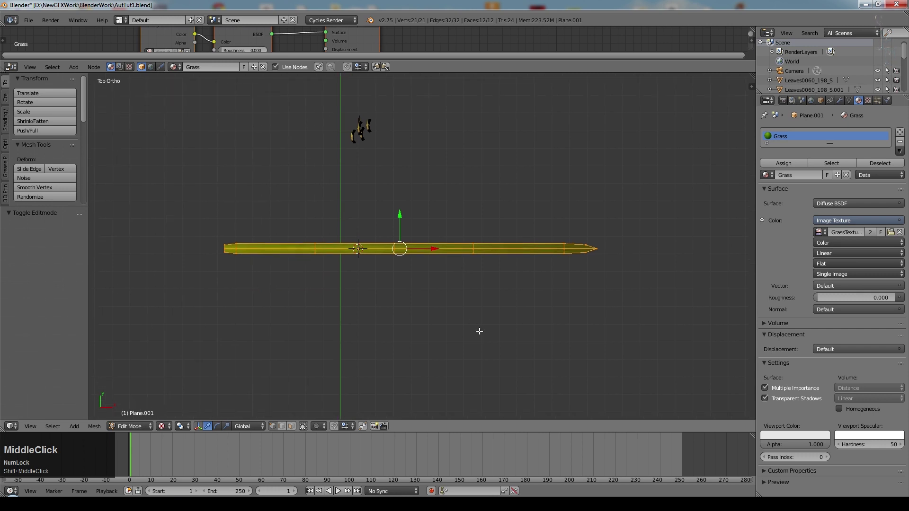
pyautogui.click(452, 267)
pyautogui.press('ctrl+z')
pyautogui.rightClick(370, 242)
pyautogui.click(357, 218)
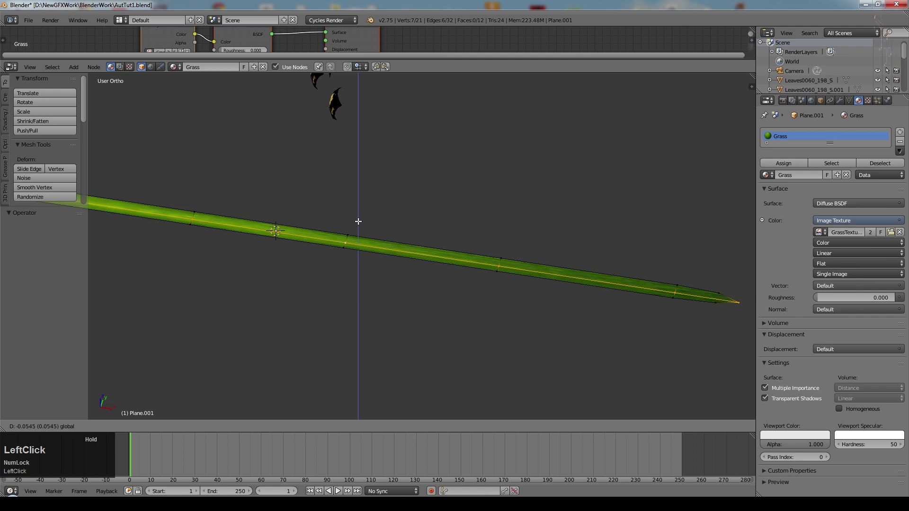
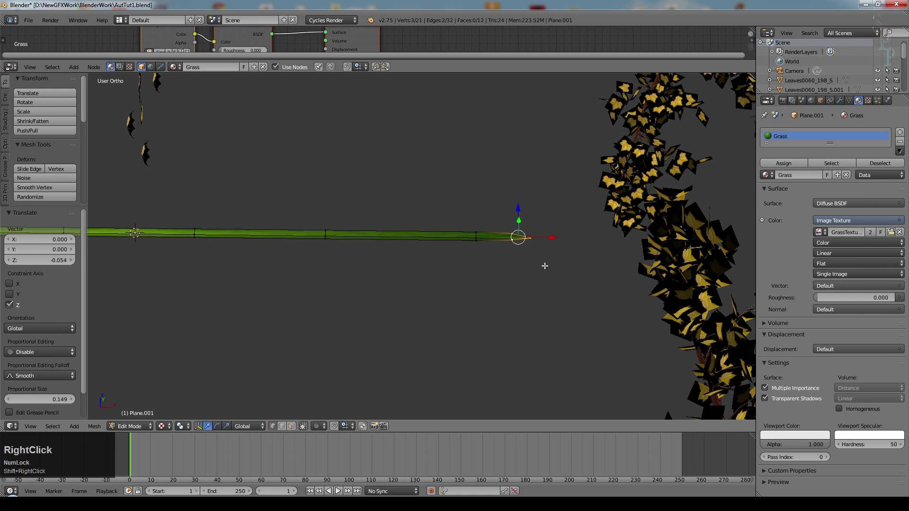
pyautogui.press('KP_1')
# - Rotate the tip down with proportional editing, then grow the selection and lower sections vertically
pyautogui.press('o')
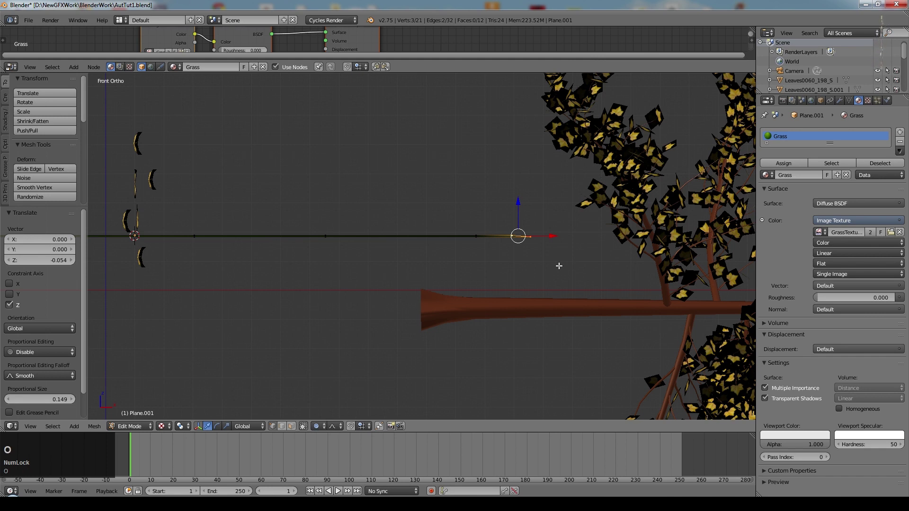
pyautogui.press('r')
pyautogui.scroll(-3)
pyautogui.click(539, 245)
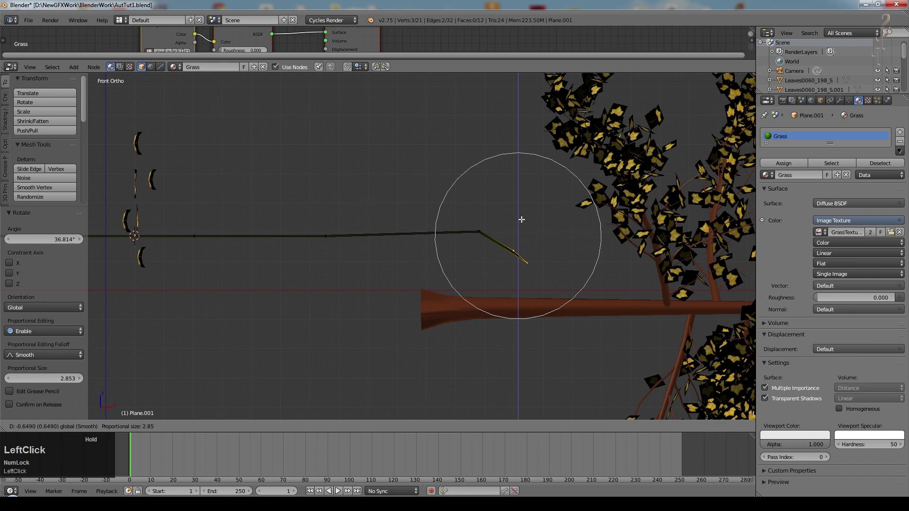
pyautogui.press('ctrl+KP_Add')
pyautogui.click(500, 206)
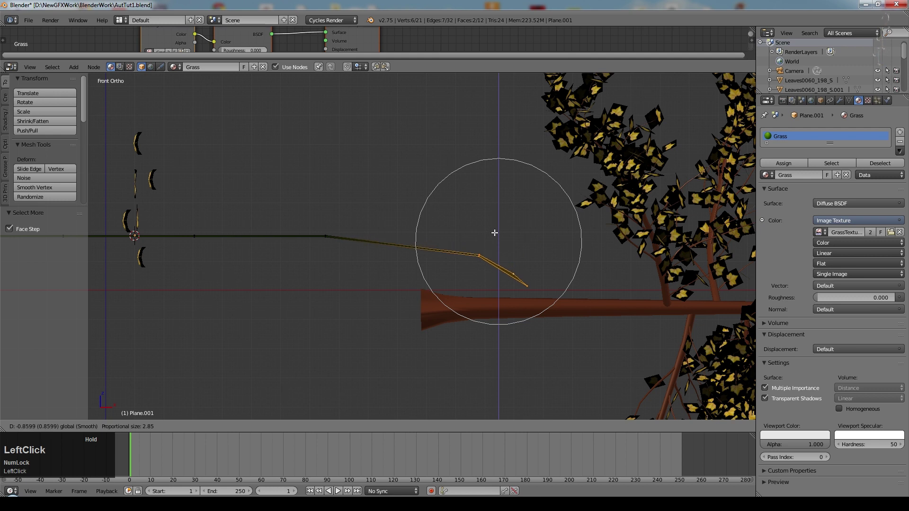
pyautogui.press('ctrl+KP_Add')
pyautogui.click(442, 221)
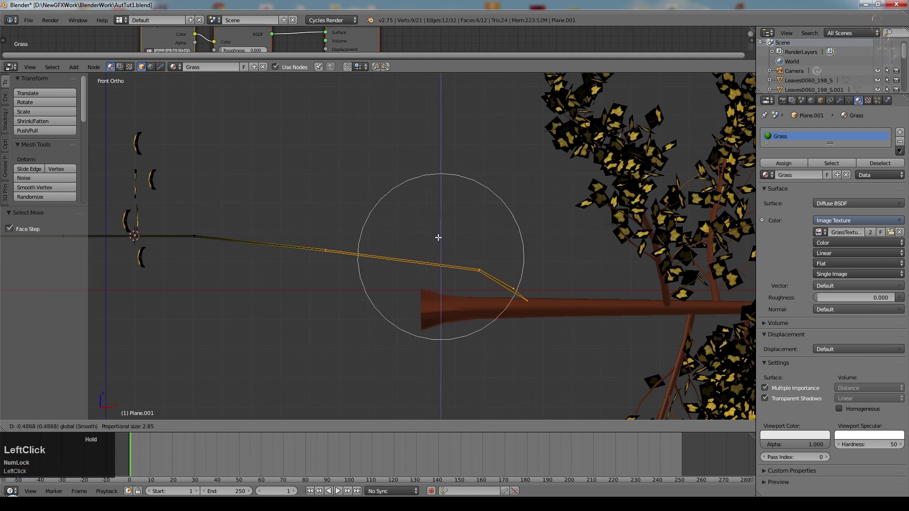
pyautogui.middleClick(537, 277)
pyautogui.press('z')
pyautogui.rightClick(515, 288)
pyautogui.rightClick(512, 292)
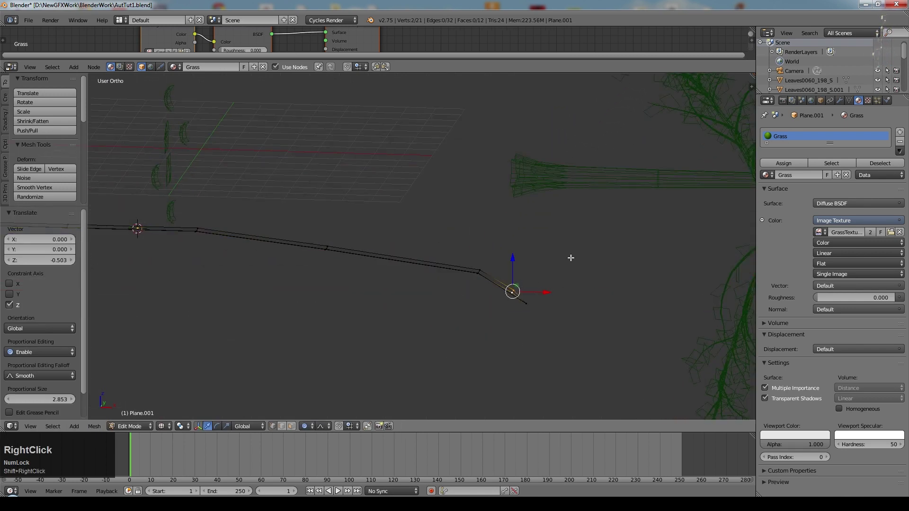
pyautogui.press('o')
pyautogui.press('KP_1')
pyautogui.click(514, 256)
# - Continue lowering and tilting successive blade sections into a smooth downward arc, then leave Edit Mode
pyautogui.press('c')
pyautogui.click(559, 316)
pyautogui.rightClick(434, 261)
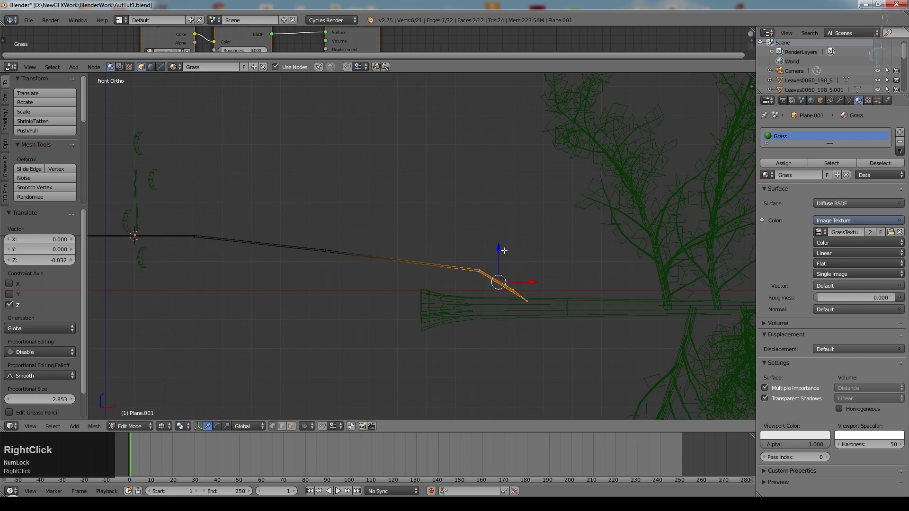
pyautogui.click(498, 250)
pyautogui.press('r')
pyautogui.click(553, 314)
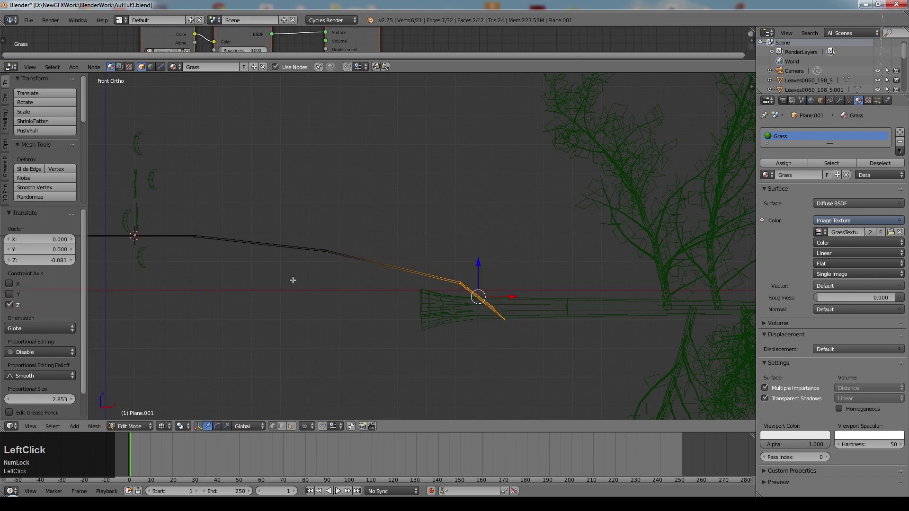
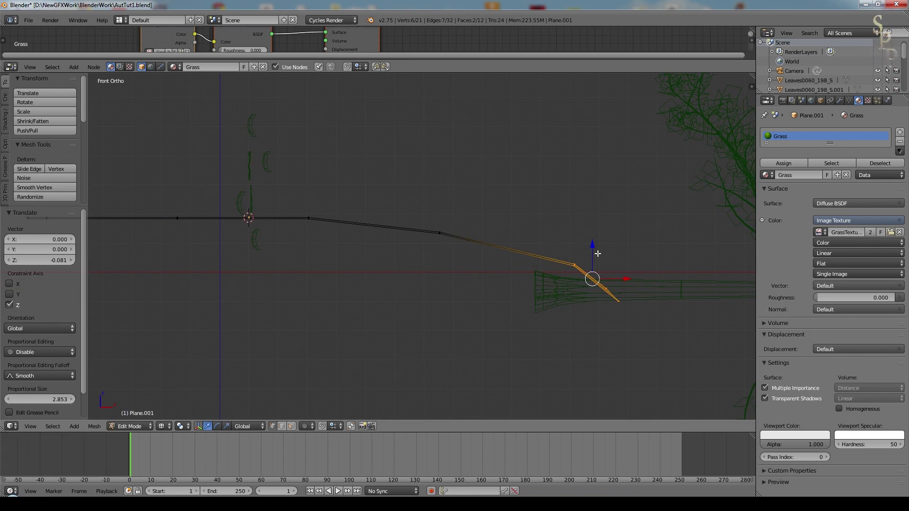
pyautogui.press('ctrl+KP_Add')
pyautogui.press('g')
pyautogui.click(602, 274)
pyautogui.press('r')
pyautogui.click(629, 300)
pyautogui.press('ctrl+KP_Add')
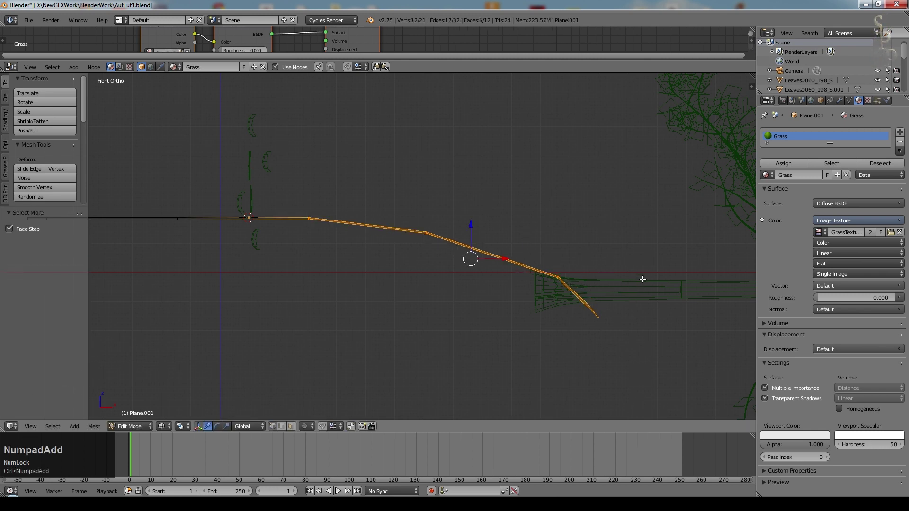
pyautogui.press('r')
pyautogui.click(647, 295)
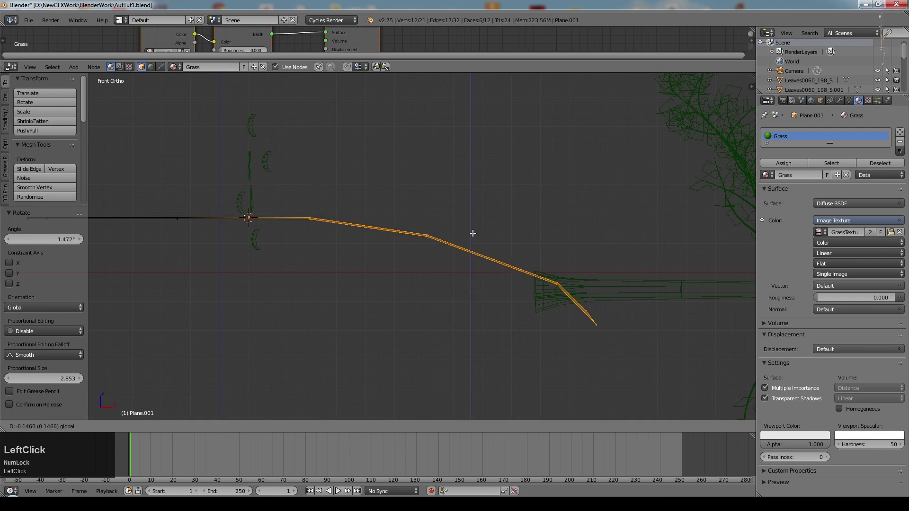
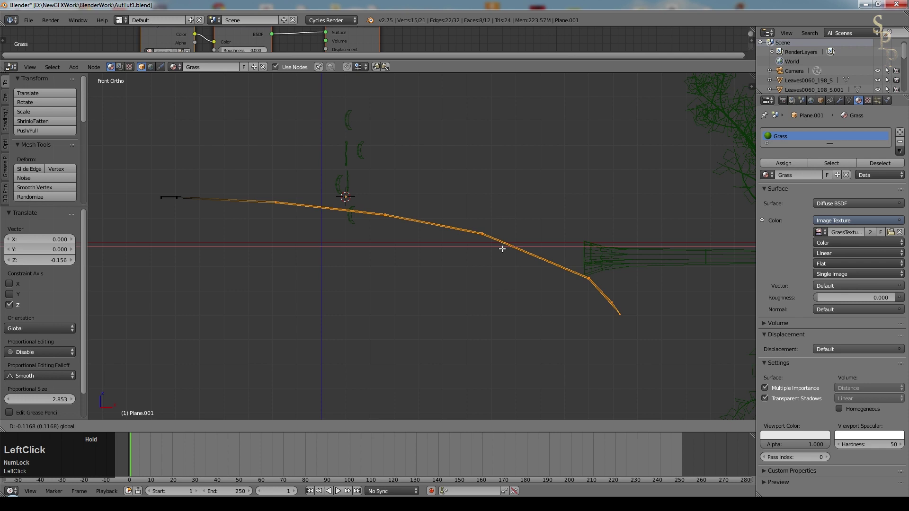
pyautogui.press('Tab')
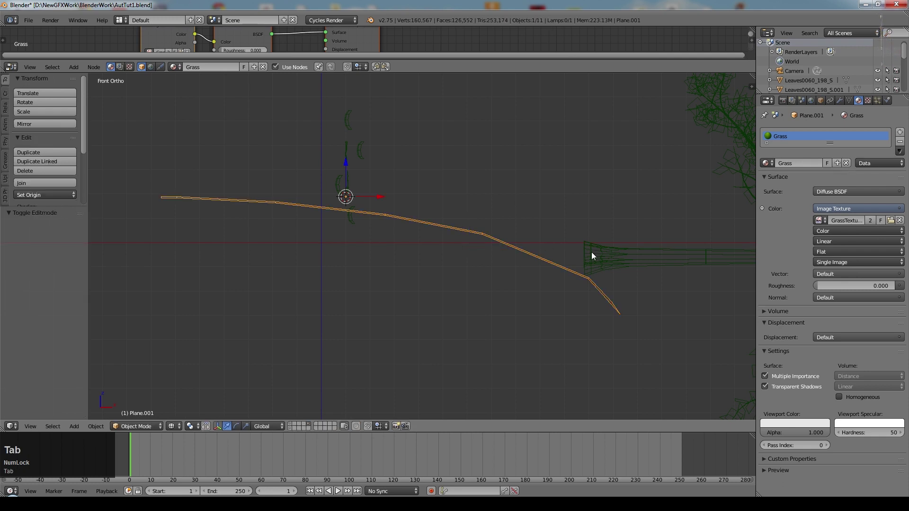
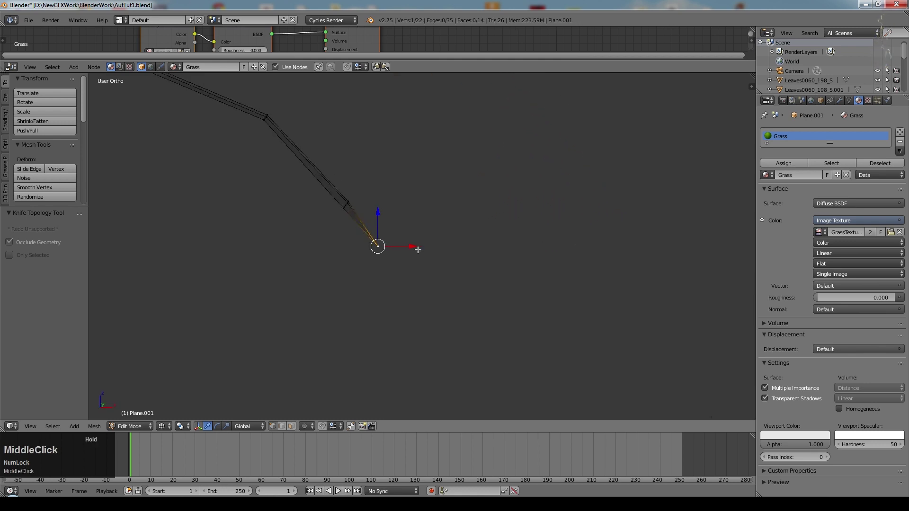
# - Knife-cut and nudge the blade tip along X, then apply Shade Smooth to the blade
pyautogui.click(409, 244)
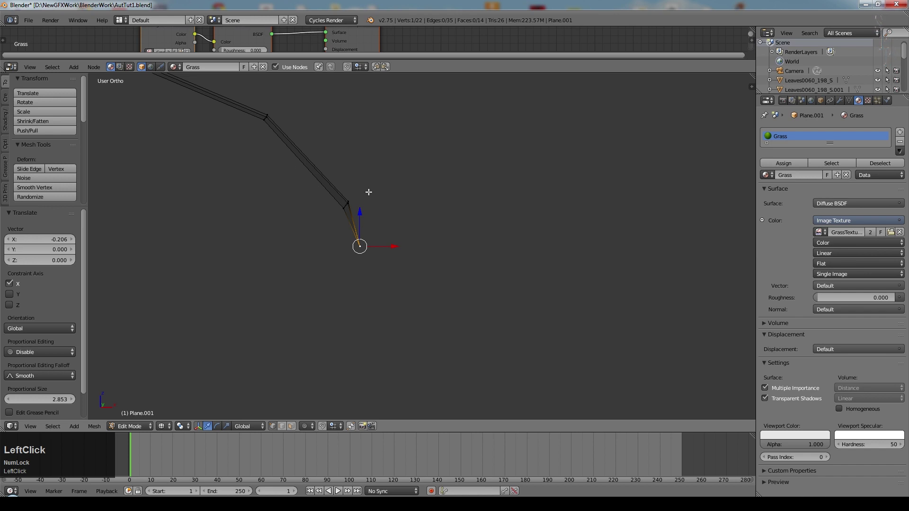
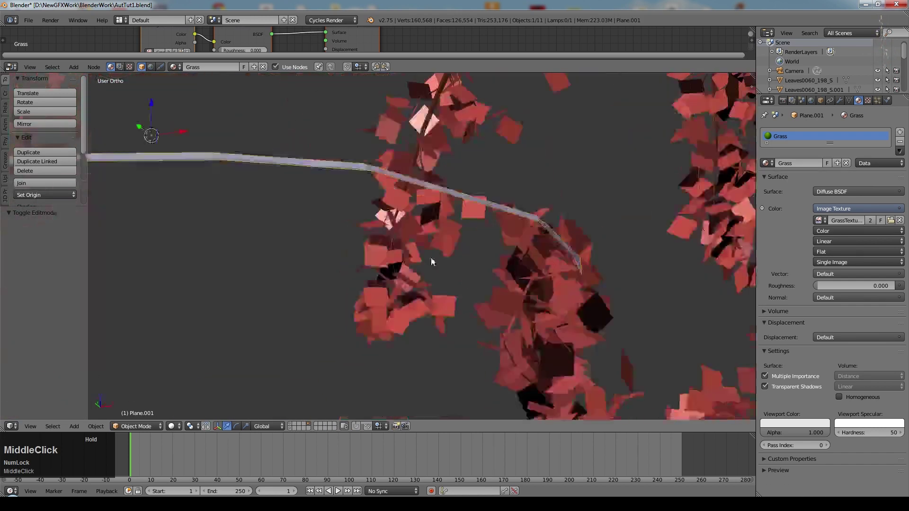
pyautogui.scroll(-3)
pyautogui.click(31, 220)
pyautogui.scroll(-3)
pyautogui.middleClick(310, 221)
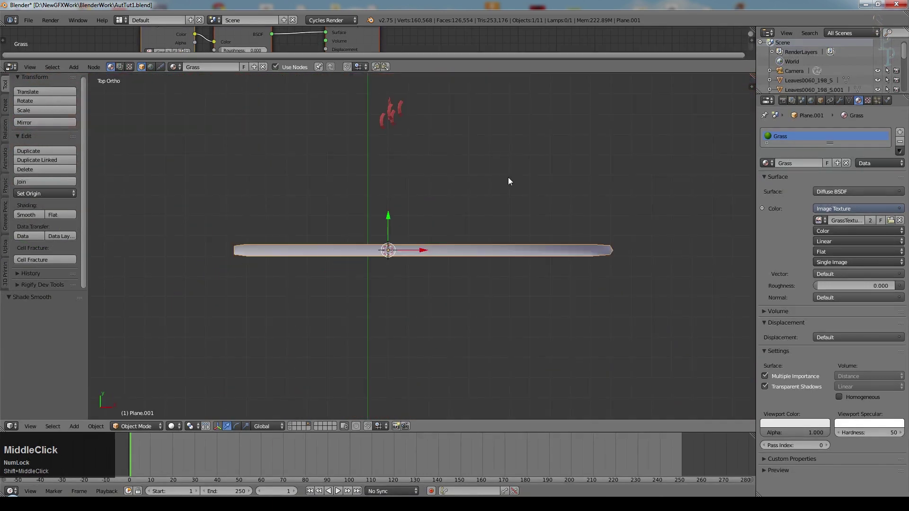
# - Duplicate the grass blade and narrow the copy to about 0.612 along Y
pyautogui.press('shift+d')
pyautogui.click(514, 186)
pyautogui.middleClick(552, 178)
pyautogui.press('ctrl+KP_Add')
pyautogui.press('KP_1')
pyautogui.click(584, 262)
pyautogui.middleClick(575, 284)
pyautogui.press('s')
pyautogui.write('sy')
pyautogui.click(525, 266)
pyautogui.scroll(-3)
# - Duplicate the blade again beside the original and start editing the third copy
pyautogui.rightClick(407, 248)
pyautogui.press('shift+d')
pyautogui.click(407, 248)
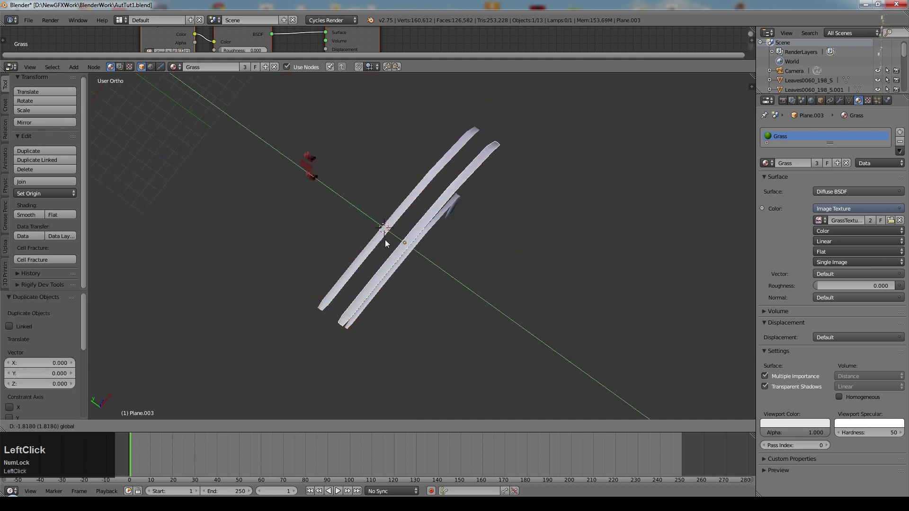
pyautogui.middleClick(537, 298)
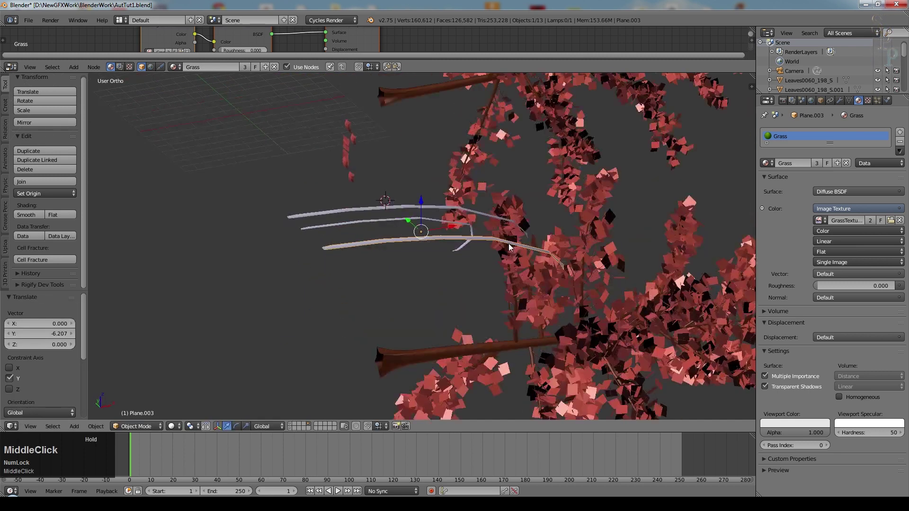
pyautogui.press('Tab')
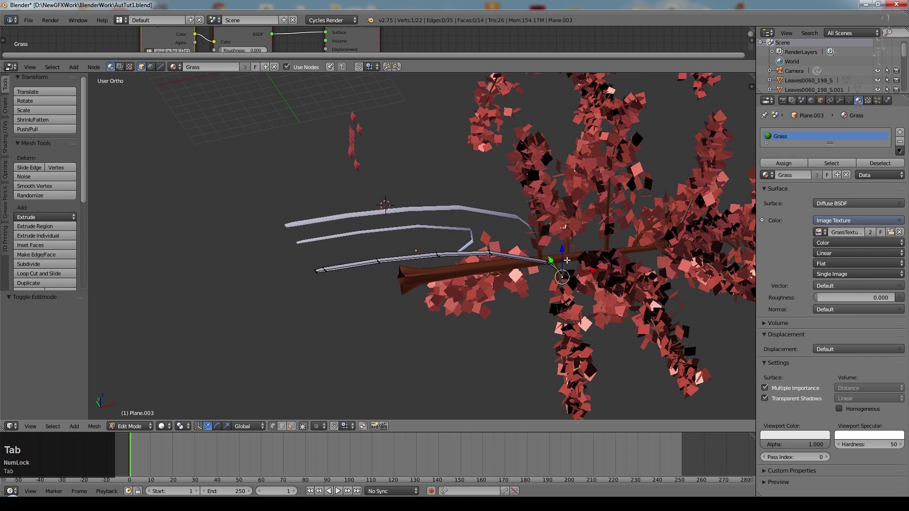
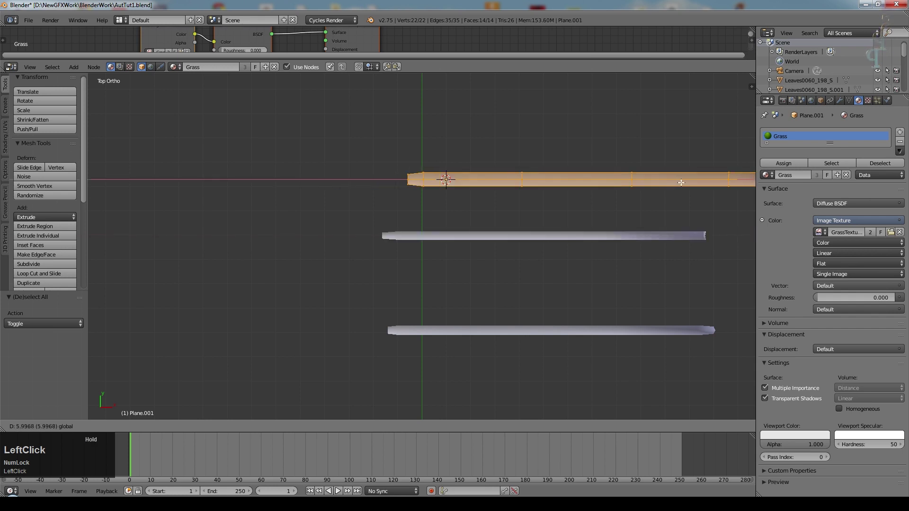
# - Duplicate a grass blade beside the originals and shrink and rotate one copy from the side view
pyautogui.press('Tab')
pyautogui.click(482, 182)
pyautogui.rightClick(386, 194)
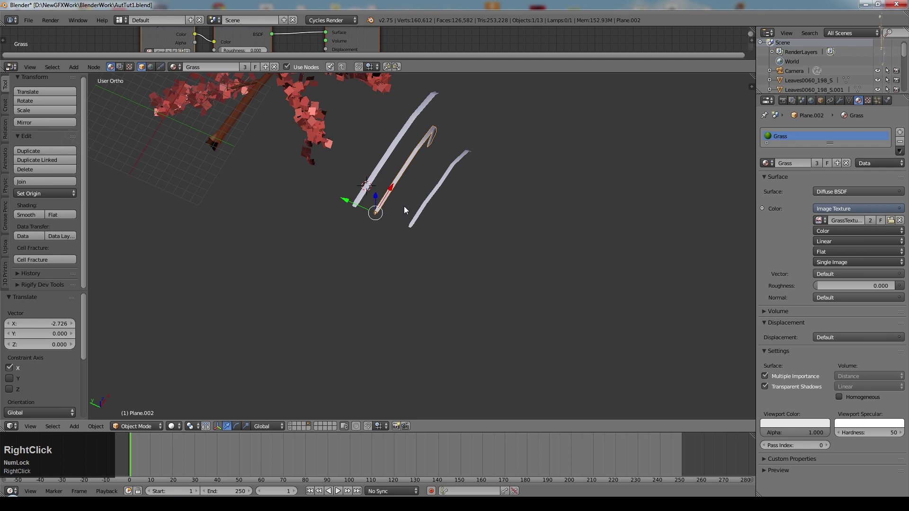
pyautogui.rightClick(417, 220)
pyautogui.press('shift+d')
pyautogui.click(424, 226)
pyautogui.rightClick(525, 263)
pyautogui.click(508, 267)
pyautogui.press('s')
pyautogui.click(566, 247)
pyautogui.press('KP_3')
pyautogui.press('r')
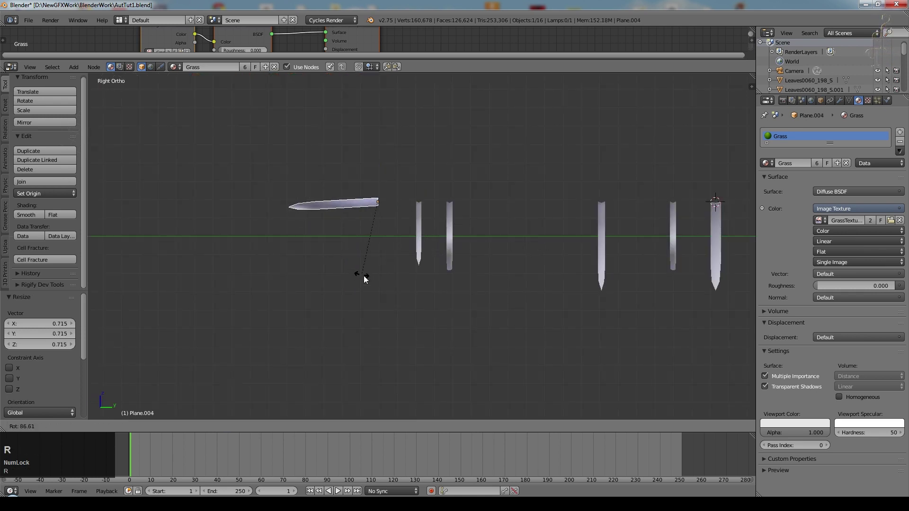
pyautogui.click(413, 302)
# - Rotate and reposition further blades so they spread outward from a shared base
pyautogui.rightClick(454, 220)
pyautogui.press('r')
pyautogui.click(525, 139)
pyautogui.press('g')
pyautogui.click(467, 233)
pyautogui.press('g')
pyautogui.click(506, 224)
pyautogui.click(494, 233)
pyautogui.press('KP_7')
pyautogui.rightClick(319, 222)
pyautogui.click(317, 214)
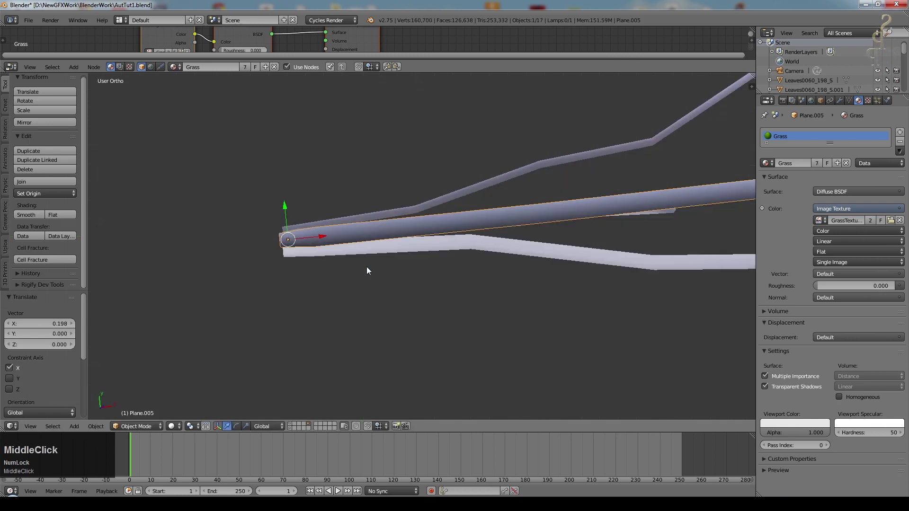
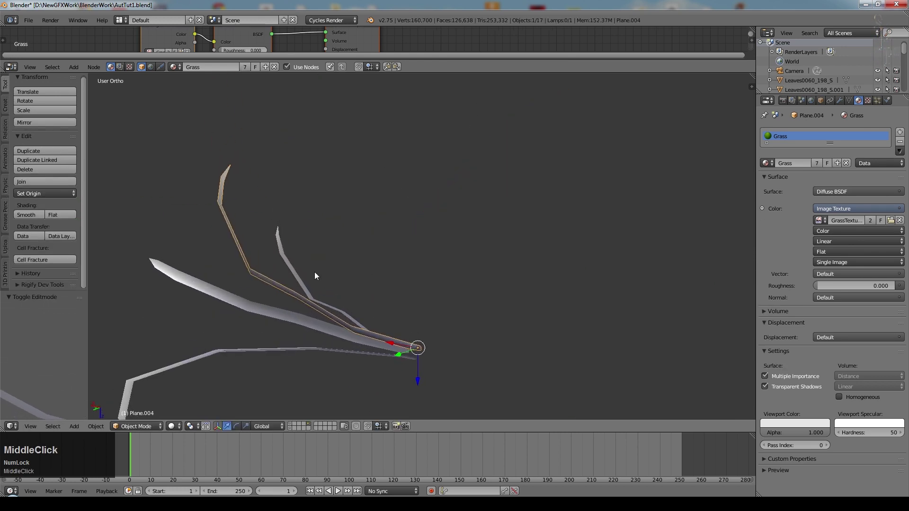
# - Select the arranged blades together and join them into one grass clump object
pyautogui.middleClick(351, 291)
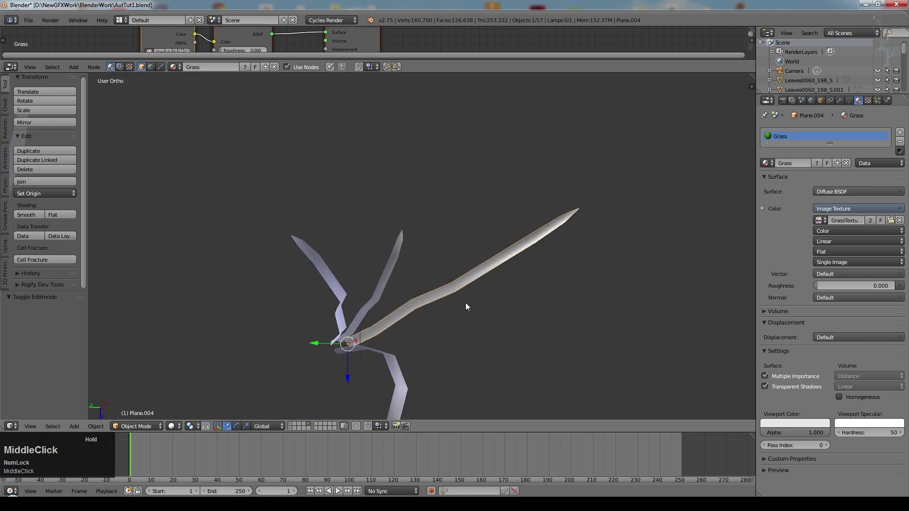
pyautogui.scroll(3)
pyautogui.middleClick(449, 315)
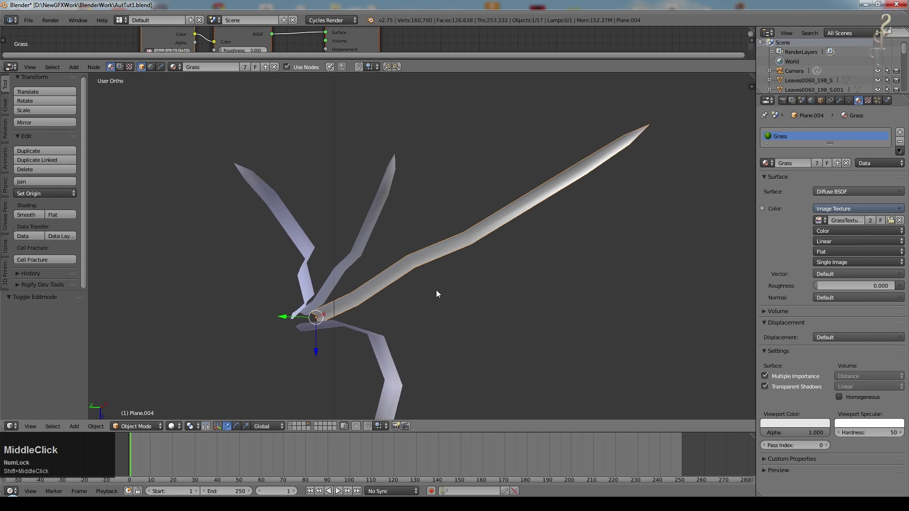
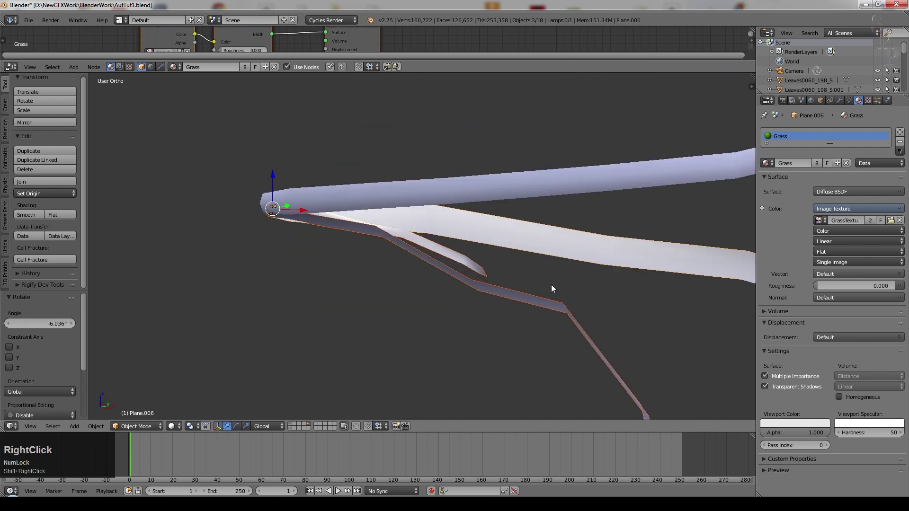
pyautogui.middleClick(553, 288)
pyautogui.rightClick(112, 134)
pyautogui.click(64, 183)
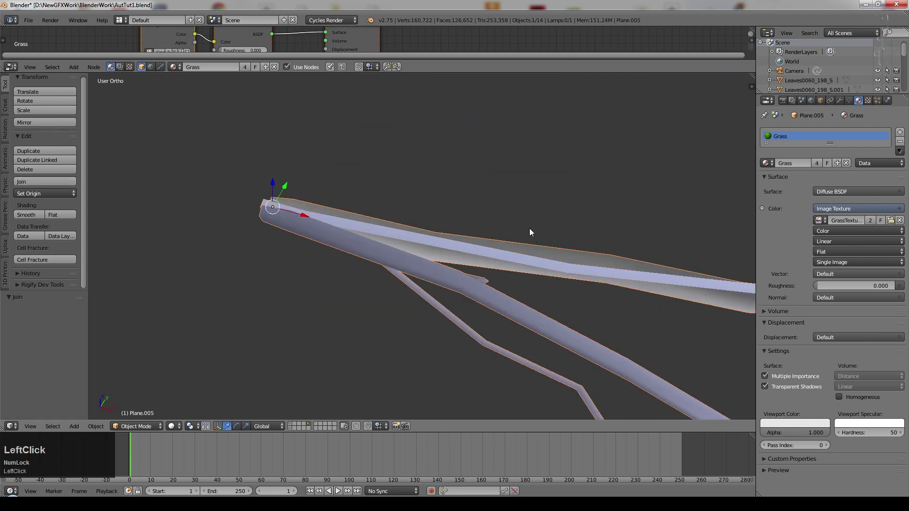
# - Set the Grass material's viewport colour to bright green so all blades show green
pyautogui.scroll(-3)
pyautogui.scroll(3)
pyautogui.click(788, 426)
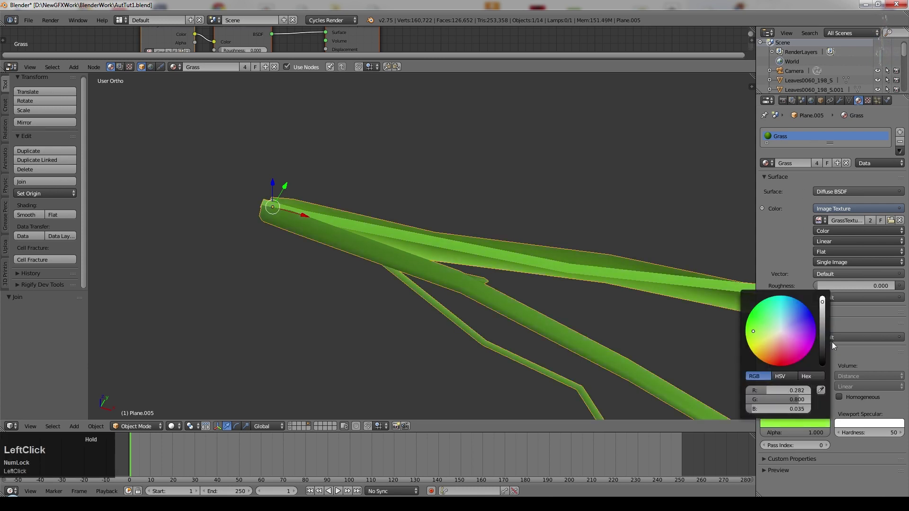
pyautogui.scroll(-3)
pyautogui.rightClick(269, 193)
pyautogui.rightClick(223, 171)
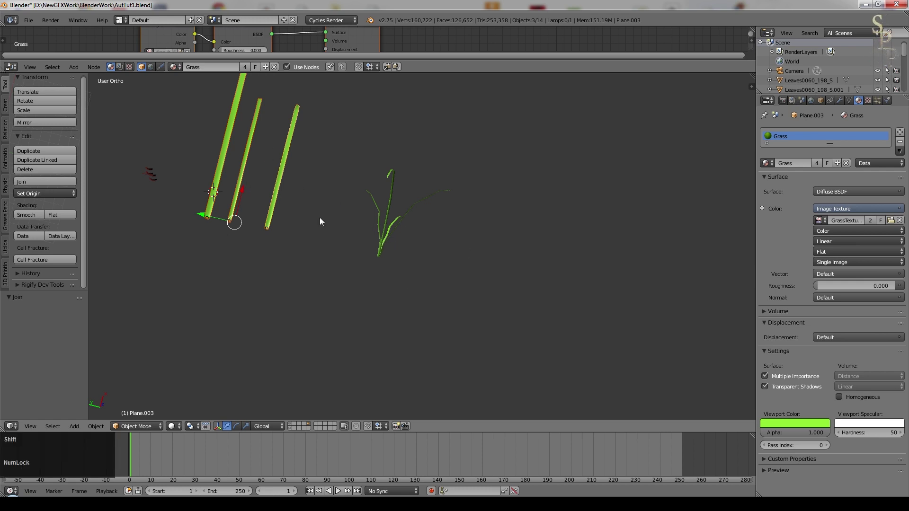
# - Duplicate the grass clump twice to form a row of blade variants
pyautogui.press('shift+d')
pyautogui.click(367, 229)
pyautogui.press('shift+d')
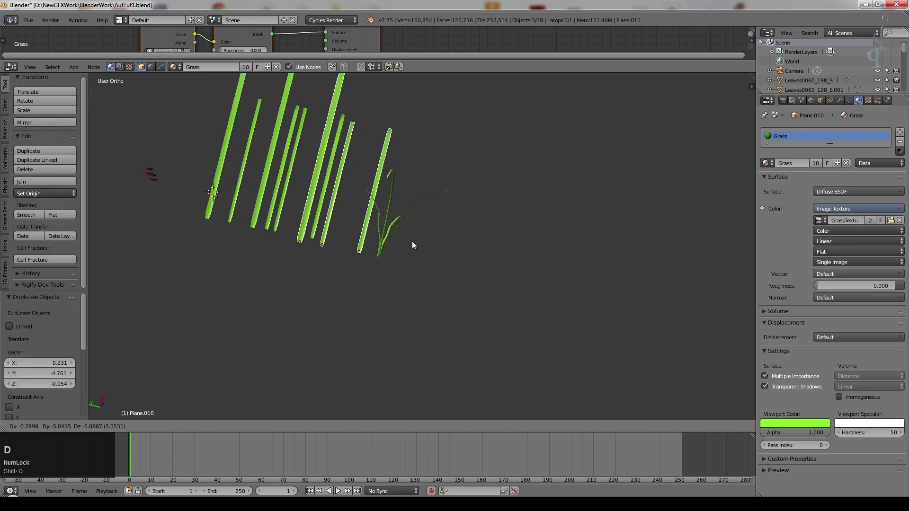
pyautogui.click(414, 243)
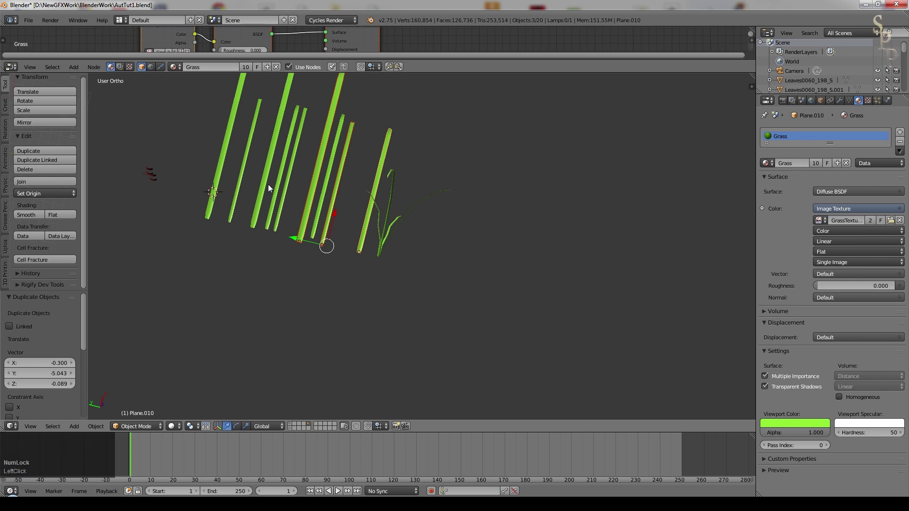
pyautogui.middleClick(326, 218)
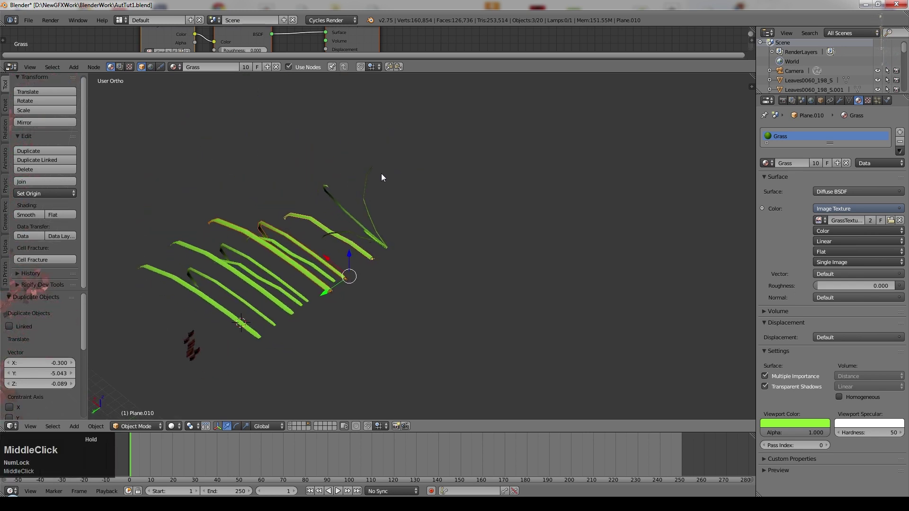
# - Select all ten blade objects and gather them into a new group with Ctrl+G
pyautogui.rightClick(385, 245)
pyautogui.scroll(3)
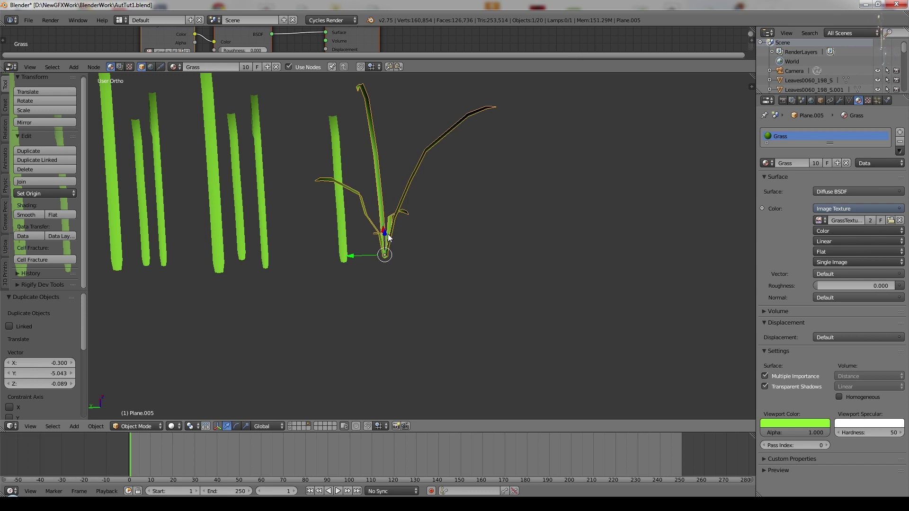
pyautogui.scroll(-3)
pyautogui.click(346, 254)
pyautogui.scroll(3)
pyautogui.middleClick(315, 282)
pyautogui.rightClick(393, 256)
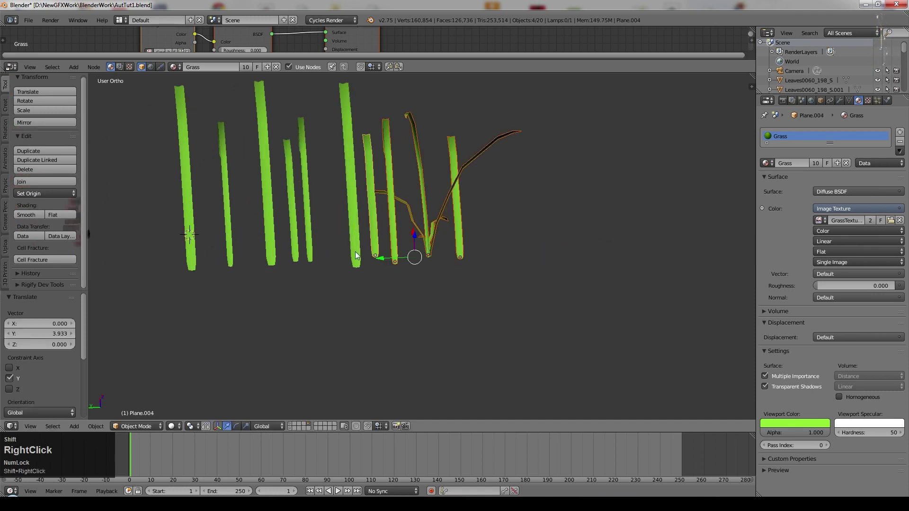
pyautogui.press('ctrl+g')
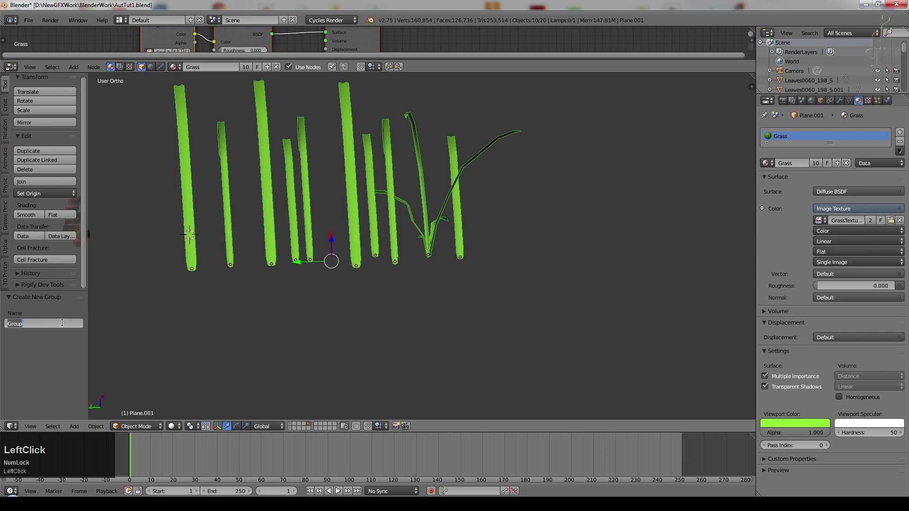
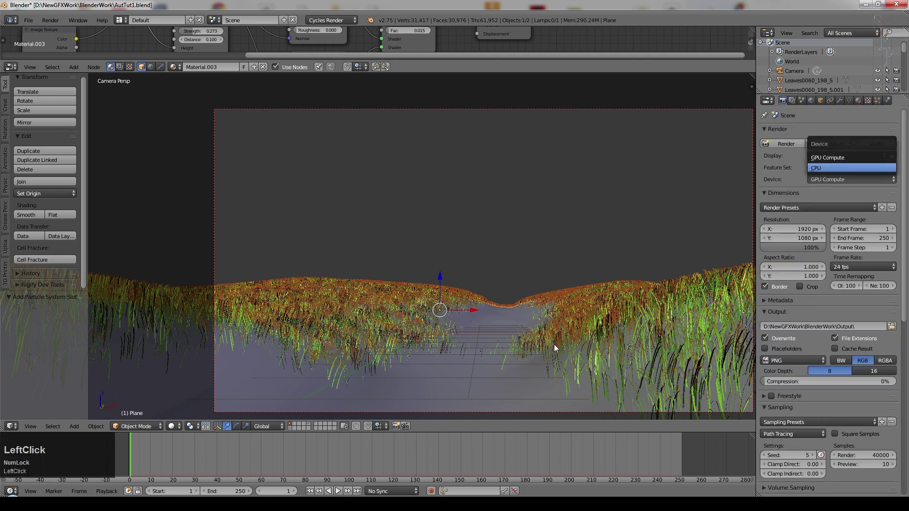
# - Scroll the Render properties while the CPU render of the hills and path completes
pyautogui.scroll(3)
pyautogui.scroll(-3)
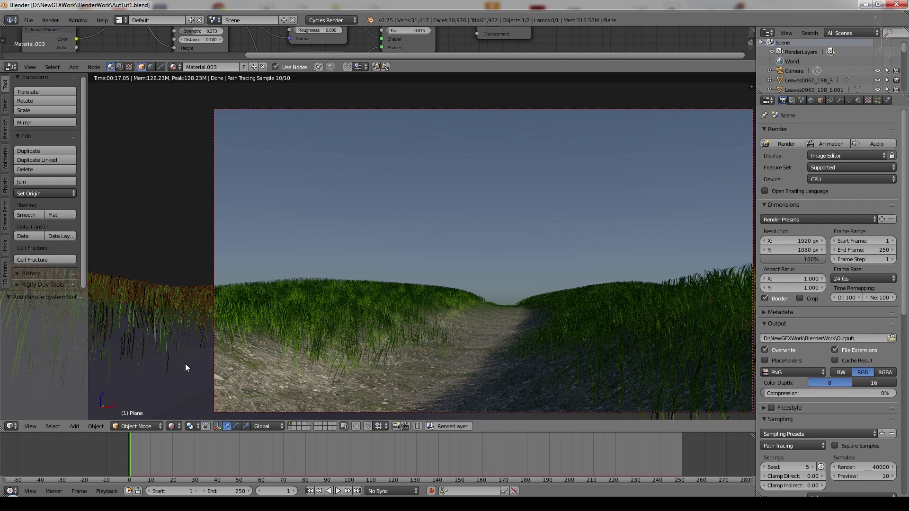
# - Set the grass particle Number to 10000 and Rotation random to 0.150
pyautogui.click(835, 225)
pyautogui.press('KP_1')
pyautogui.press('KP_0')
pyautogui.press('KP_Enter')
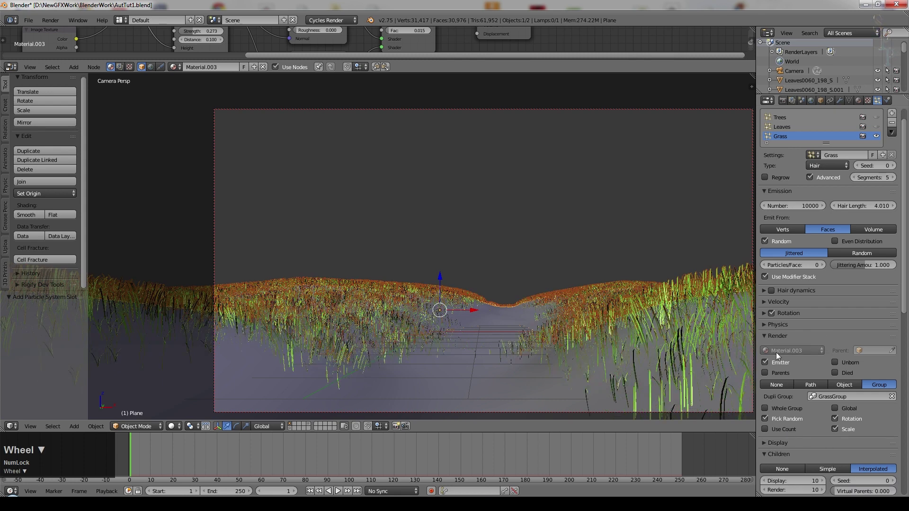
pyautogui.scroll(-3)
pyautogui.click(775, 332)
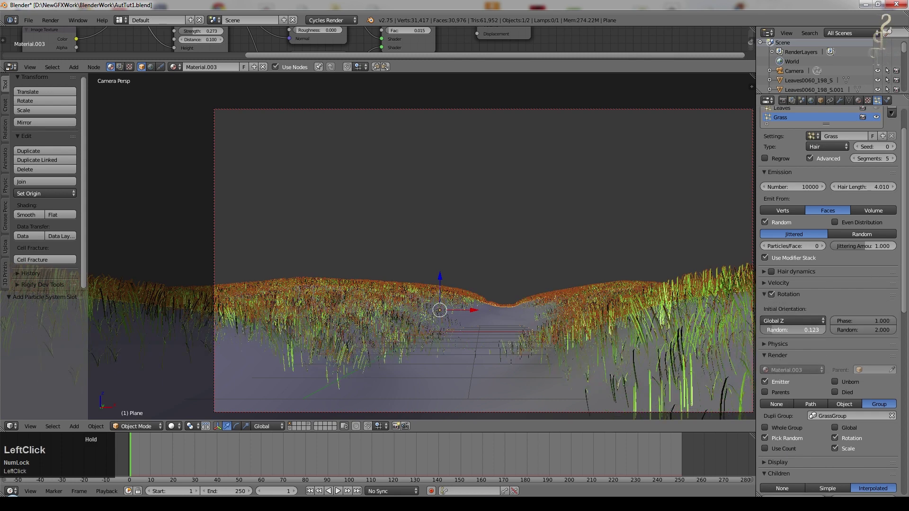
pyautogui.press('KP_Decimal')
pyautogui.press('KP_1')
pyautogui.press('KP_5')
# - Set Brownian force 0.100 and Virtual Parents 0.150, then show the layer with the blade models
pyautogui.click(766, 344)
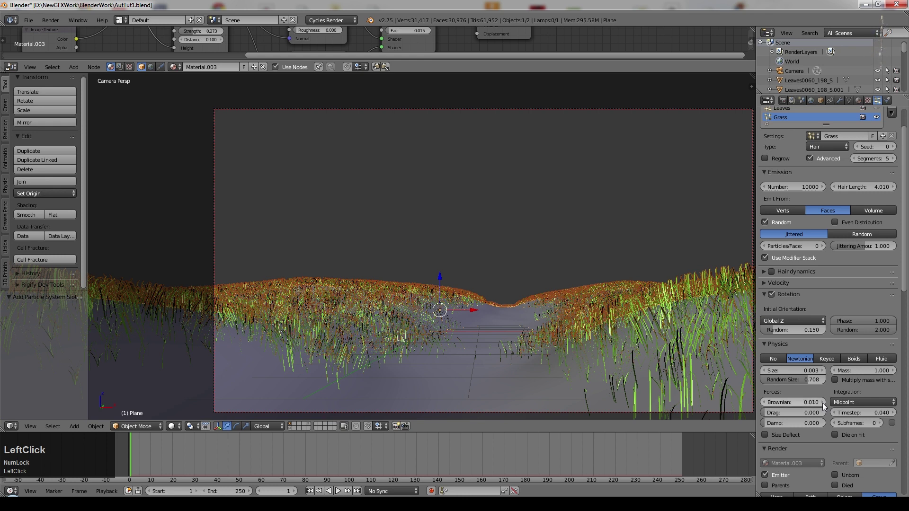
pyautogui.click(809, 404)
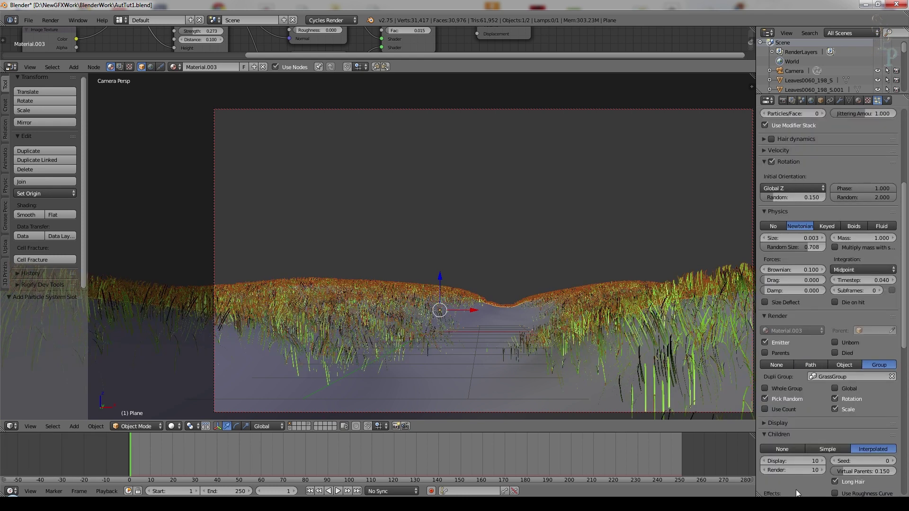
pyautogui.scroll(-3)
pyautogui.click(309, 426)
pyautogui.scroll(-3)
pyautogui.middleClick(617, 351)
pyautogui.rightClick(594, 246)
pyautogui.press('KP_Decimal')
pyautogui.scroll(3)
pyautogui.scroll(-3)
# - Switch the render device to GPU Compute and orbit around the rendered blades
pyautogui.click(787, 102)
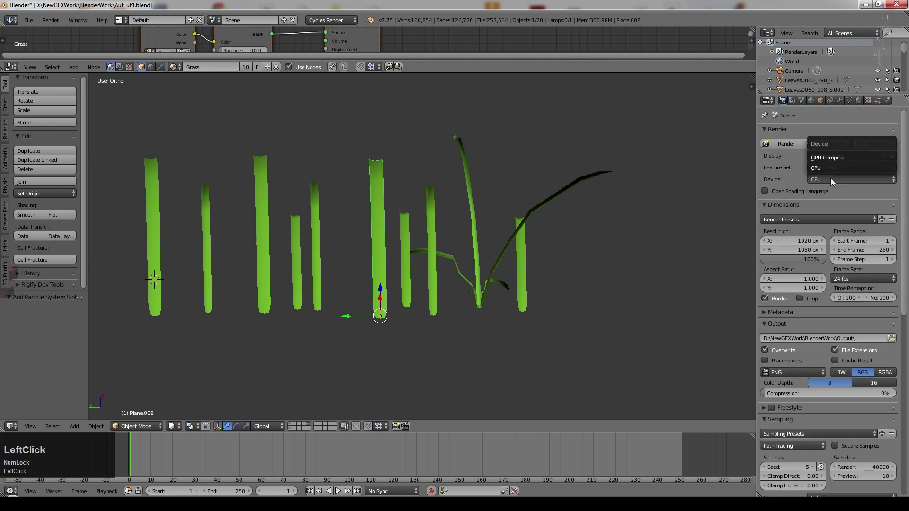
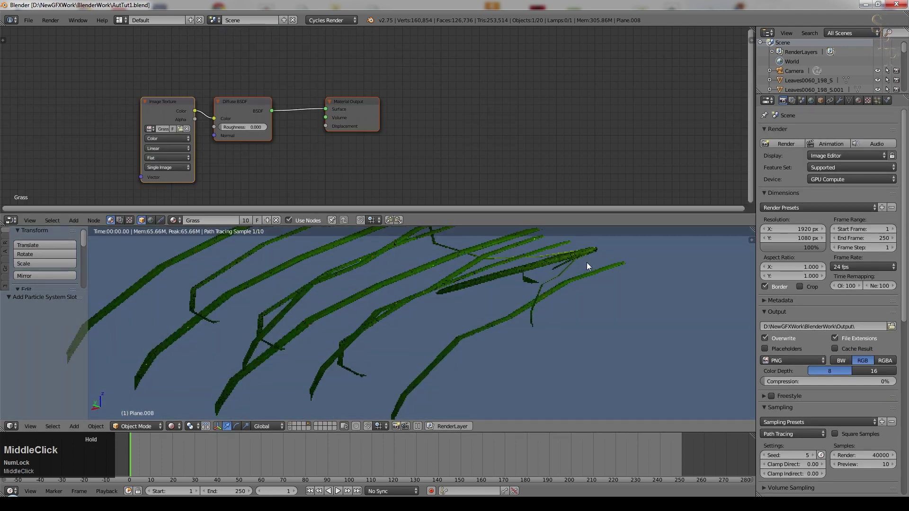
pyautogui.middleClick(568, 288)
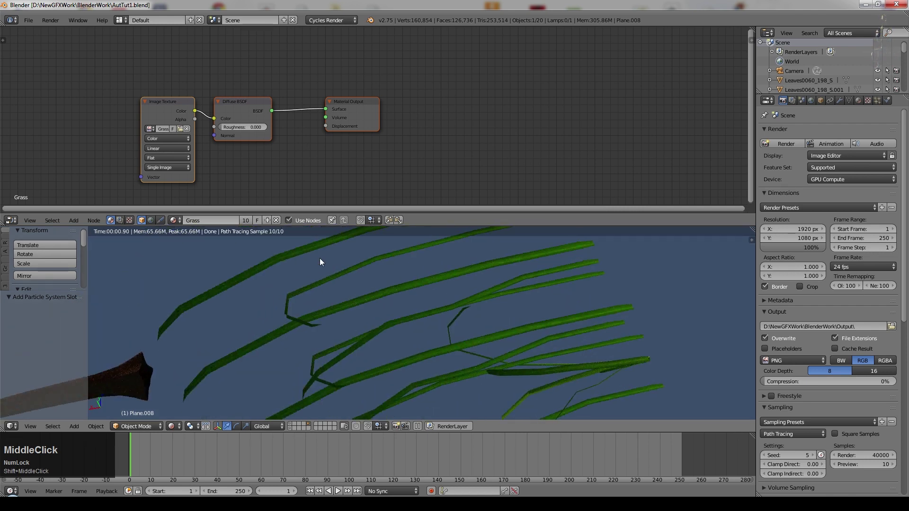
# - Add a Mix Shader before the output and route the Translucent BSDF into it
pyautogui.click(439, 54)
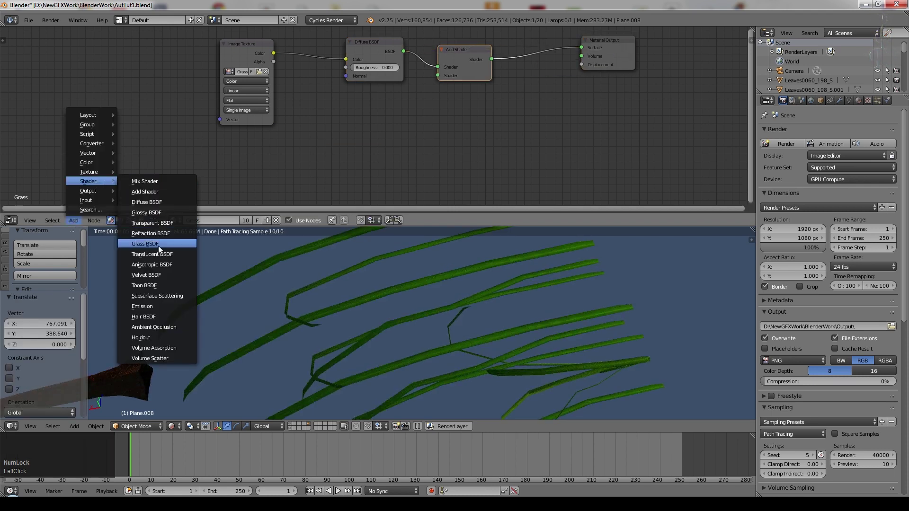
pyautogui.click(160, 256)
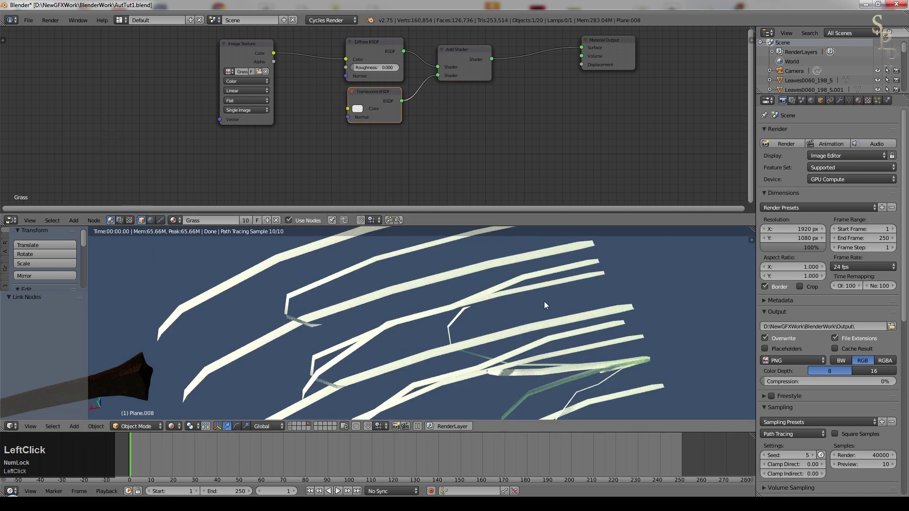
pyautogui.middleClick(411, 292)
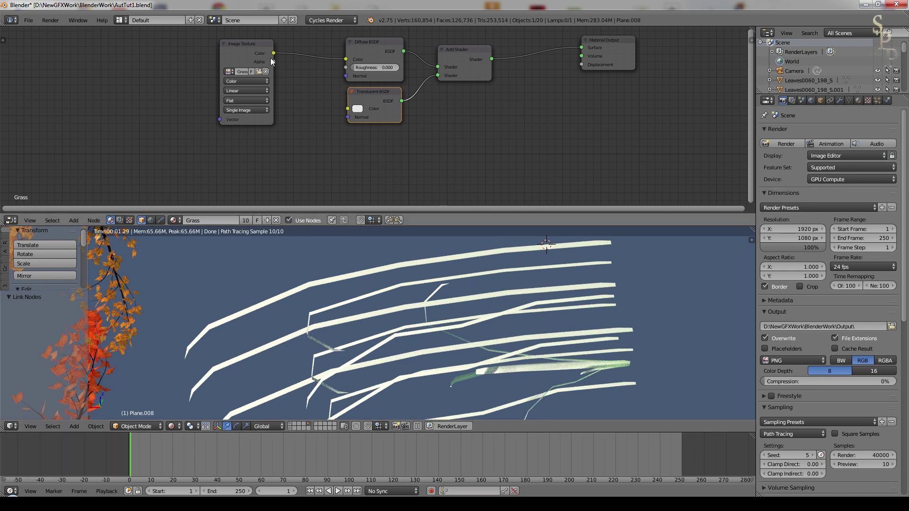
pyautogui.click(275, 56)
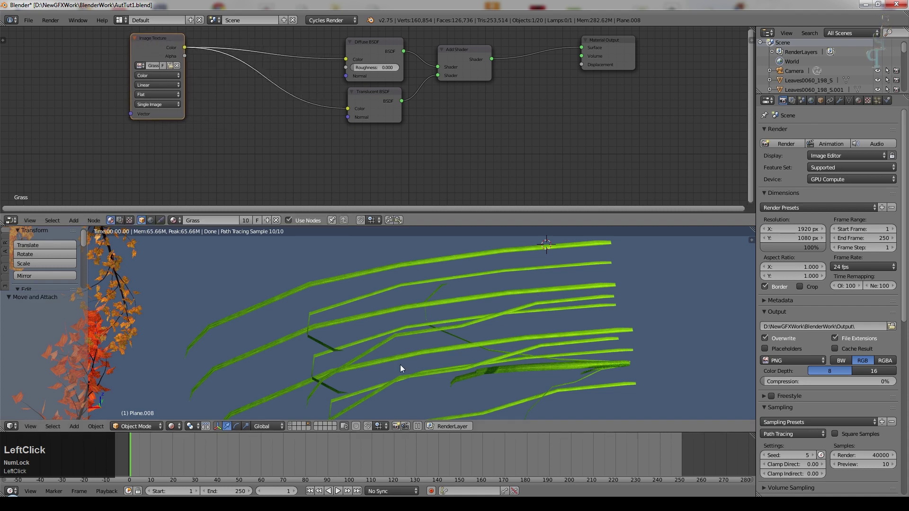
pyautogui.scroll(3)
# - Add a Gamma node at 1.800 between the Image Texture and the translucency colour
pyautogui.click(75, 223)
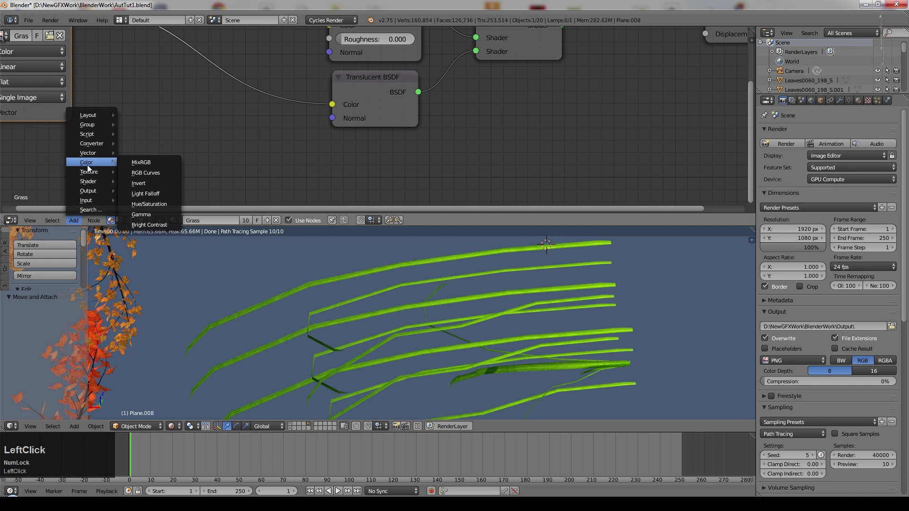
pyautogui.click(208, 70)
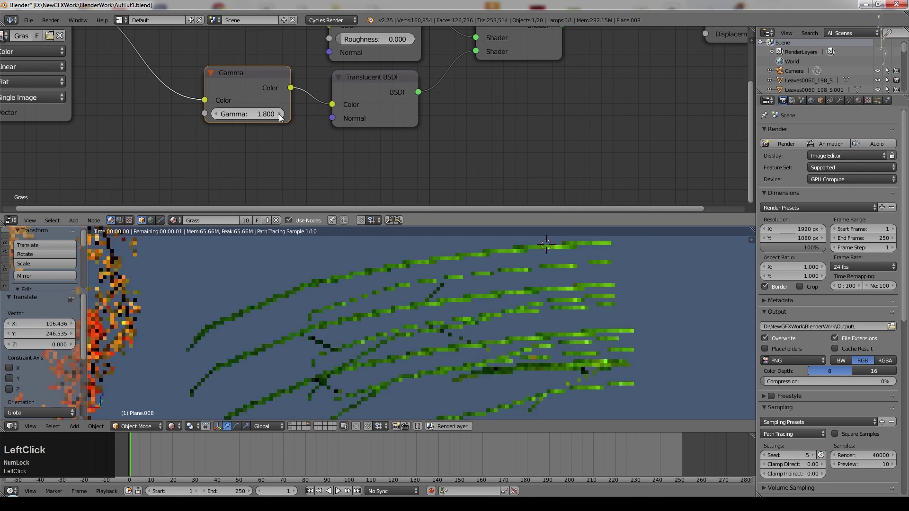
pyautogui.scroll(3)
pyautogui.middleClick(411, 294)
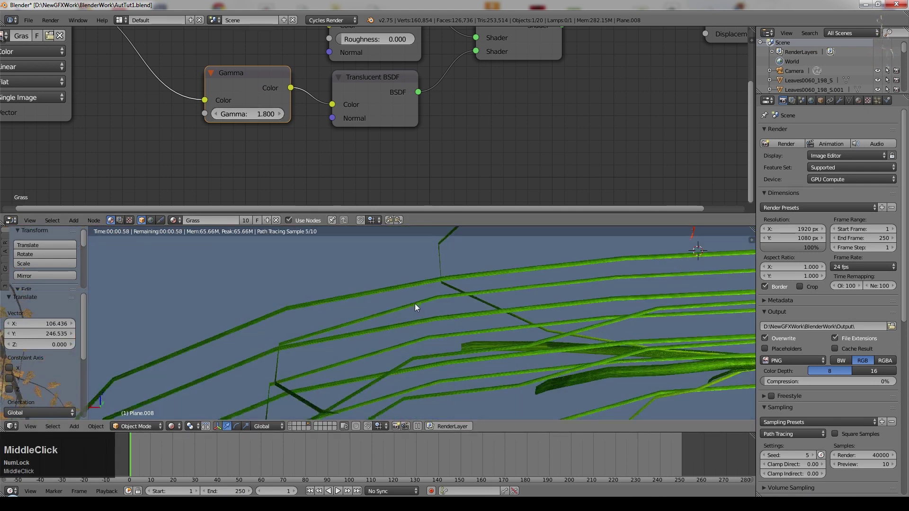
pyautogui.scroll(-3)
pyautogui.middleClick(431, 134)
# - Place the Ashikhmin-Shirley Glossy BSDF into the Mix Shader at factor 0.015
pyautogui.click(72, 225)
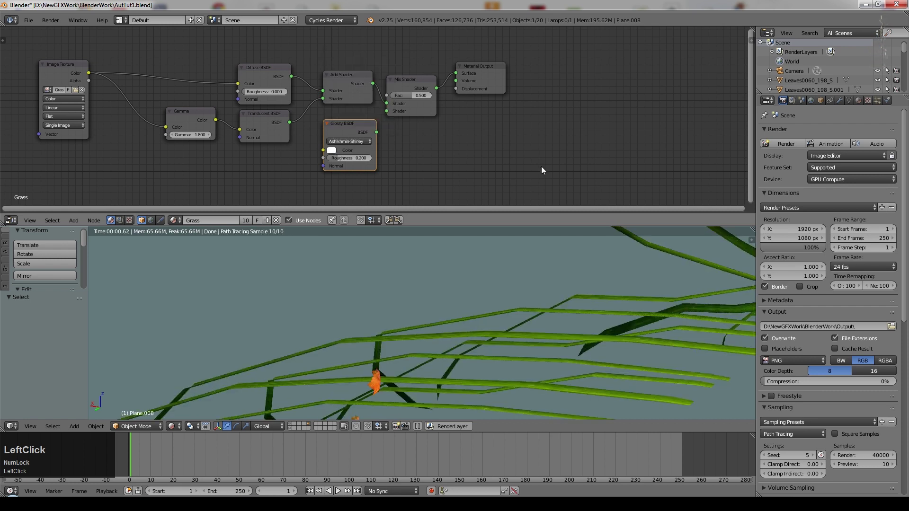
pyautogui.scroll(3)
pyautogui.click(403, 117)
pyautogui.press('KP_Decimal')
pyautogui.press('KP_0')
pyautogui.press('KP_1')
pyautogui.press('KP_5')
pyautogui.press('KP_Enter')
# - Set the Glossy BSDF roughness to 0.050 and make room in the node layout
pyautogui.middleClick(587, 275)
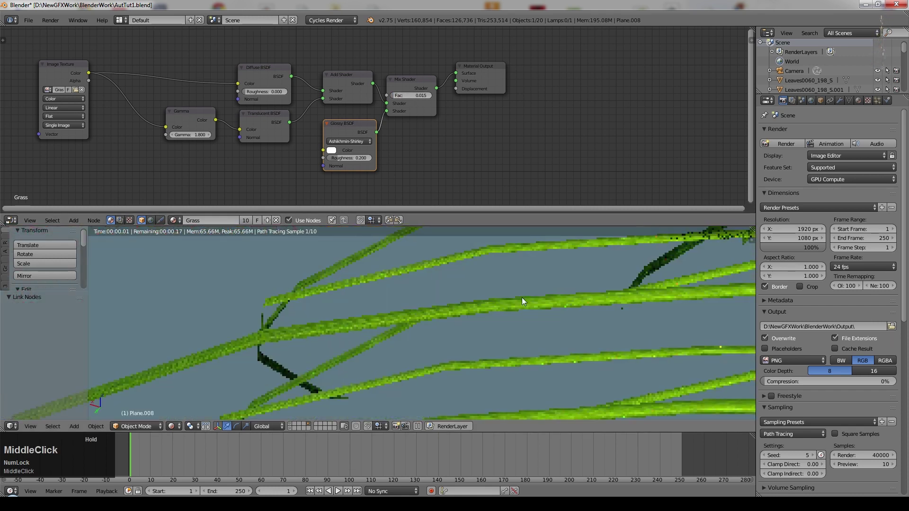
pyautogui.scroll(-3)
pyautogui.scroll(3)
pyautogui.click(353, 172)
pyautogui.press('KP_Decimal')
pyautogui.press('KP_0')
pyautogui.press('KP_5')
pyautogui.press('KP_Enter')
pyautogui.scroll(-3)
pyautogui.middleClick(495, 305)
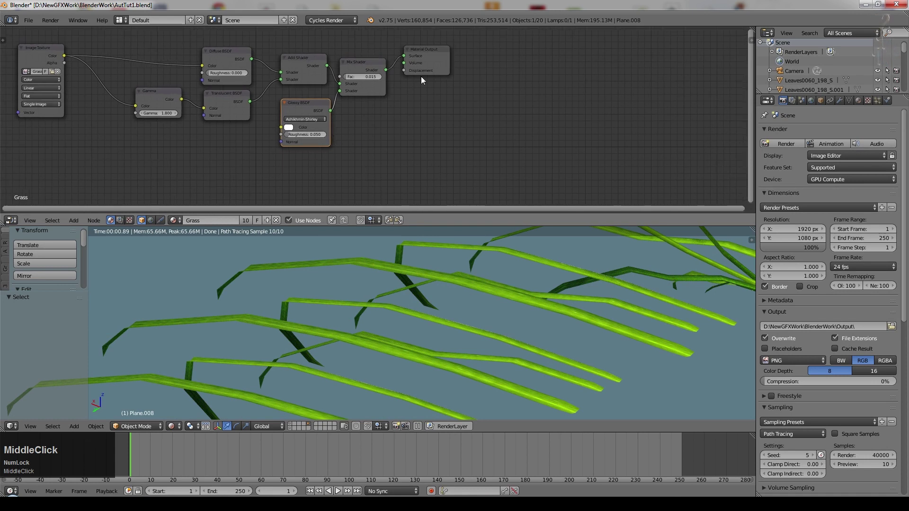
# - Add a Noise Texture node with Scale 25
pyautogui.click(425, 67)
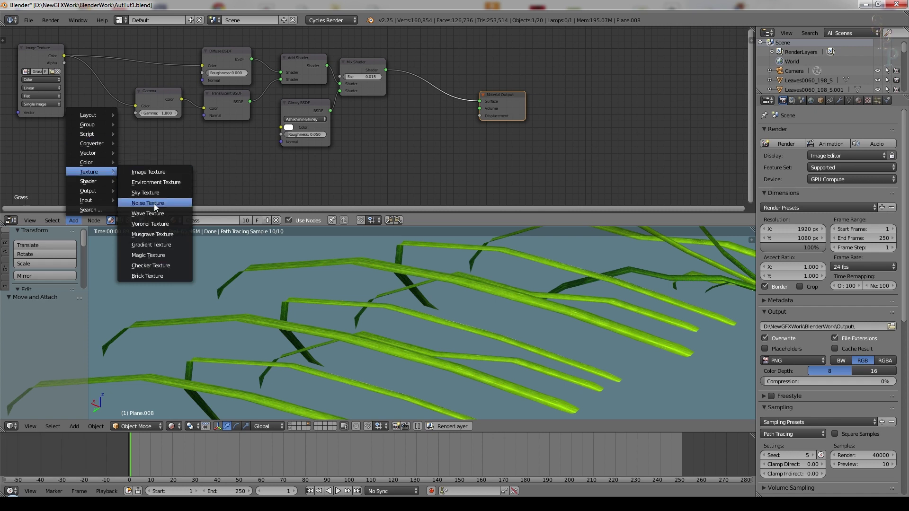
pyautogui.click(157, 207)
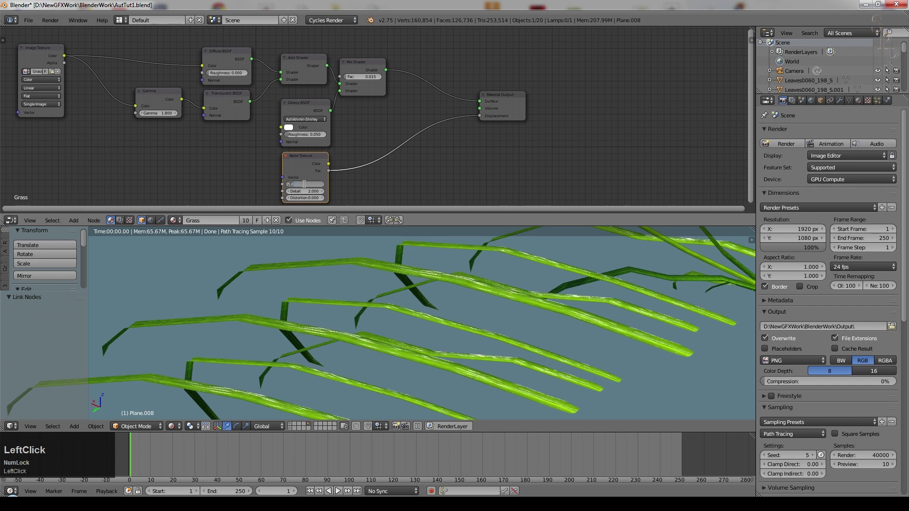
pyautogui.press('KP_2')
pyautogui.press('KP_5')
pyautogui.press('KP_Enter')
pyautogui.scroll(3)
# - Add a Math node set to Multiply 0.050 feeding the Displacement input
pyautogui.click(75, 225)
pyautogui.click(148, 145)
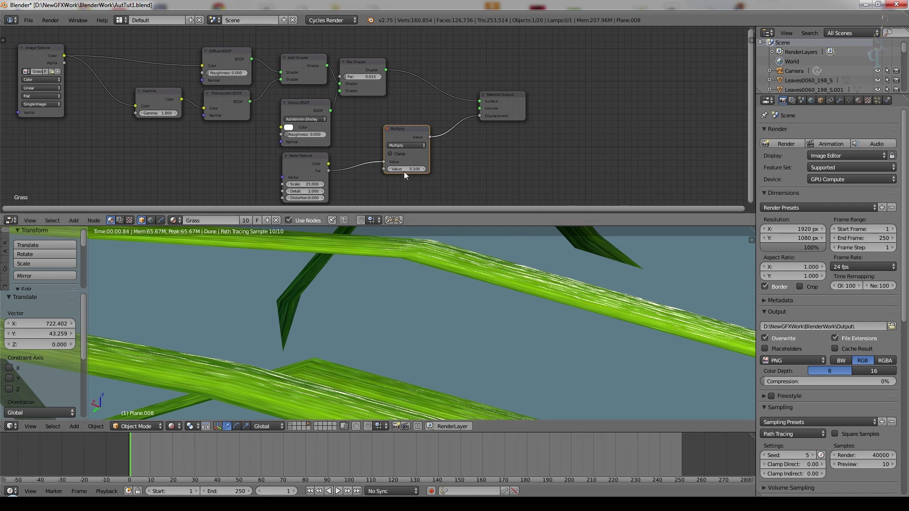
pyautogui.click(409, 172)
pyautogui.press('KP_Decimal')
pyautogui.press('KP_0')
pyautogui.press('KP_5')
pyautogui.press('KP_Enter')
pyautogui.scroll(-3)
pyautogui.scroll(3)
# - Raise glossy roughness to 0.075 and lower the mix factor to 0.010
pyautogui.click(344, 144)
pyautogui.press('KP_Decimal')
pyautogui.press('KP_0')
pyautogui.press('KP_7')
pyautogui.press('KP_Enter')
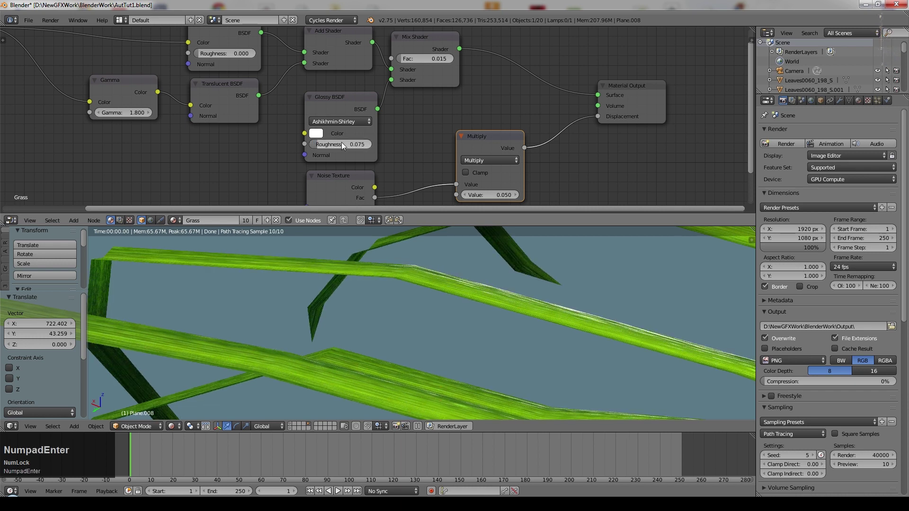
pyautogui.click(419, 72)
pyautogui.press('KP_Decimal')
pyautogui.press('KP_0')
pyautogui.press('KP_1')
pyautogui.middleClick(480, 313)
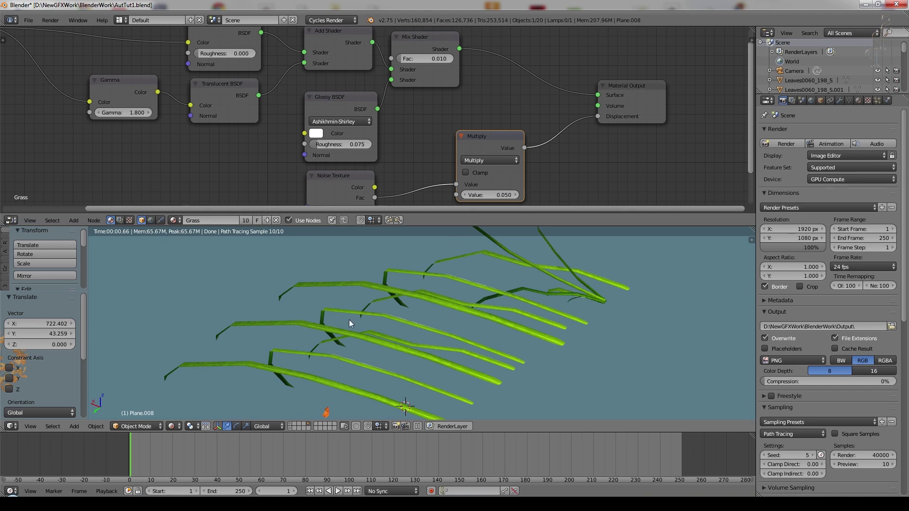
pyautogui.middleClick(434, 376)
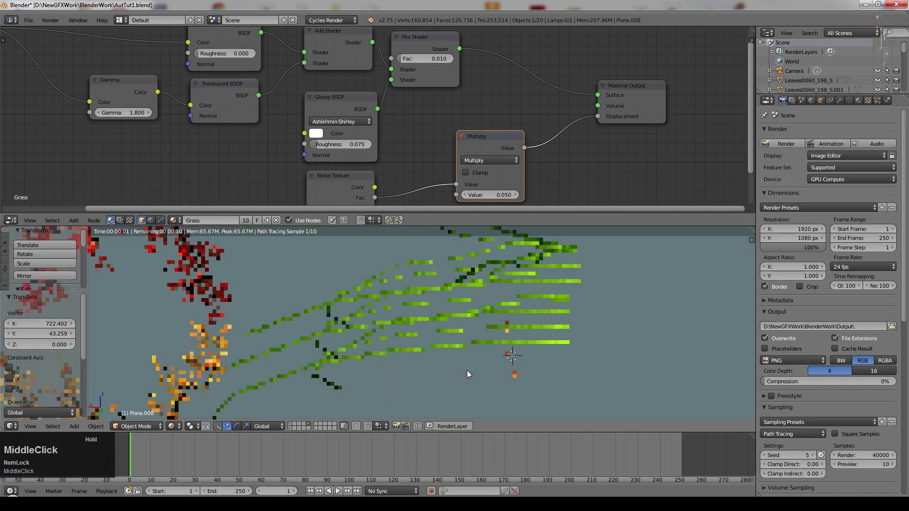
# - Stop the rendered preview, select the ground plane and enter mesh editing with nothing selected
pyautogui.click(550, 305)
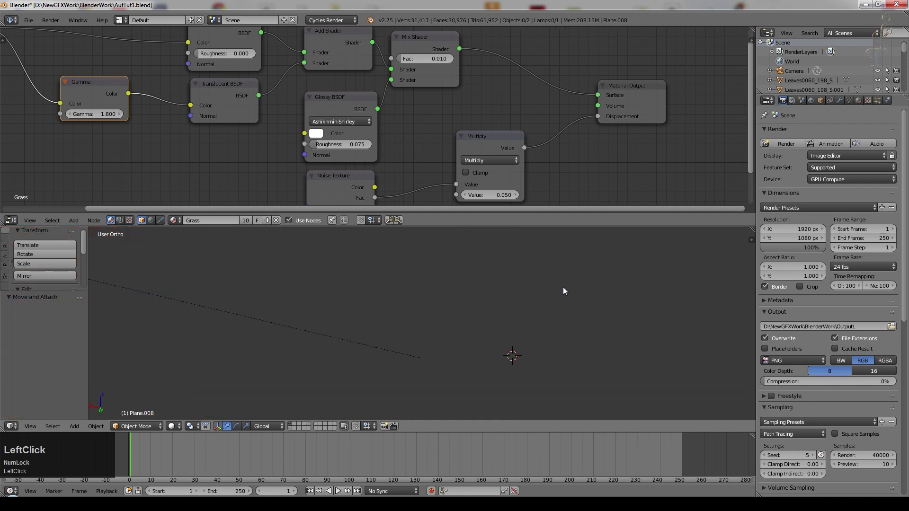
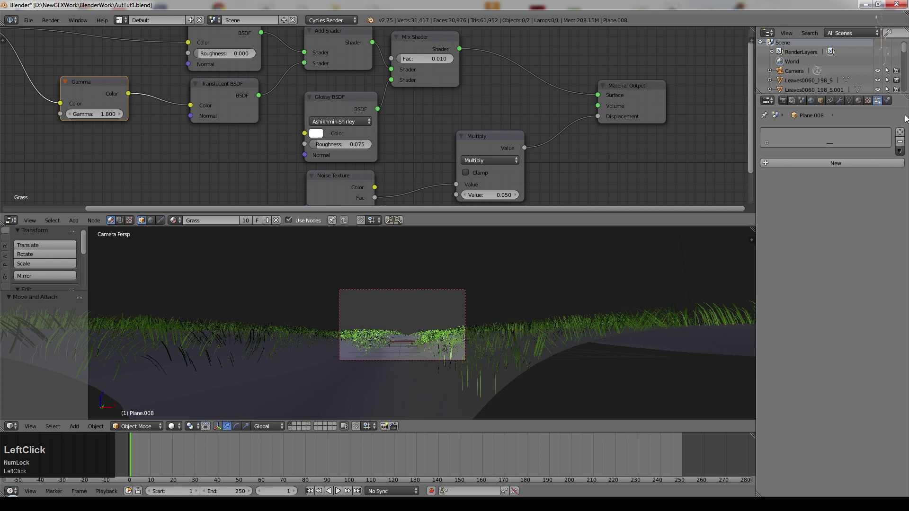
pyautogui.rightClick(575, 355)
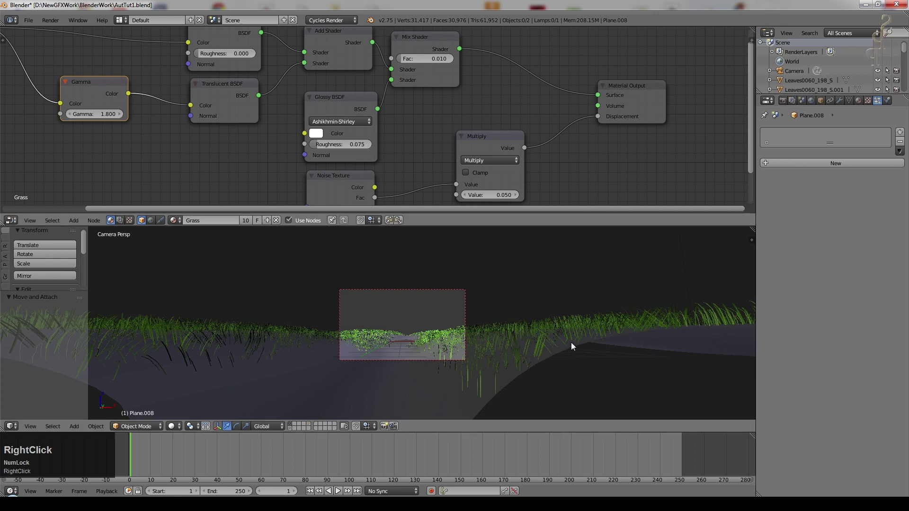
pyautogui.click(844, 182)
pyautogui.middleClick(540, 349)
pyautogui.scroll(-3)
pyautogui.click(852, 105)
pyautogui.press('Tab')
pyautogui.press('a')
# - Select all vertices of the Grass vertex group from the ground's vertex group list
pyautogui.scroll(-3)
pyautogui.scroll(3)
pyautogui.scroll(-3)
pyautogui.click(626, 302)
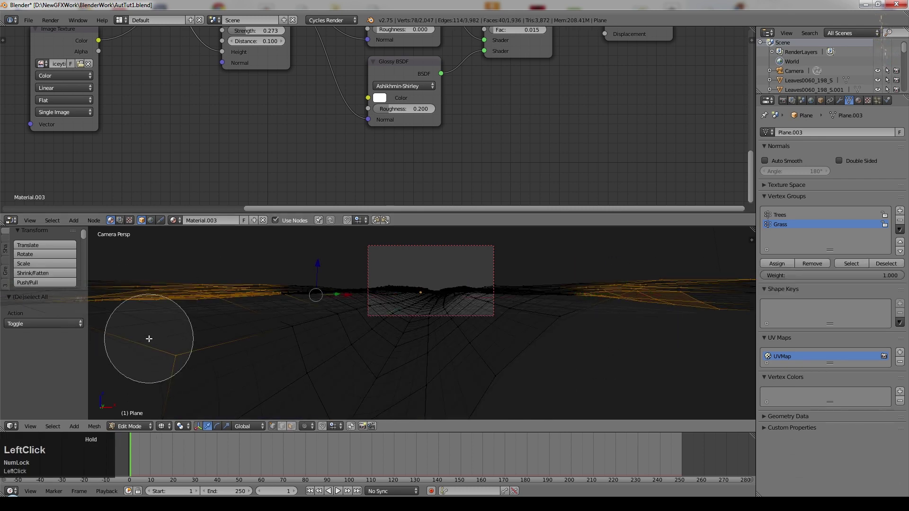
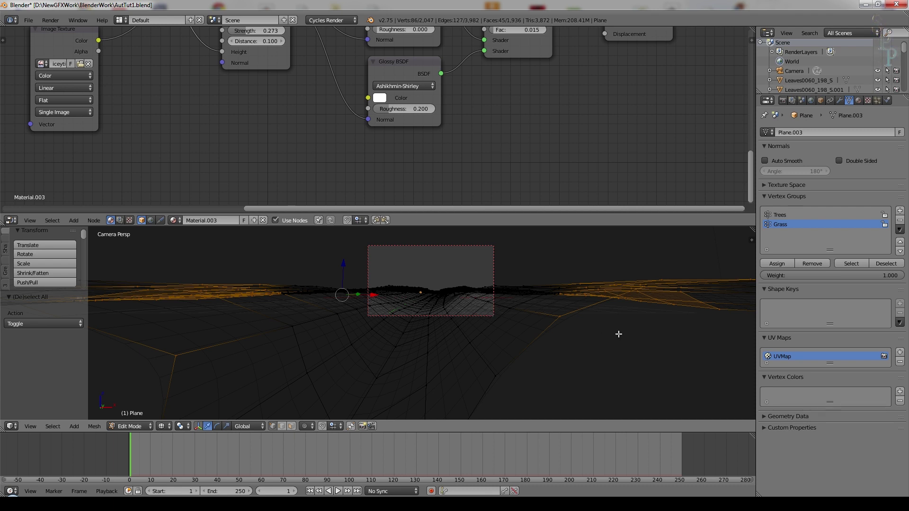
pyautogui.click(806, 265)
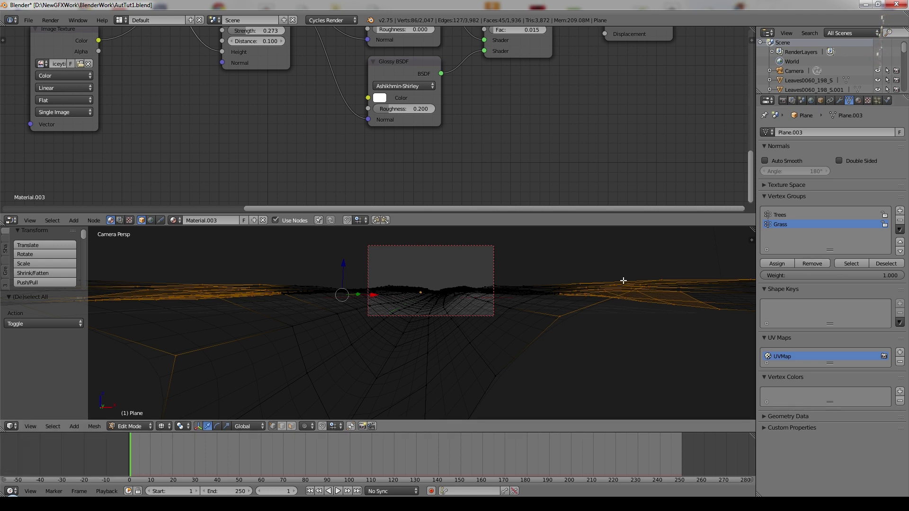
pyautogui.press('a')
pyautogui.click(852, 268)
pyautogui.scroll(3)
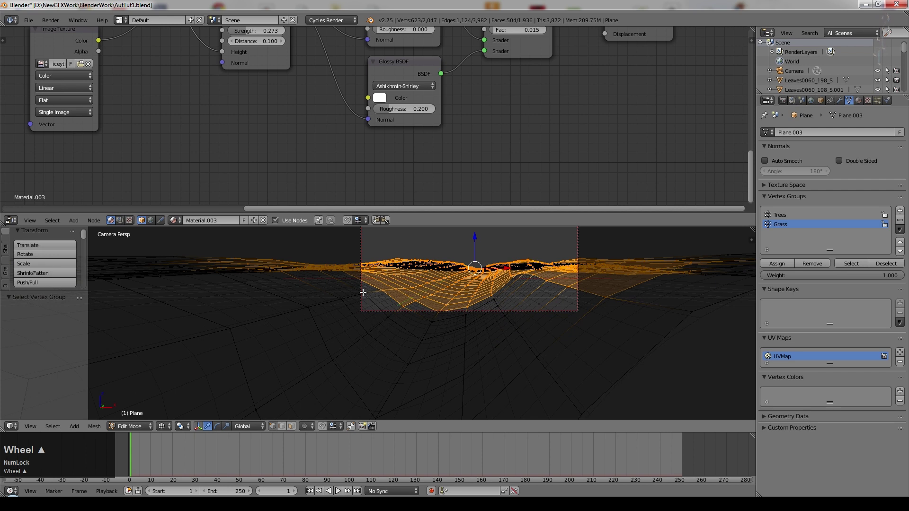
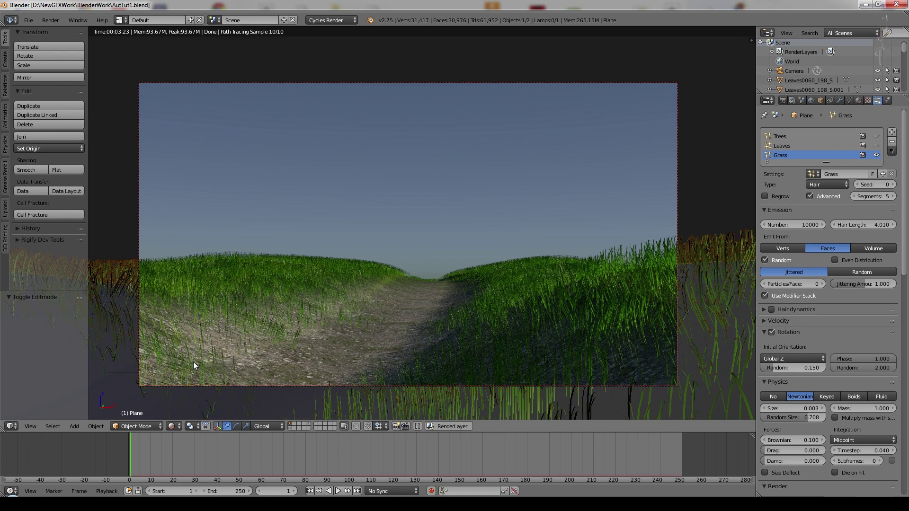
# - Set the grass particle emission count to 20000 and particle size to 0.002
pyautogui.click(810, 229)
pyautogui.press('KP_2')
pyautogui.press('KP_0')
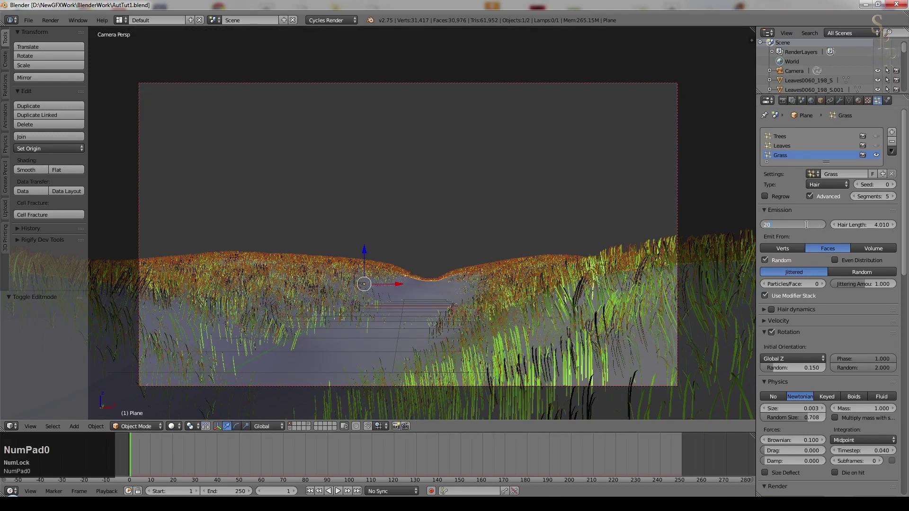
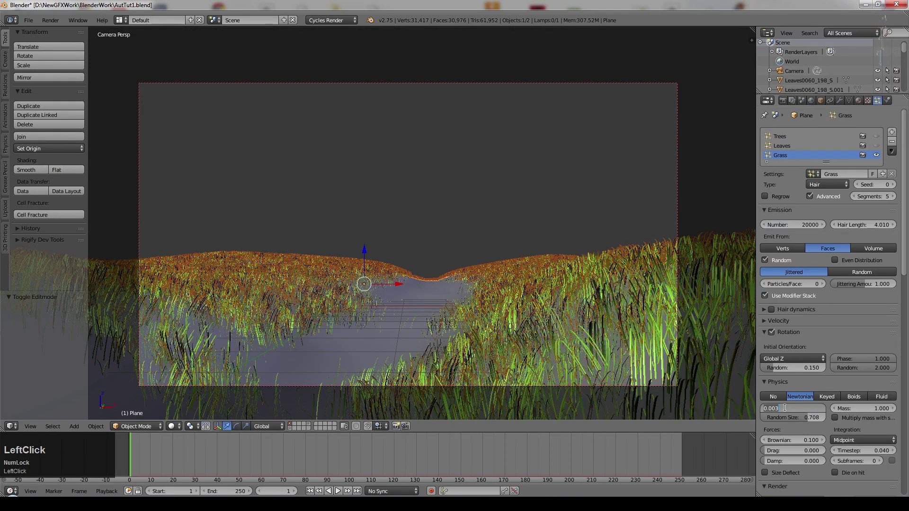
pyautogui.press('KP_Decimal')
pyautogui.press('KP_0')
pyautogui.press('KP_2')
pyautogui.press('KP_Enter')
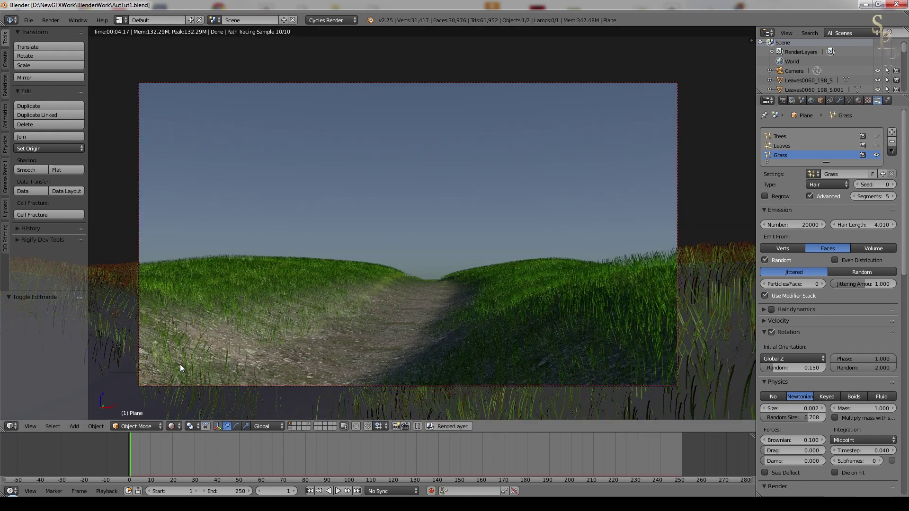
# - Turn off child hairs for the grass and add a new particle texture, choosing its type
pyautogui.middleClick(575, 225)
pyautogui.scroll(-3)
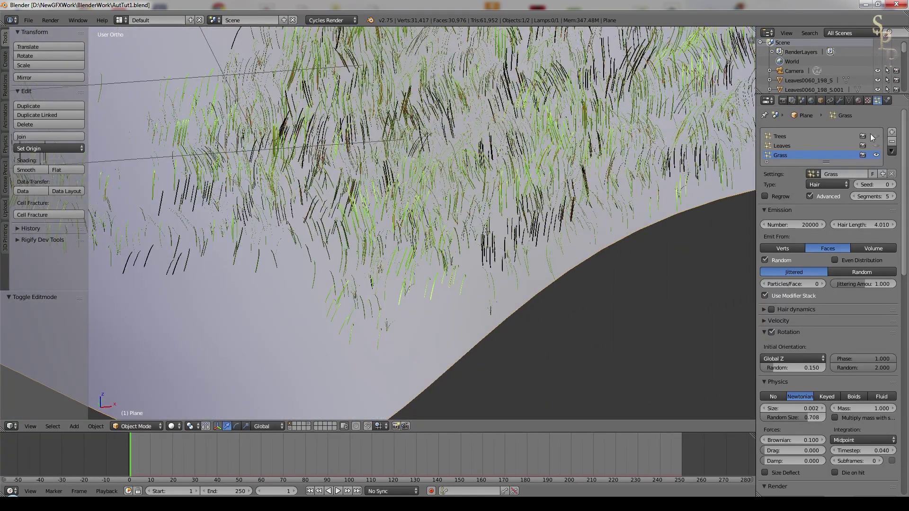
pyautogui.click(907, 412)
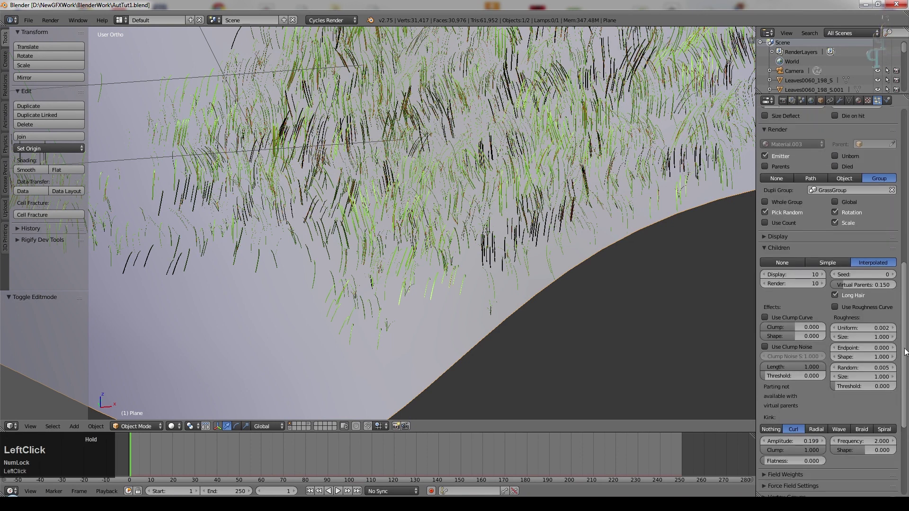
pyautogui.scroll(-3)
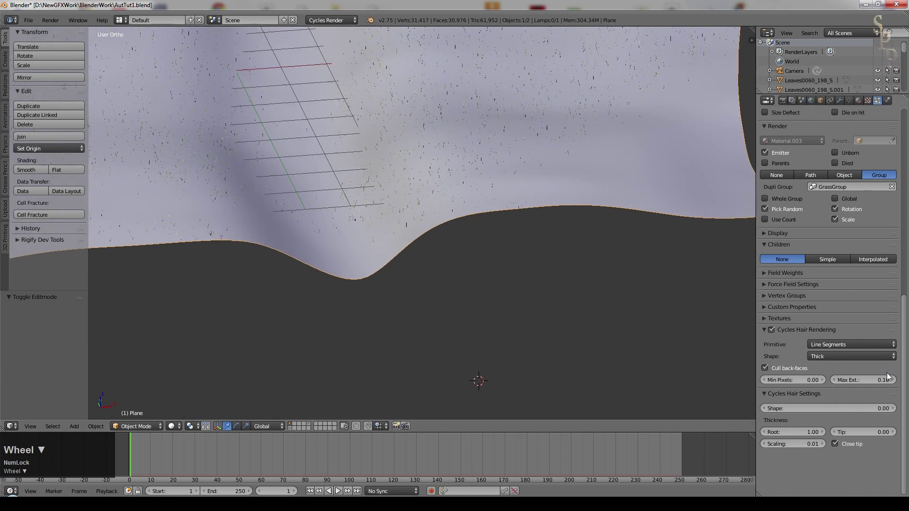
pyautogui.click(767, 320)
pyautogui.click(892, 396)
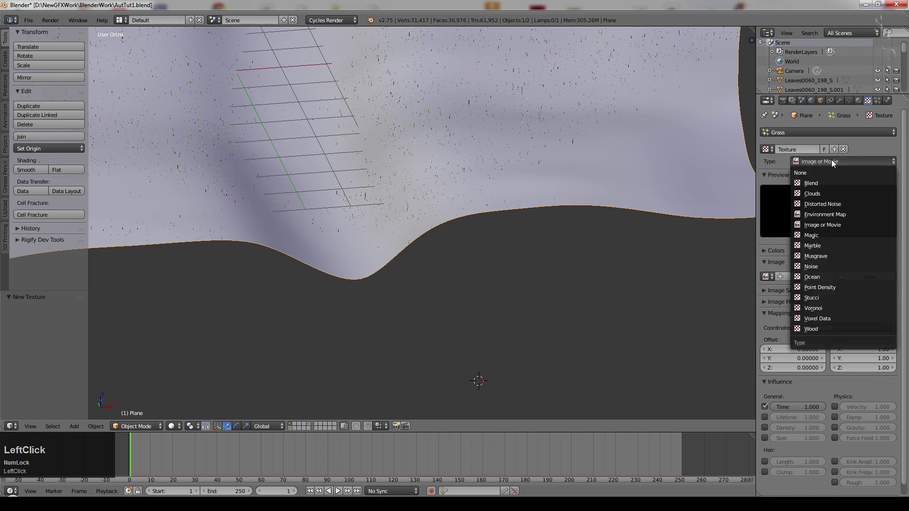